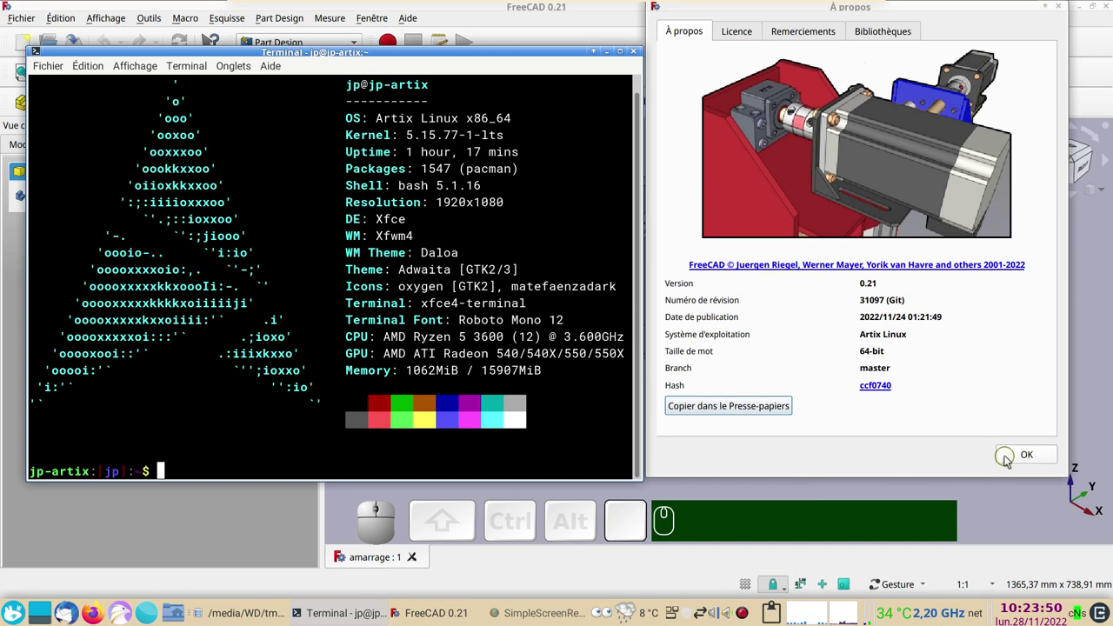
Dismiss the About dialog and orbit the finished bracket to inspect it from several sides.
{"action": "left_click", "coordinate": [1009, 462]}
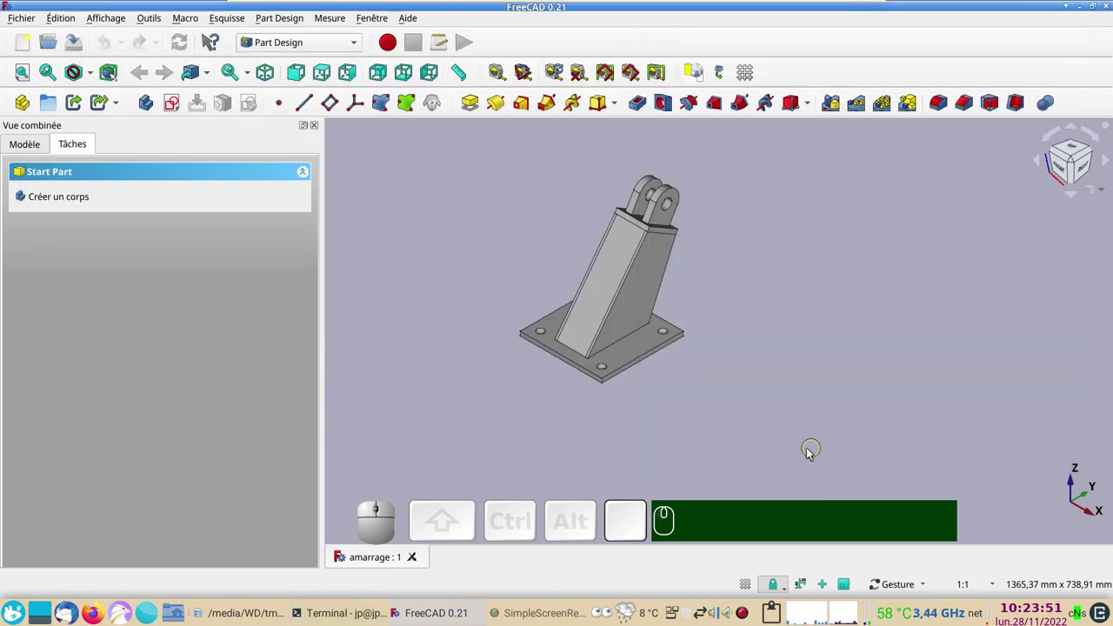
{"action": "left_click_drag", "start_coordinate": [811, 452], "coordinate": [764, 350]}
{"action": "left_click_drag", "start_coordinate": [760, 347], "coordinate": [755, 420]}
{"action": "left_click_drag", "start_coordinate": [755, 420], "coordinate": [789, 334]}
{"action": "left_click_drag", "start_coordinate": [788, 332], "coordinate": [748, 319]}
{"action": "left_click_drag", "start_coordinate": [743, 372], "coordinate": [861, 317]}
{"action": "left_click_drag", "start_coordinate": [862, 317], "coordinate": [588, 368]}
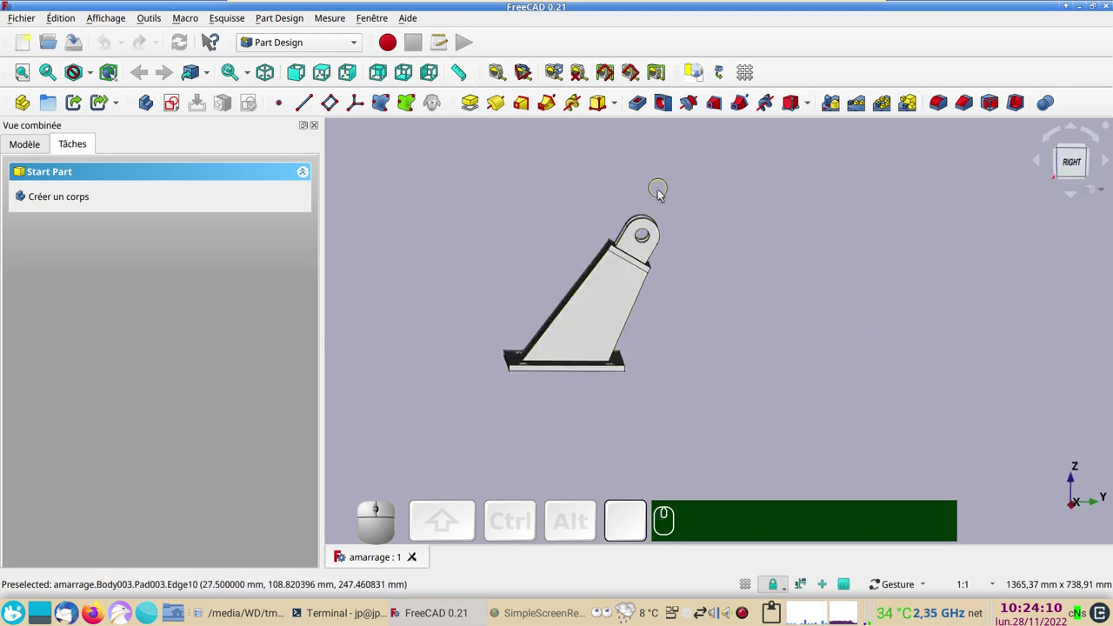
{"action": "left_click_drag", "start_coordinate": [757, 294], "coordinate": [778, 313]}
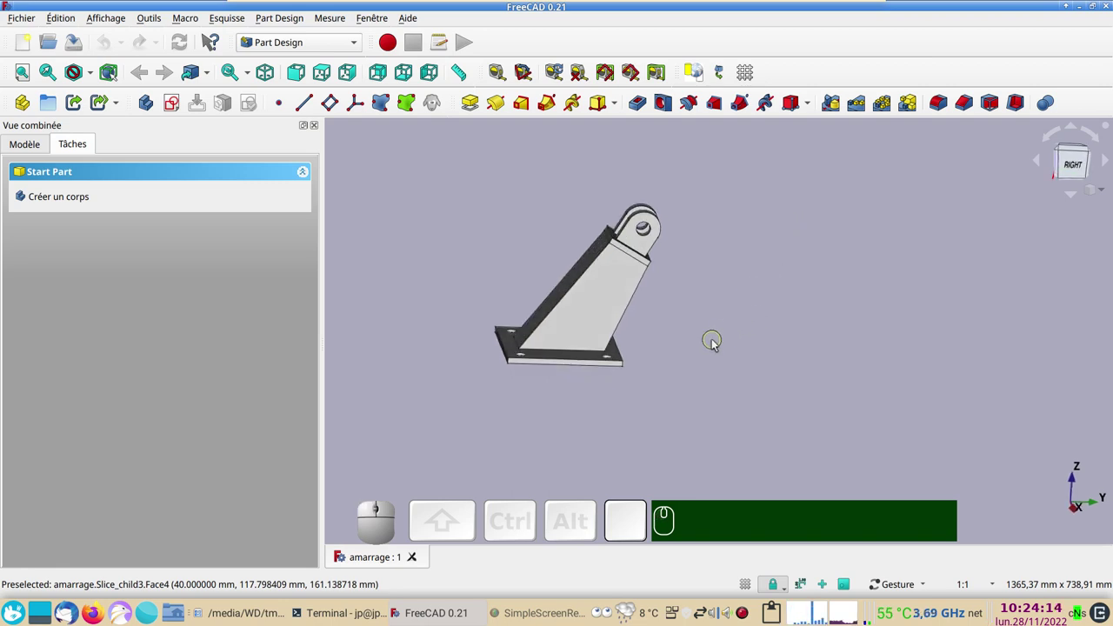
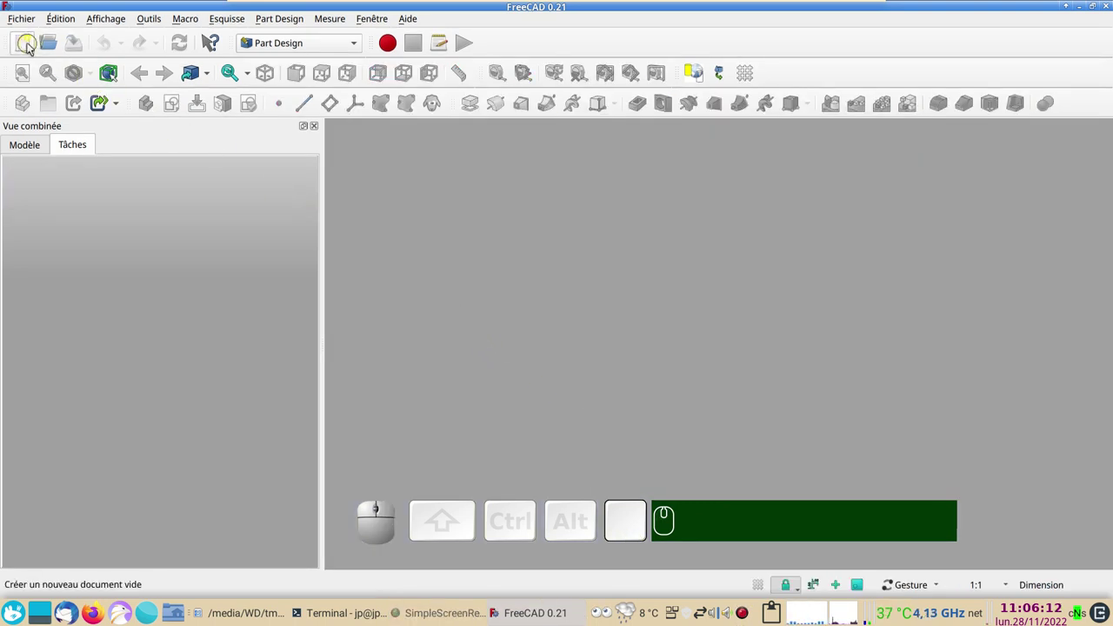
Create a new empty document with one Part Design body and show the model tree.
{"action": "left_click", "coordinate": [33, 47]}
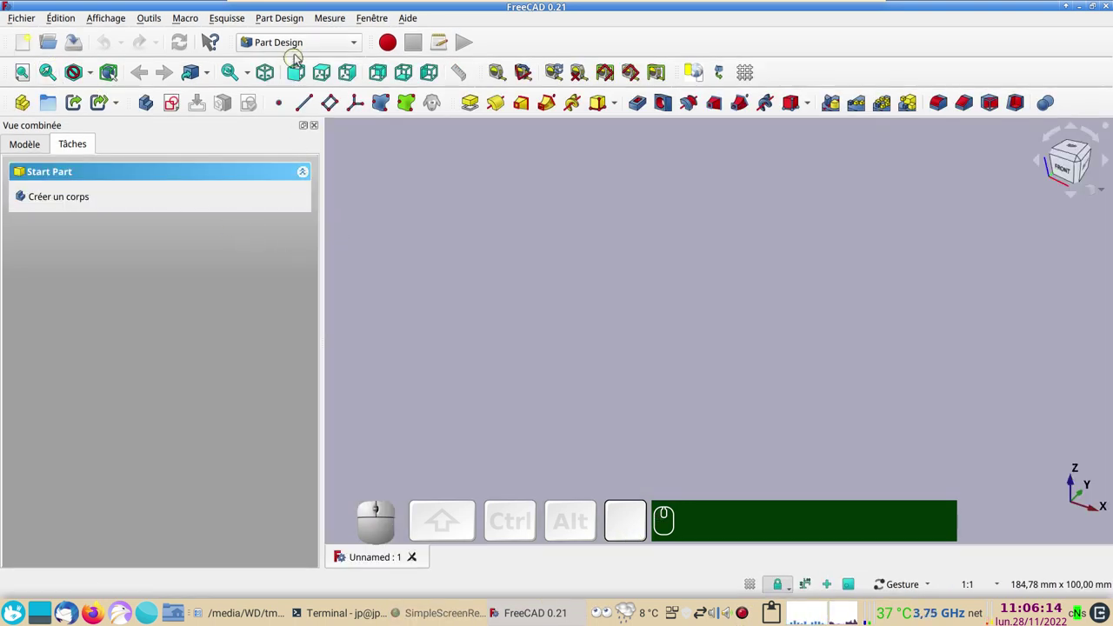
{"action": "left_click", "coordinate": [34, 156]}
{"action": "left_click", "coordinate": [150, 113]}
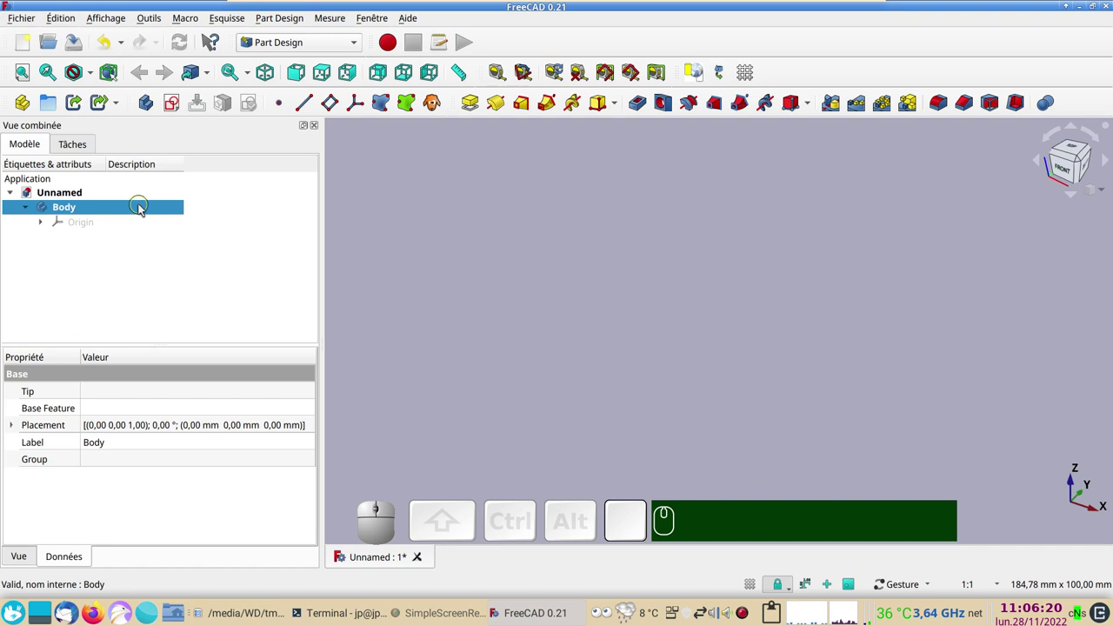
Rename the new body's description to 'semelle'.
{"action": "left_click", "coordinate": [145, 211]}
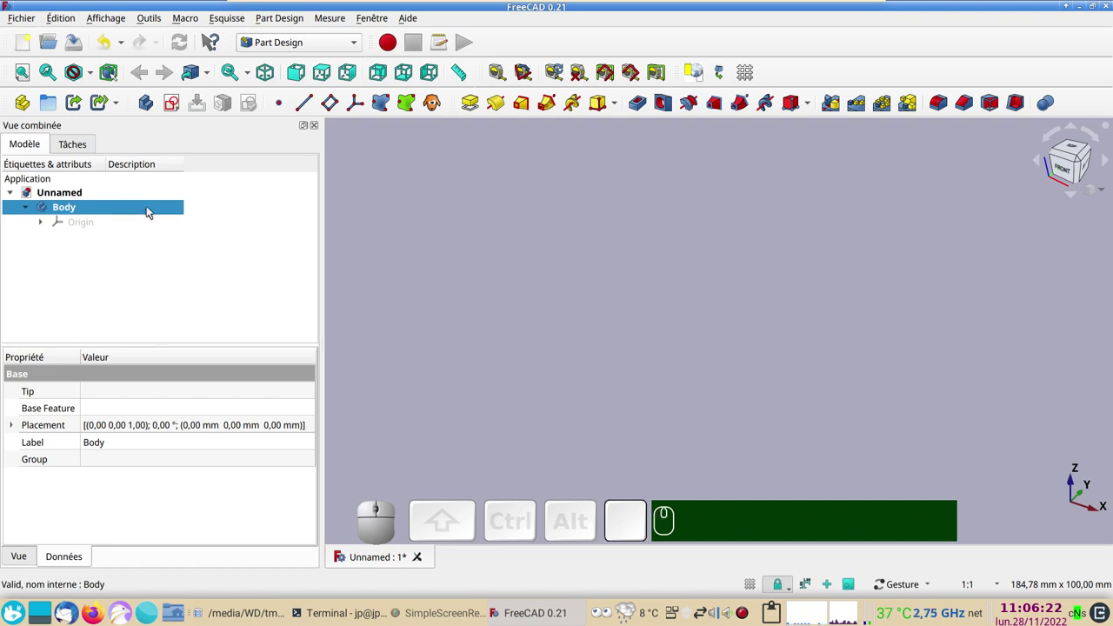
{"action": "key", "text": "F2"}
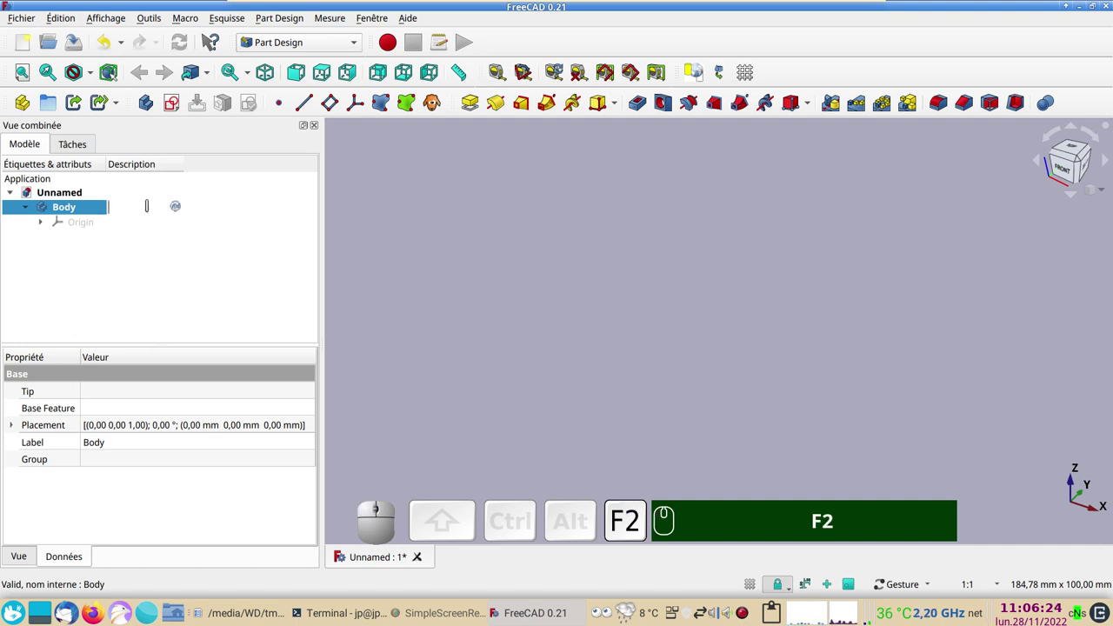
{"action": "type", "text": "e"}
{"action": "type", "text": "mel"}
{"action": "type", "text": "le"}
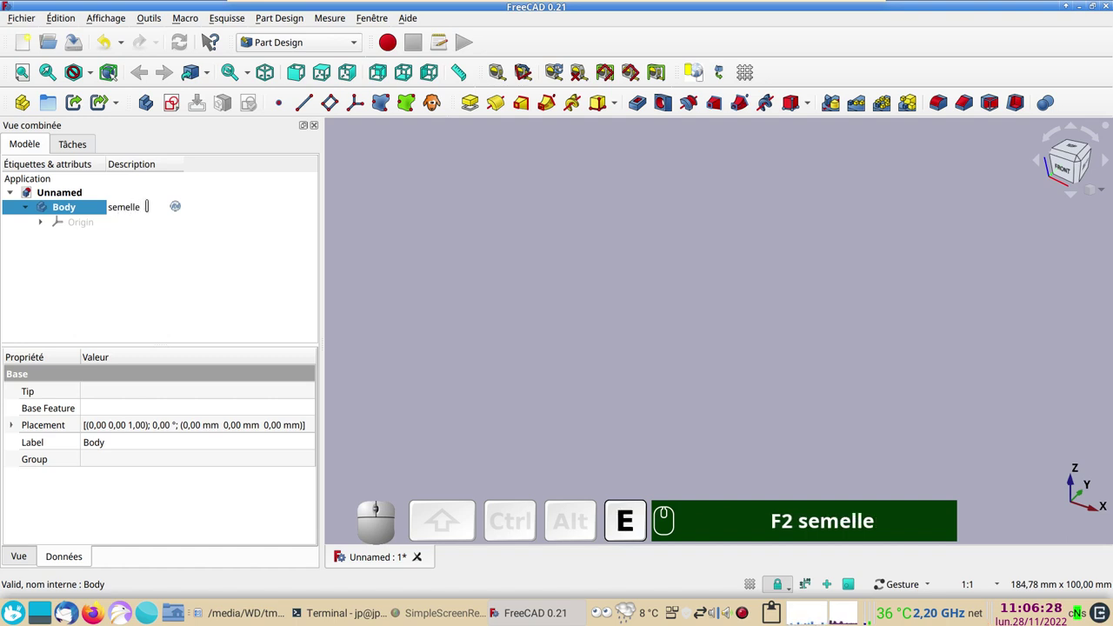
{"action": "key", "text": "Return"}
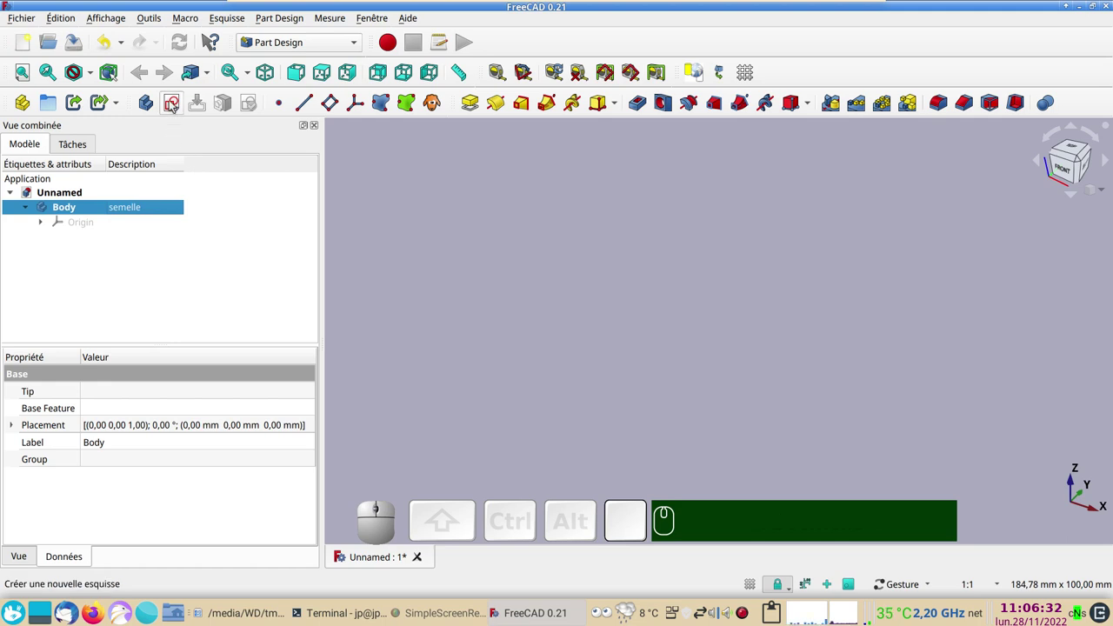
Start a new sketch in the body on the XY plane.
{"action": "left_click", "coordinate": [175, 106]}
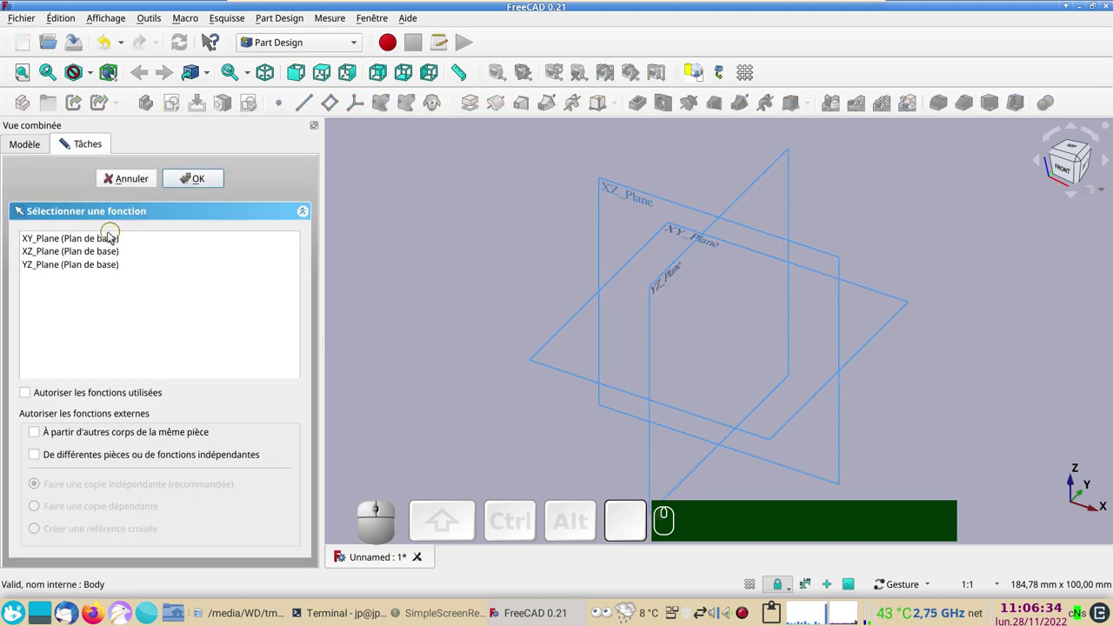
{"action": "left_click", "coordinate": [111, 236]}
{"action": "left_click", "coordinate": [185, 182]}
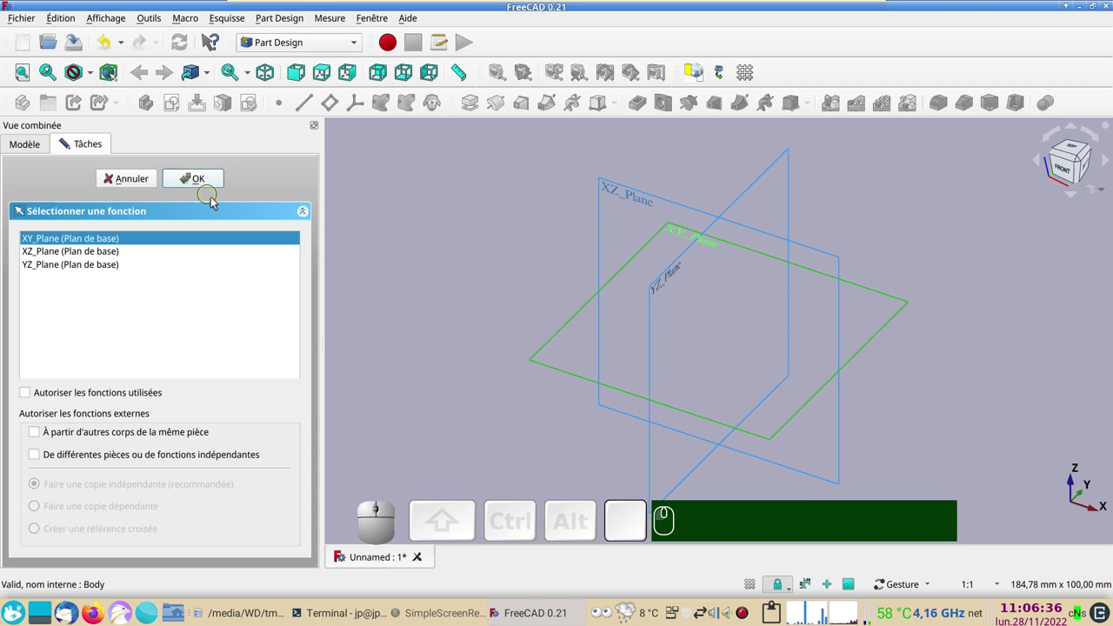
Draw a centred rectangle at the origin, make its sides equal and dimension the top edge 200 mm.
{"action": "left_click_drag", "start_coordinate": [616, 263], "coordinate": [388, 147]}
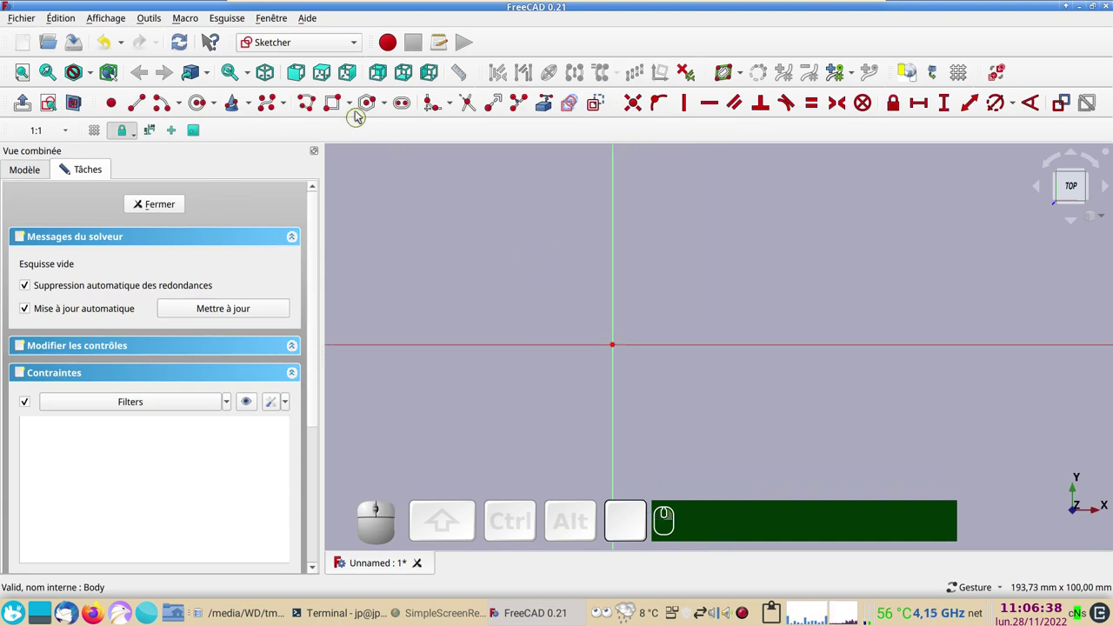
{"action": "left_click", "coordinate": [355, 109]}
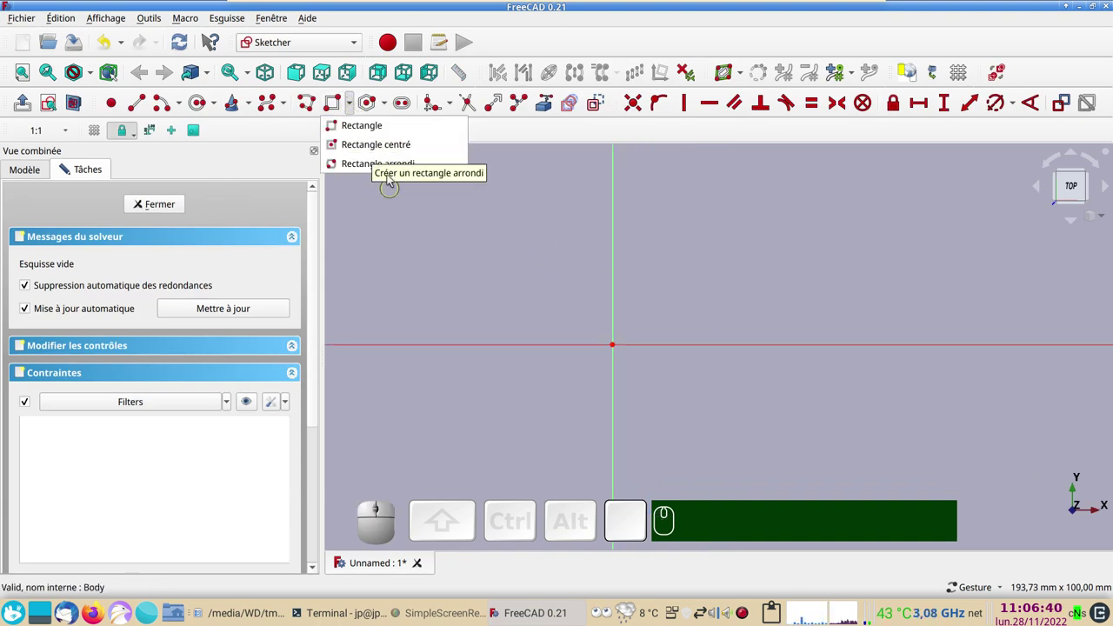
{"action": "left_click", "coordinate": [388, 147]}
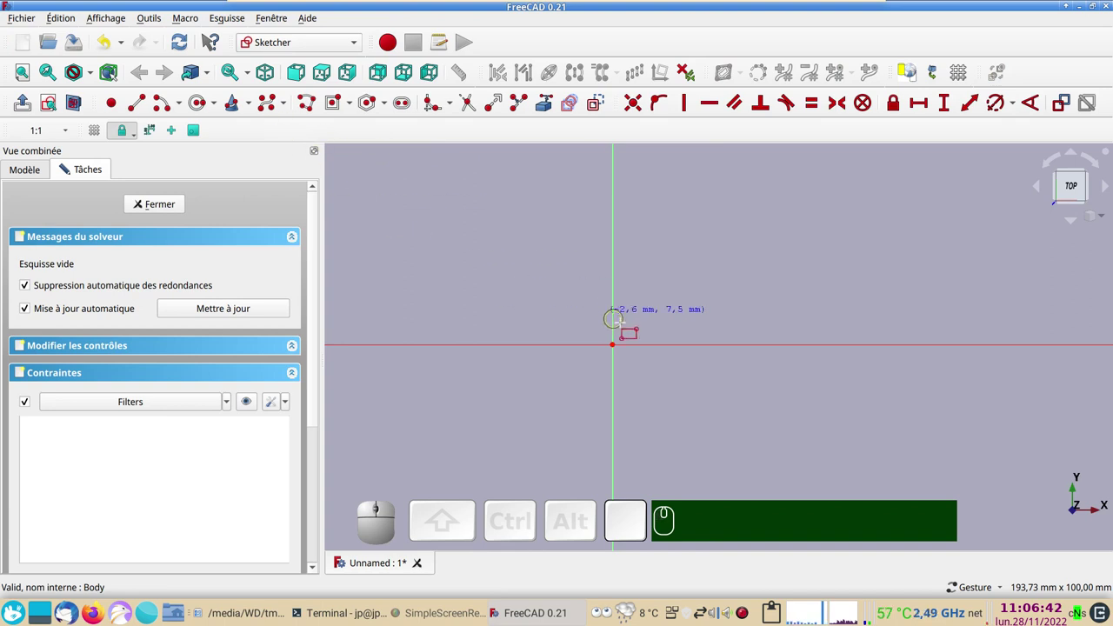
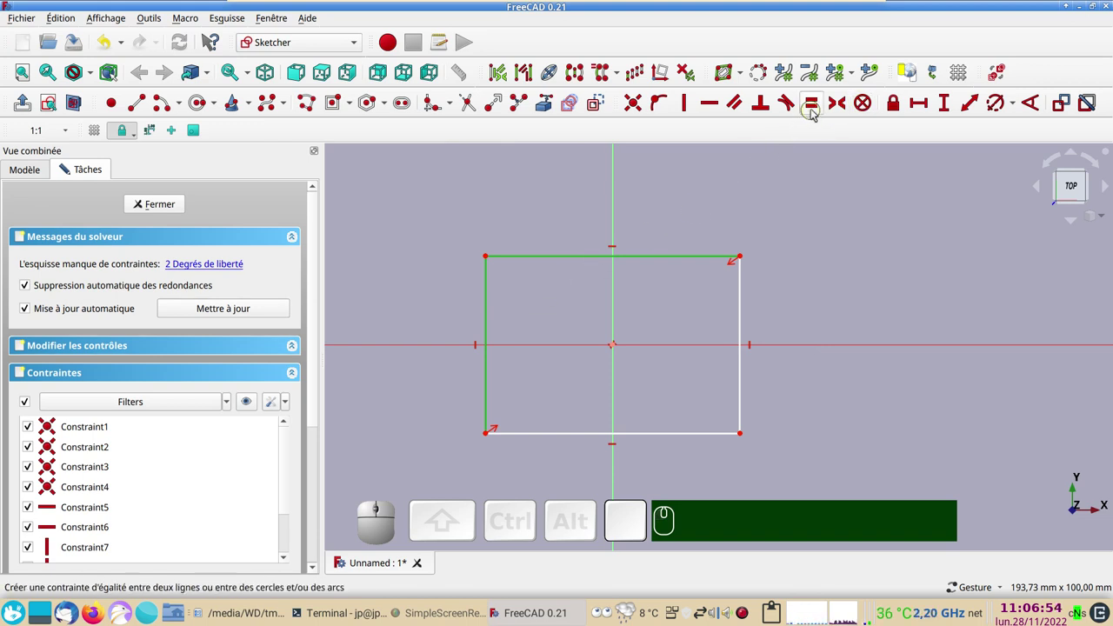
{"action": "key", "text": "e"}
{"action": "left_click", "coordinate": [649, 230]}
{"action": "left_click", "coordinate": [928, 107]}
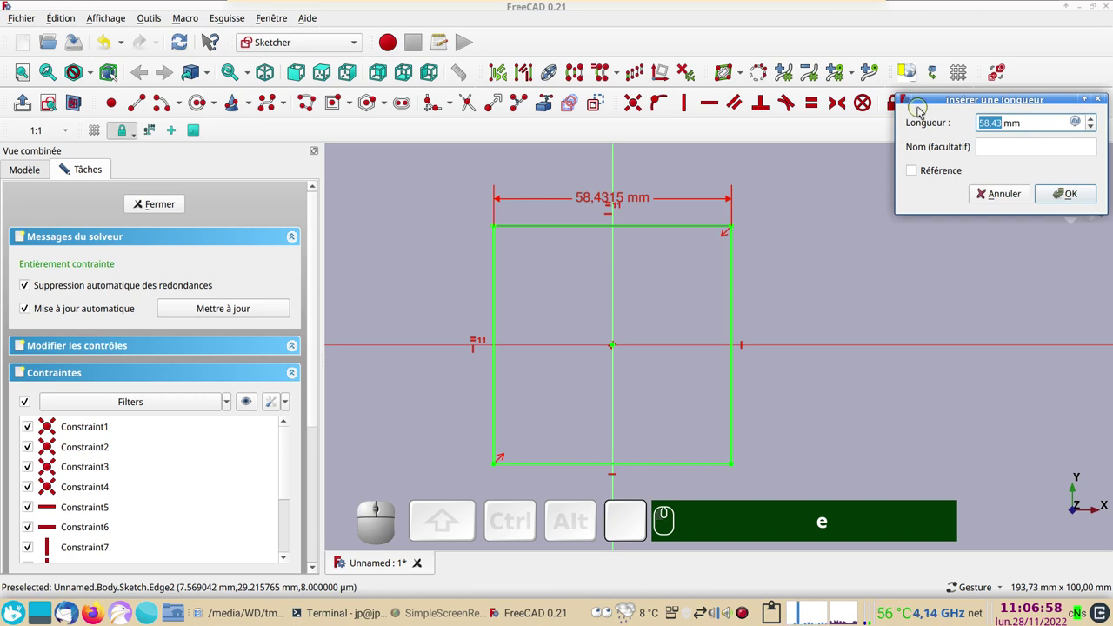
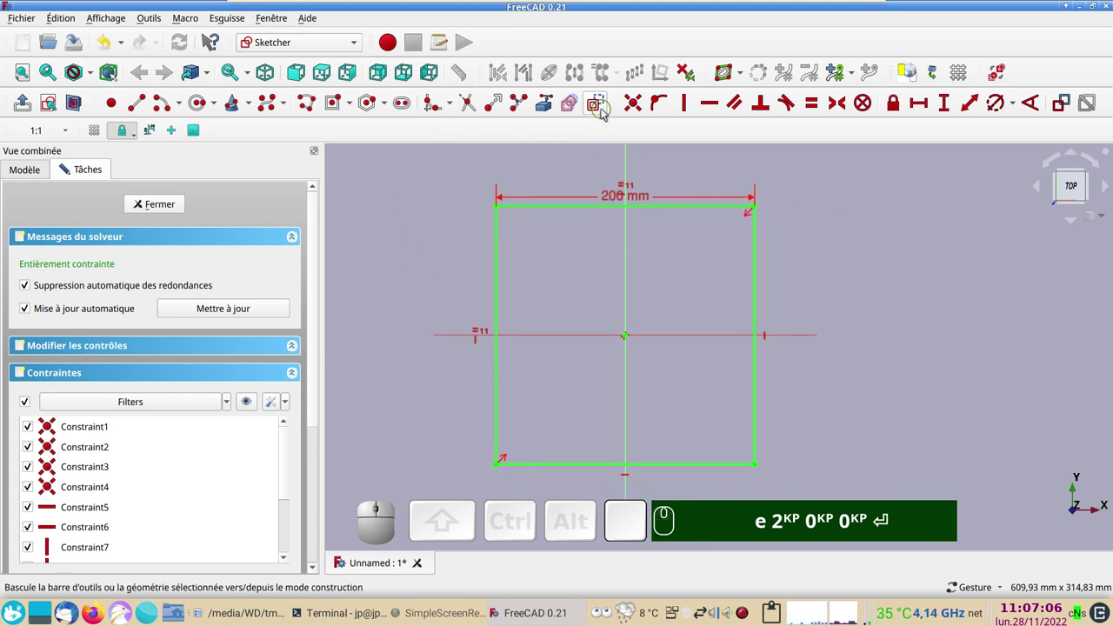
Add a 150 mm construction square inside the plate and place a hole circle at its corner.
{"action": "left_click", "coordinate": [606, 113]}
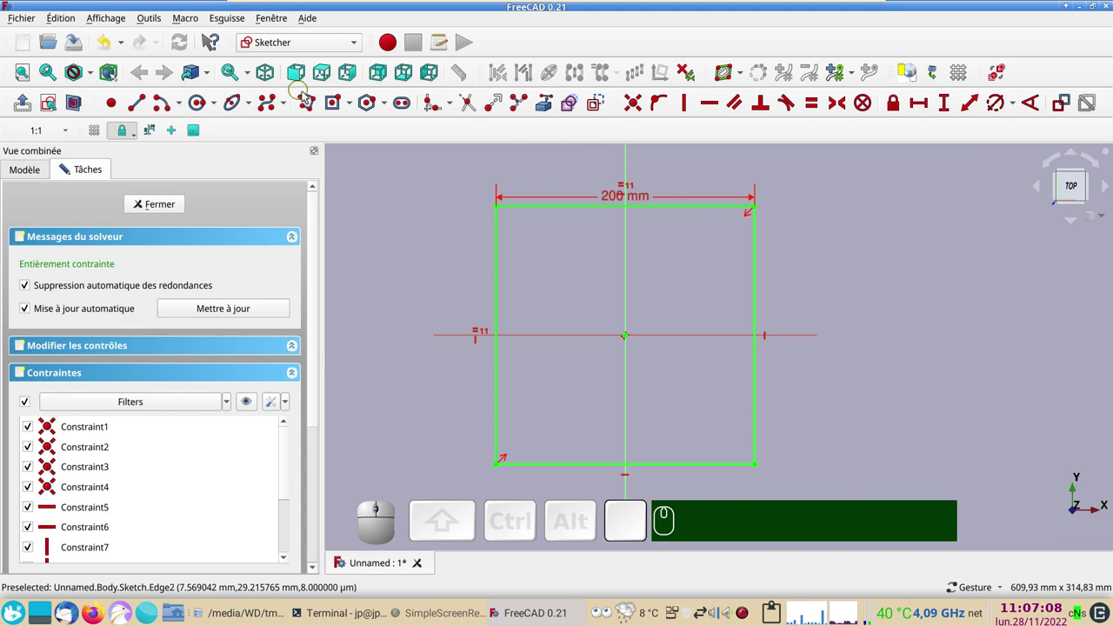
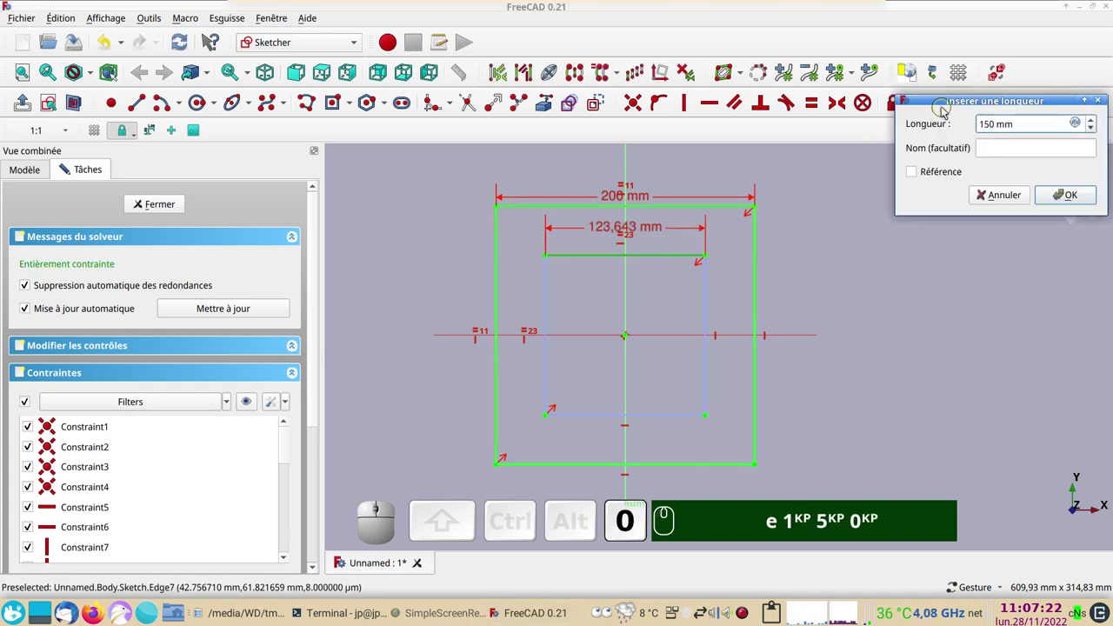
{"action": "key", "text": "Return"}
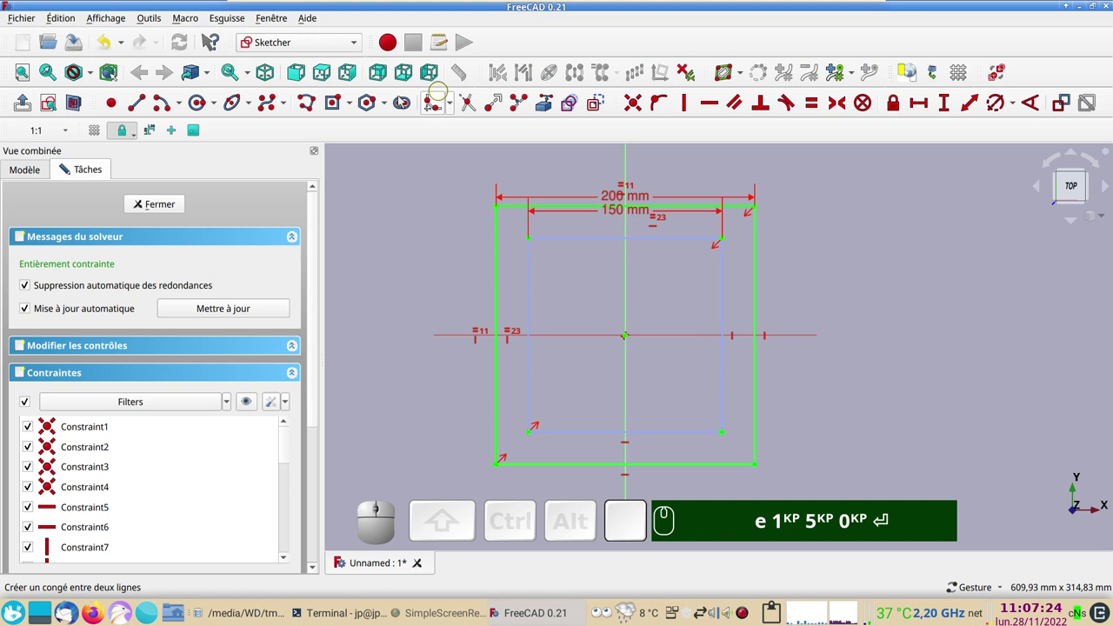
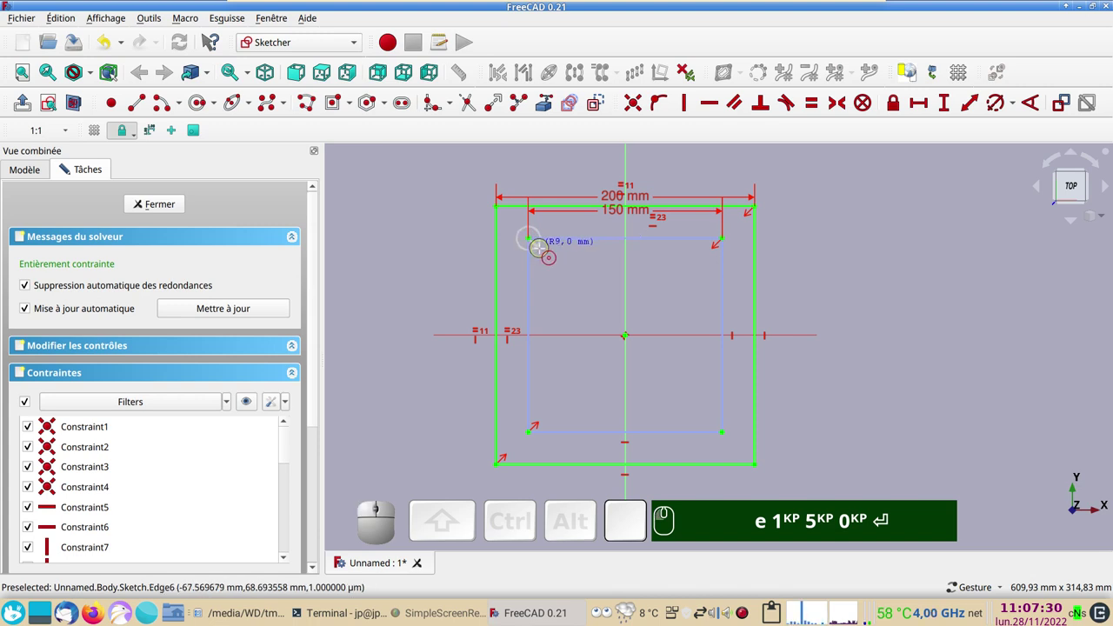
{"action": "left_click", "coordinate": [63, 161]}
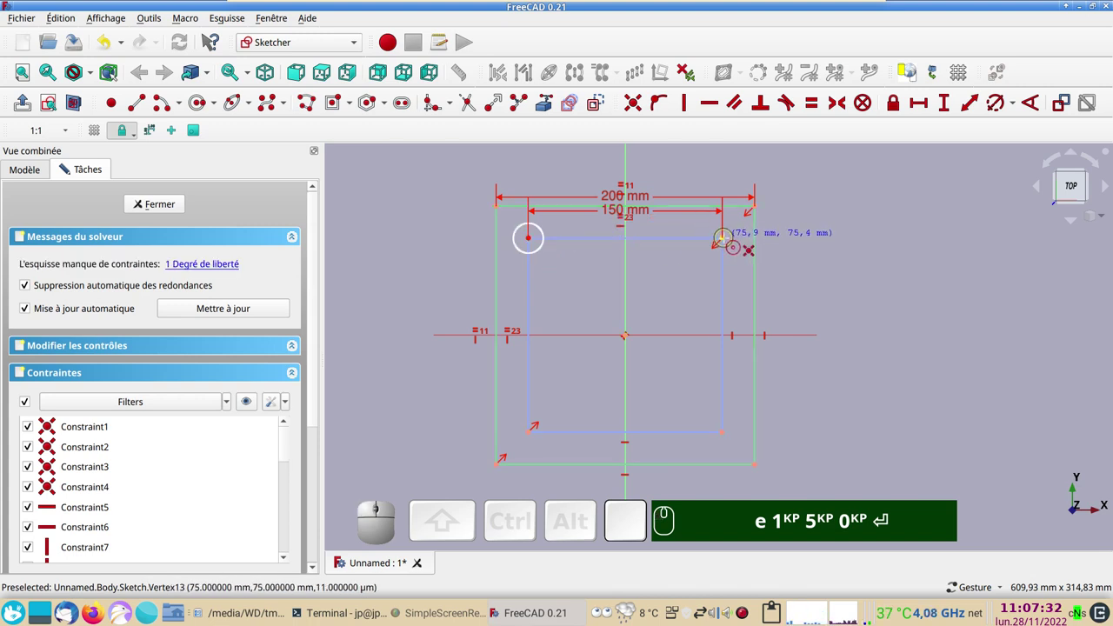
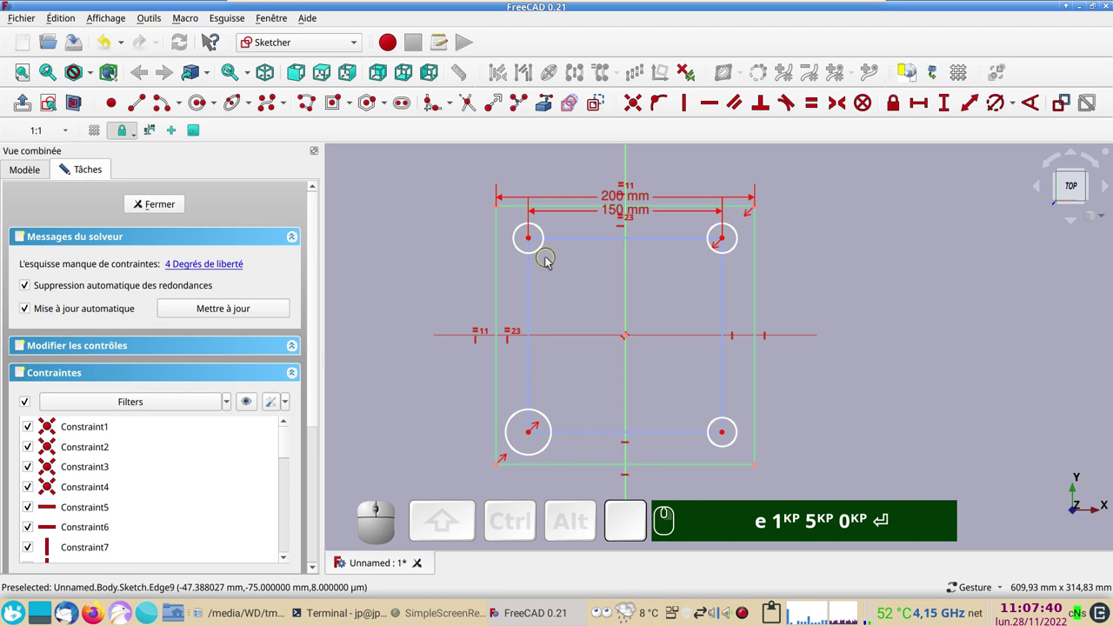
Constrain the four corner hole circles equal with an 18 mm diameter, fully constraining the sketch.
{"action": "left_click", "coordinate": [543, 260]}
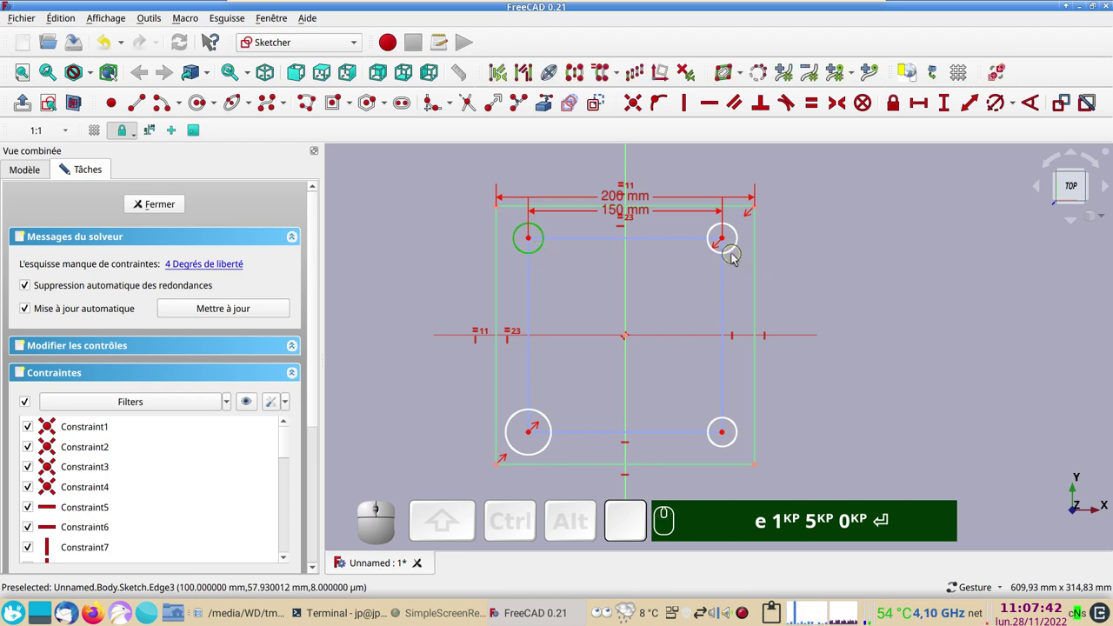
{"action": "left_click", "coordinate": [736, 258]}
{"action": "left_click", "coordinate": [736, 429]}
{"action": "left_click", "coordinate": [556, 434]}
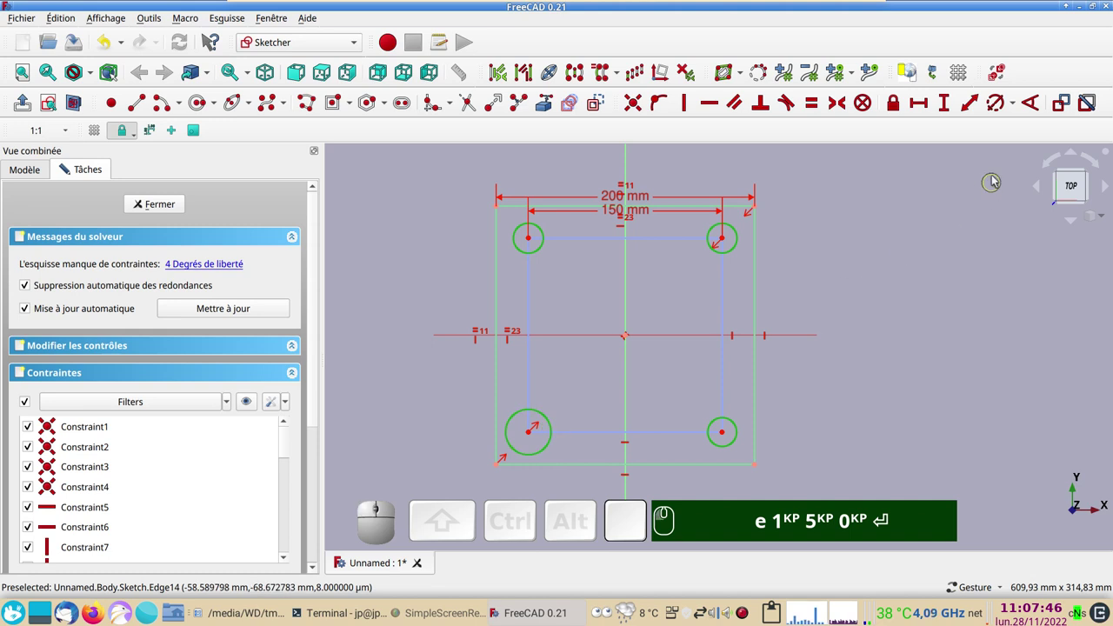
{"action": "left_click", "coordinate": [1000, 110]}
{"action": "key", "text": "KP_1"}
{"action": "key", "text": "KP_8"}
{"action": "type", "text": "e"}
{"action": "key", "text": "KP_1"}
{"action": "key", "text": "KP_5"}
{"action": "key", "text": "KP_0"}
{"action": "key", "text": "Return"}
{"action": "key", "text": "KP_8"}
{"action": "key", "text": "Return"}
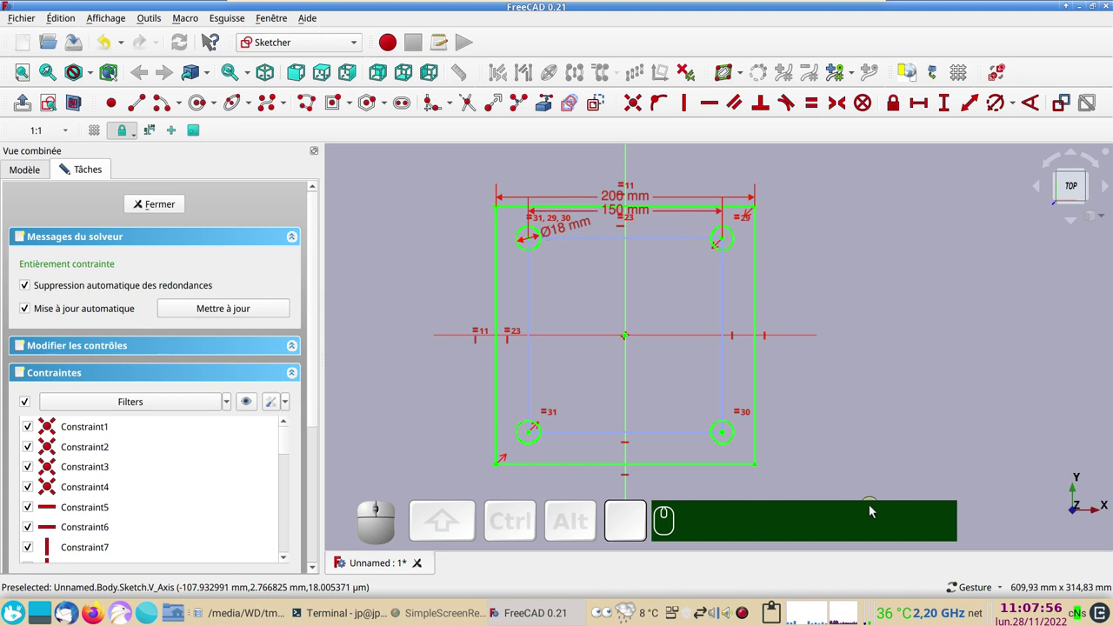
Close the sketch and pad it 10 mm into a solid plate with four holes.
{"action": "left_click", "coordinate": [167, 211]}
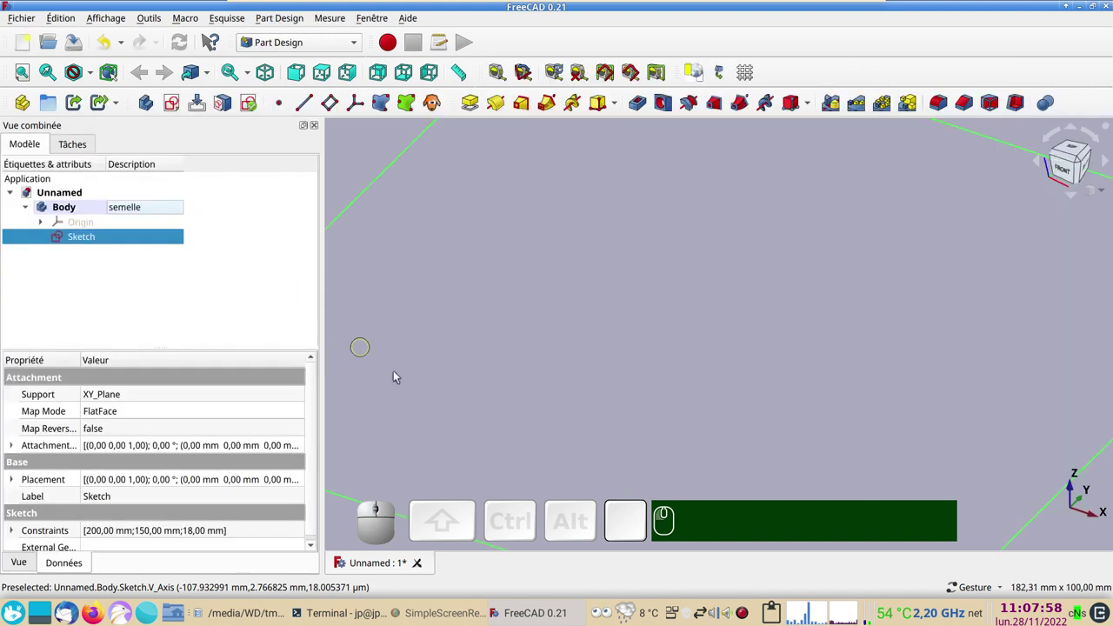
{"action": "left_click", "coordinate": [32, 76]}
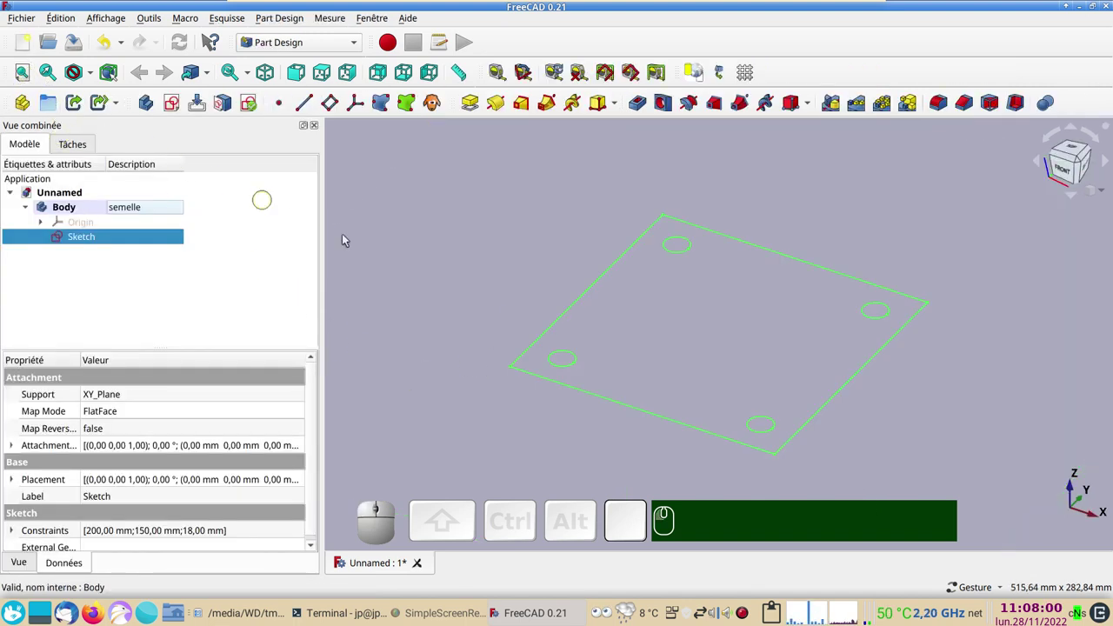
{"action": "left_click", "coordinate": [478, 109]}
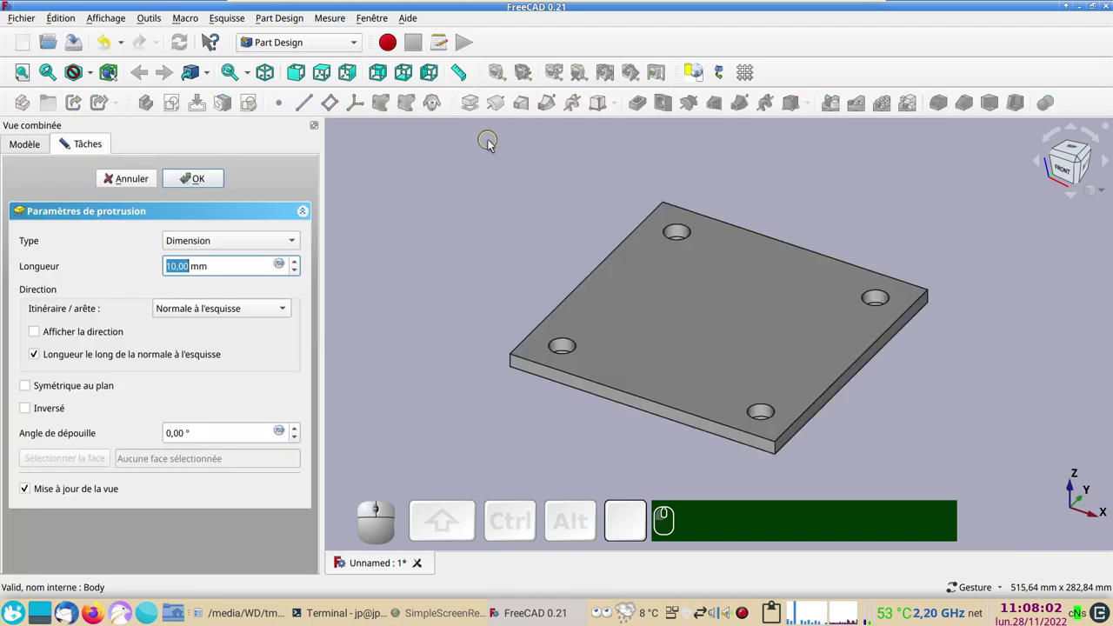
{"action": "left_click", "coordinate": [213, 185]}
{"action": "scroll", "scroll_direction": "down", "scroll_amount": 3}
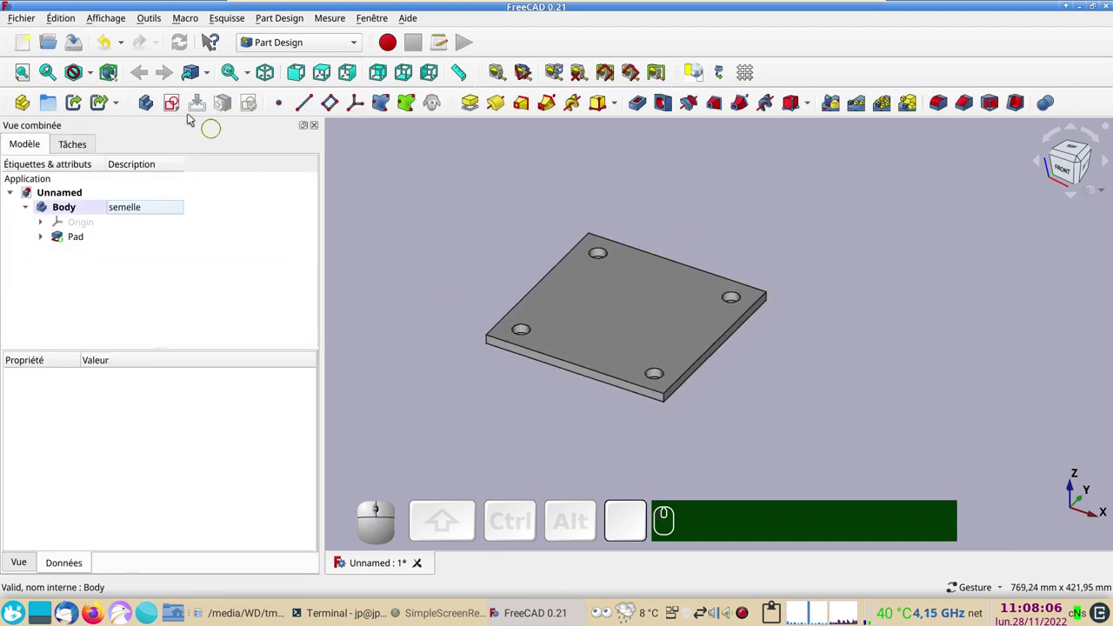
Create a second body and name its description 'tronc'.
{"action": "left_click", "coordinate": [149, 105]}
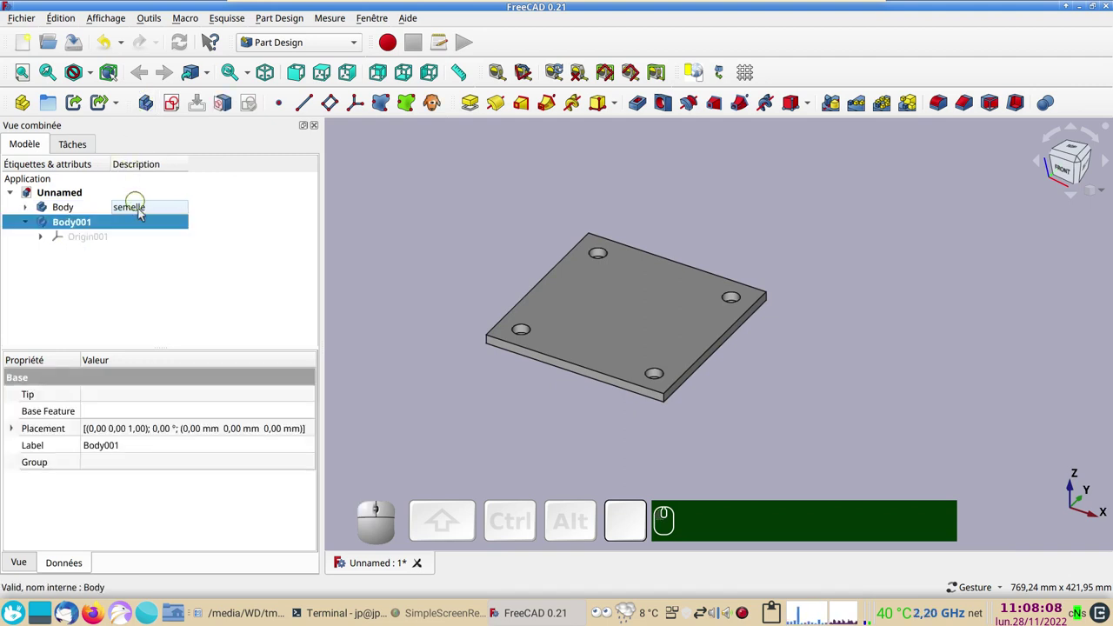
{"action": "left_click", "coordinate": [149, 222]}
{"action": "key", "text": "F2"}
{"action": "type", "text": "r"}
{"action": "type", "text": "o"}
{"action": "type", "text": "n"}
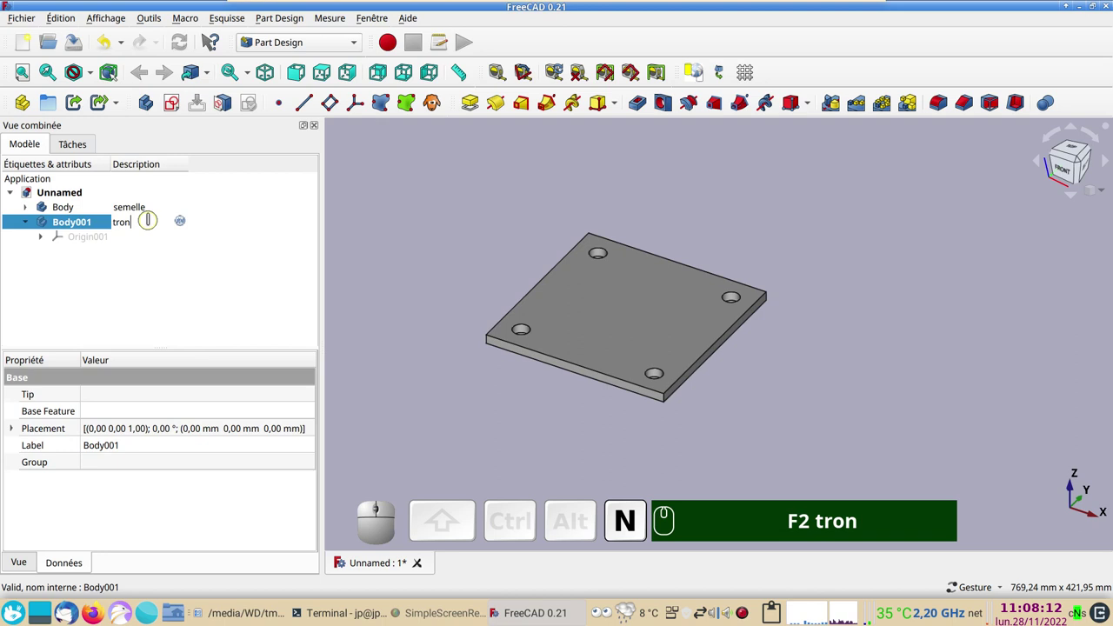
{"action": "key", "text": "c"}
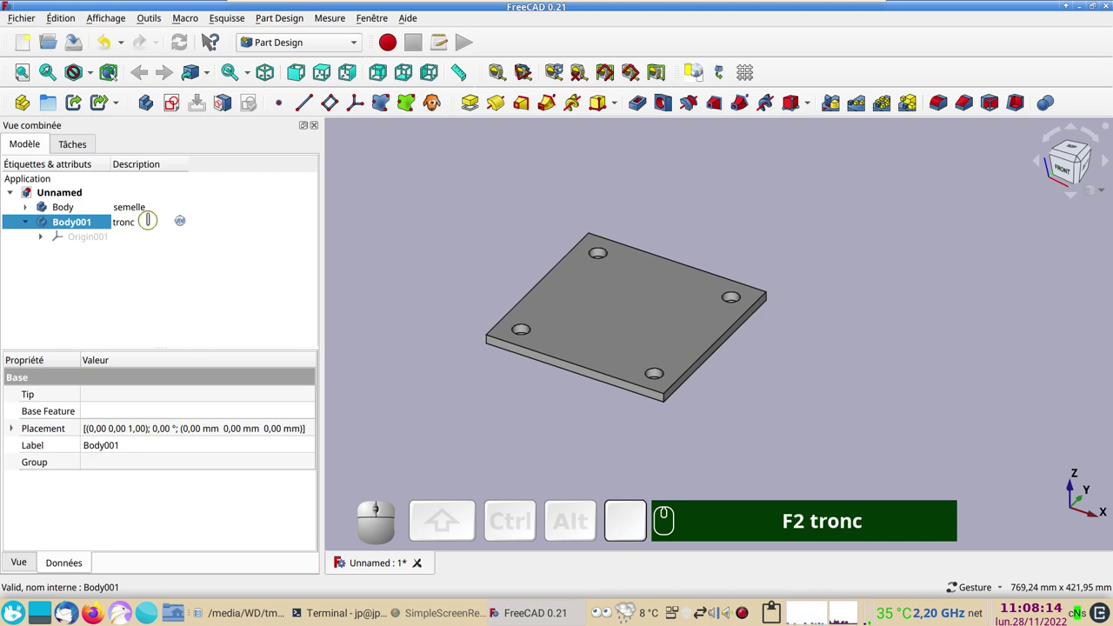
{"action": "key", "text": "Return"}
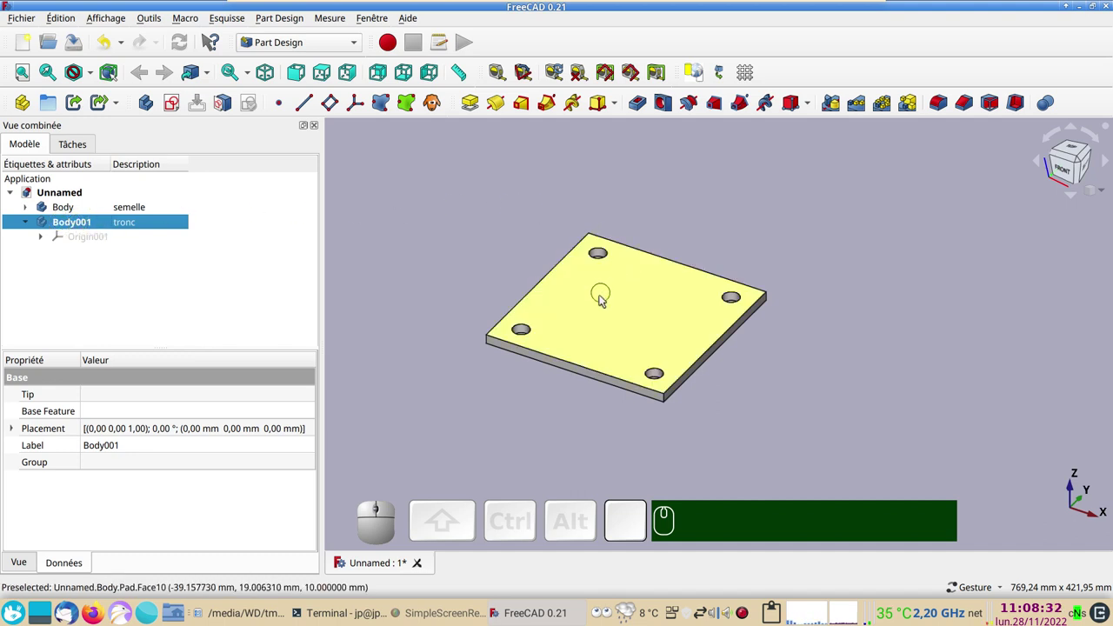
Link the plate's top face into tronc with a shape binder, then hide the plate body.
{"action": "left_click", "coordinate": [608, 309]}
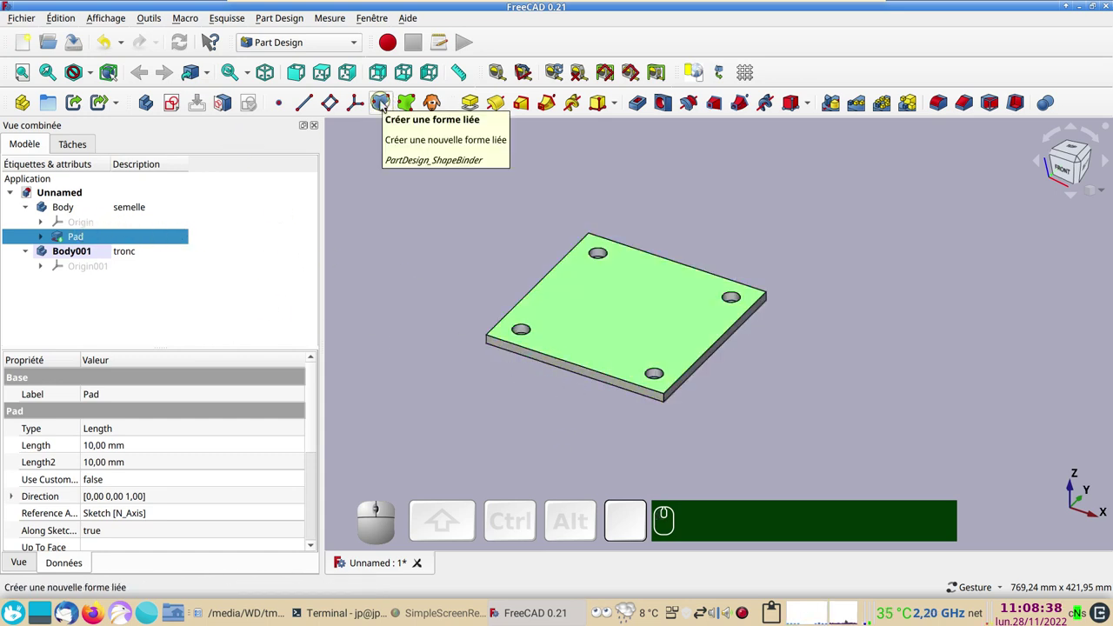
{"action": "left_click", "coordinate": [387, 107]}
{"action": "left_click", "coordinate": [207, 183]}
{"action": "left_click", "coordinate": [83, 215]}
{"action": "key", "text": "space"}
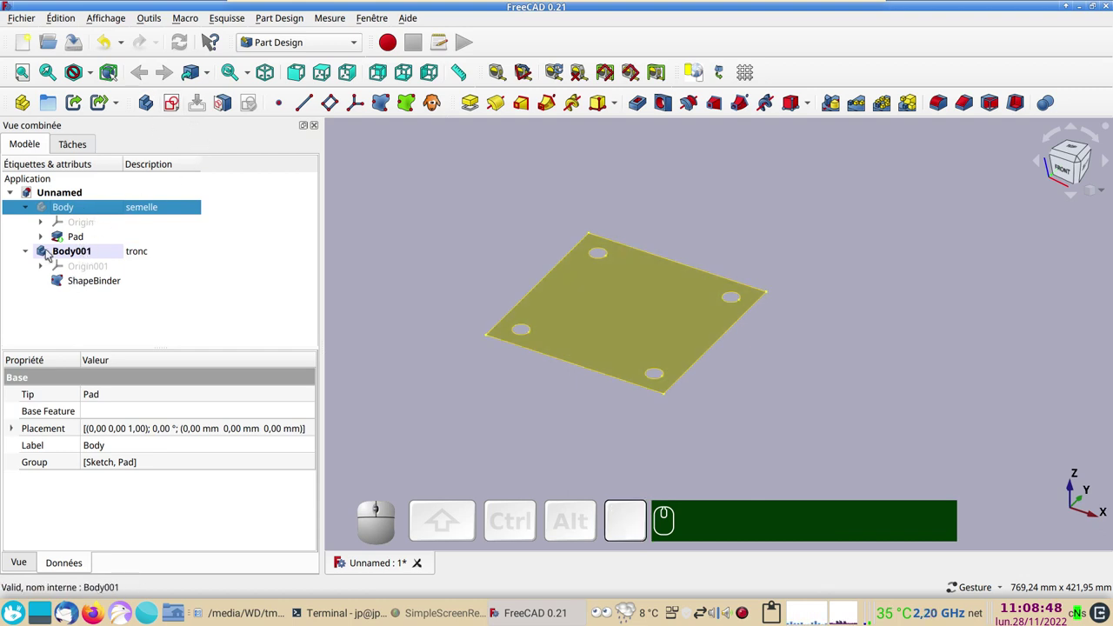
Start a sketch in tronc on YZ_Plane001 and bring the plate edge in as external geometry.
{"action": "left_click", "coordinate": [176, 109]}
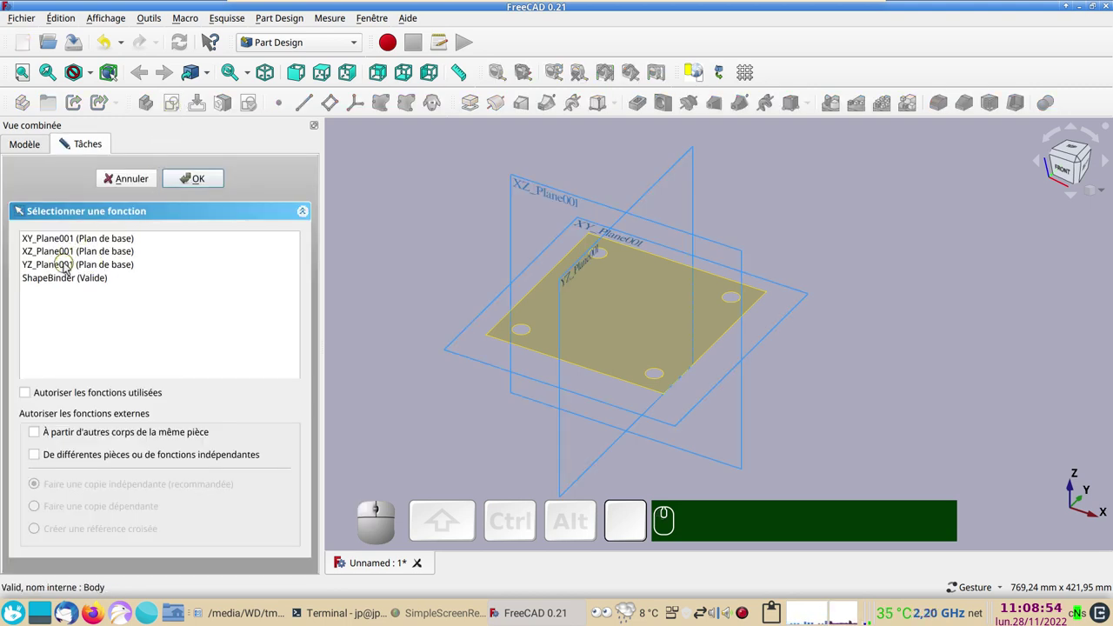
{"action": "left_click", "coordinate": [68, 269]}
{"action": "left_click", "coordinate": [189, 180]}
{"action": "right_click", "coordinate": [562, 221]}
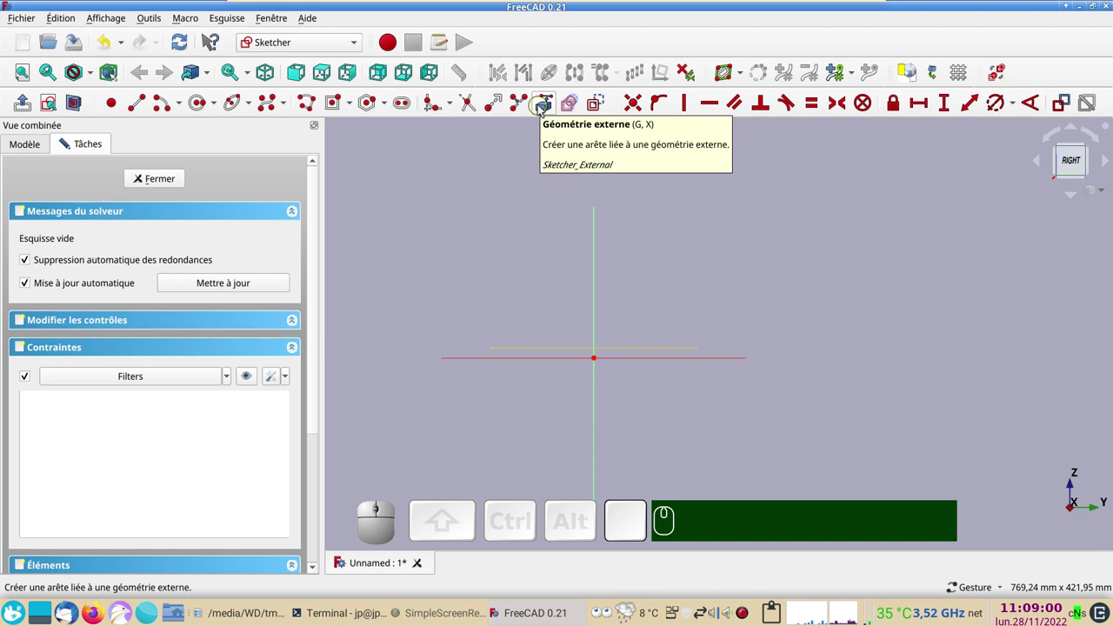
{"action": "left_click", "coordinate": [542, 114]}
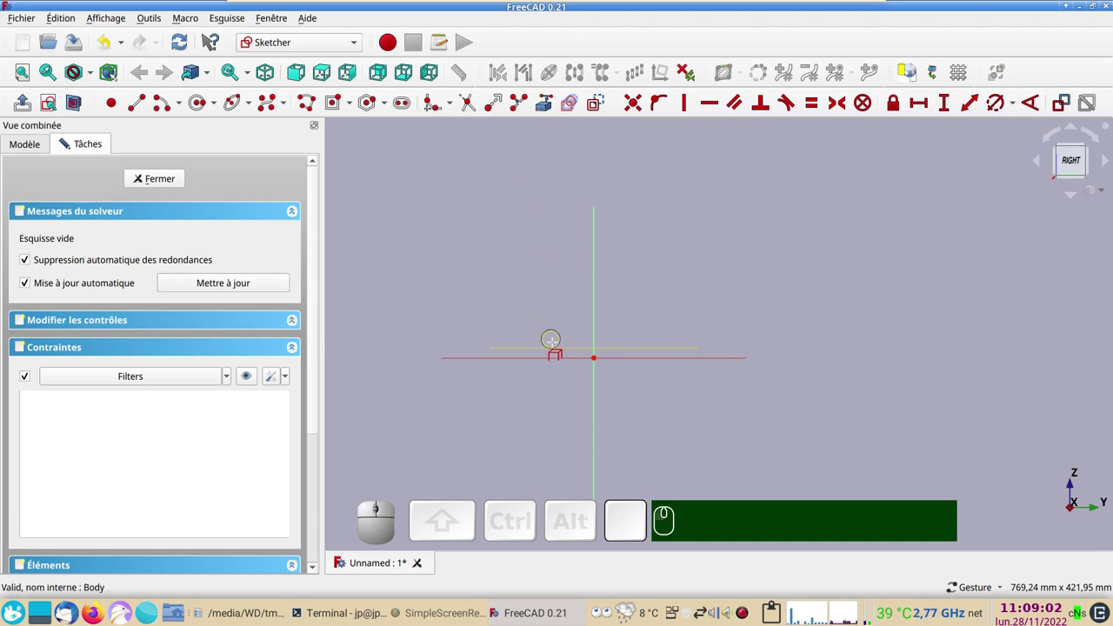
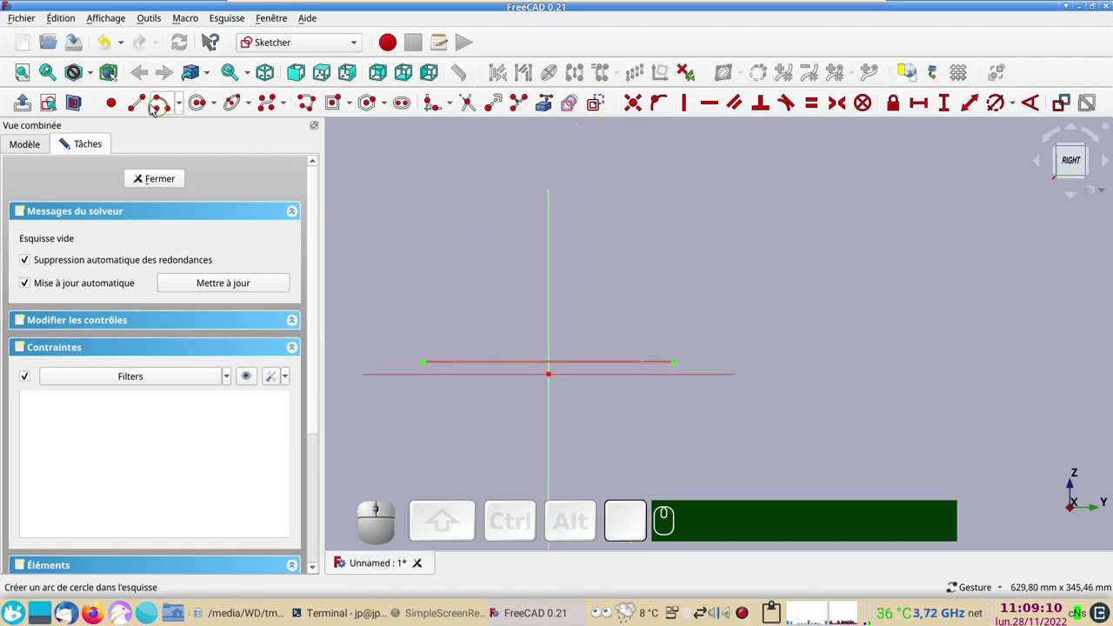
Draw a line from the origin and give it a 200 mm vertical height.
{"action": "left_click", "coordinate": [144, 110]}
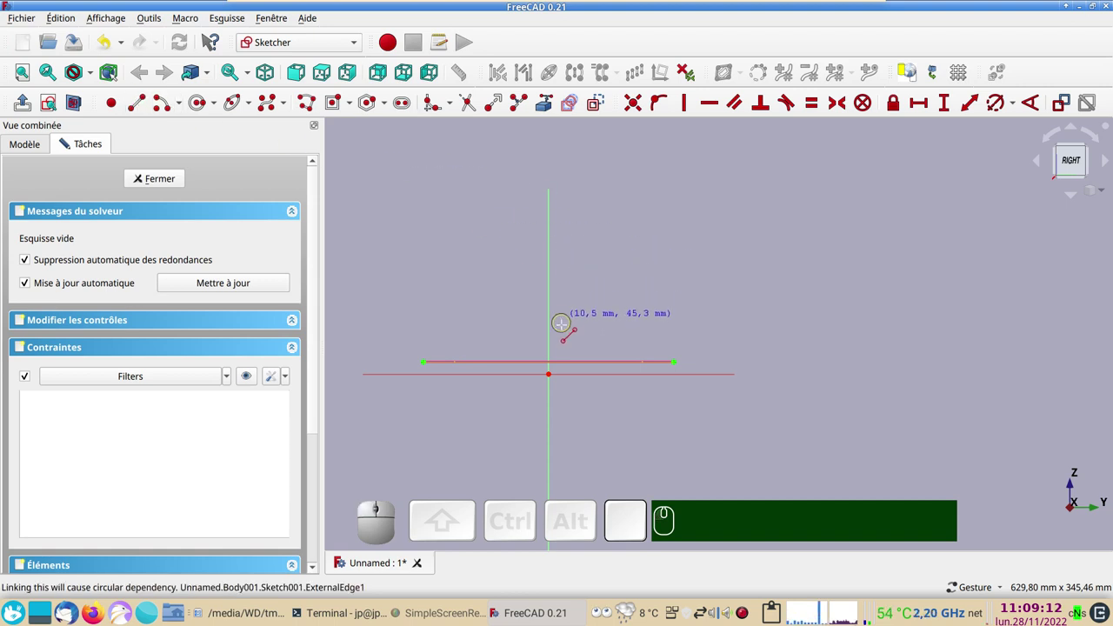
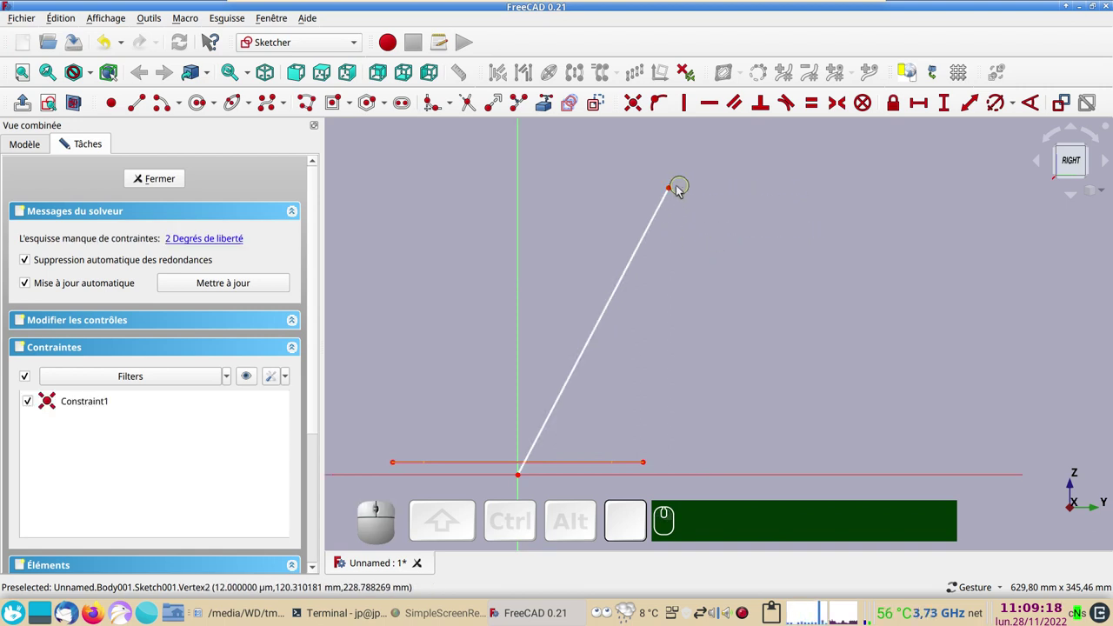
{"action": "left_click", "coordinate": [677, 194]}
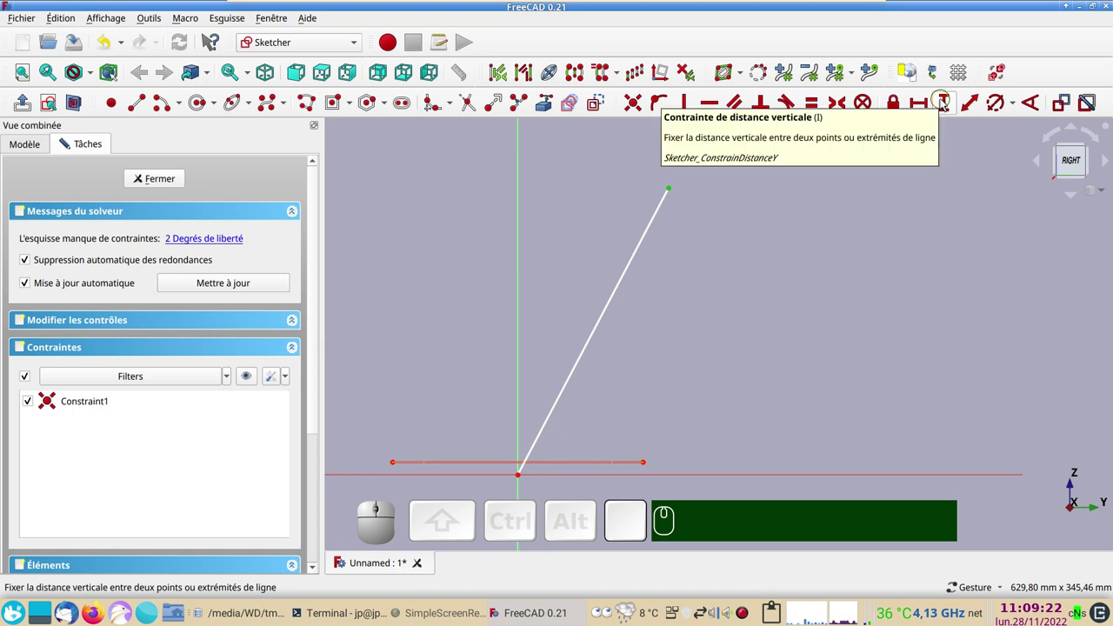
{"action": "left_click", "coordinate": [946, 104]}
{"action": "key", "text": "KP_2"}
{"action": "key", "text": "KP_0"}
{"action": "key", "text": "KP_0"}
{"action": "key", "text": "KP_Enter"}
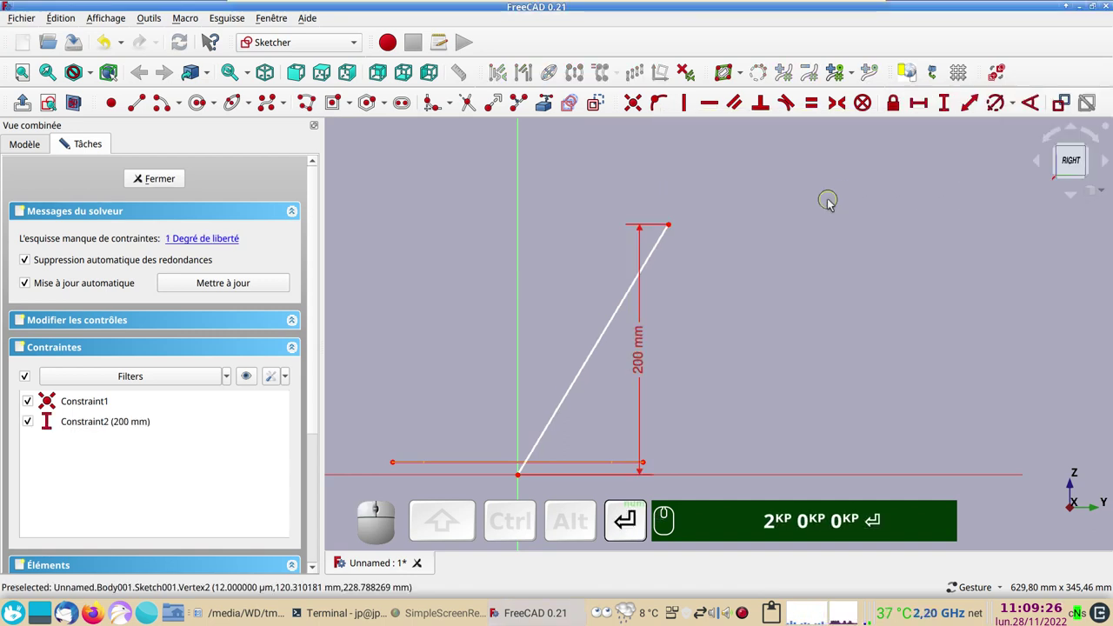
{"action": "key", "text": "KP_2"}
{"action": "key", "text": "KP_0"}
{"action": "key", "text": "Return"}
Constrain the line at 60° to the horizontal axis.
{"action": "left_click", "coordinate": [630, 309]}
{"action": "left_click", "coordinate": [717, 481]}
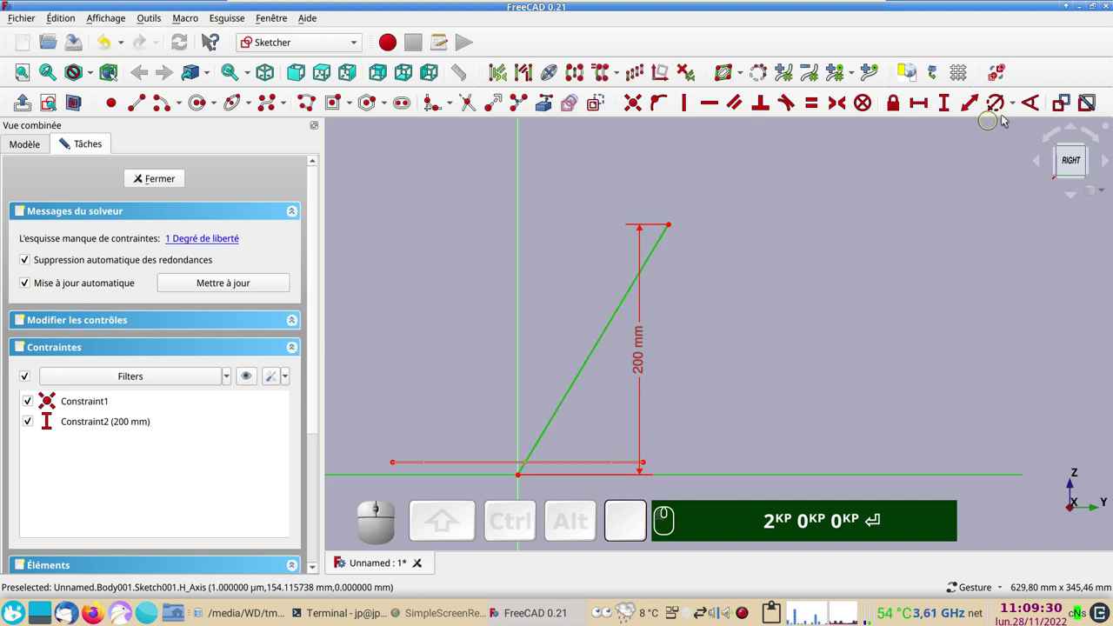
{"action": "left_click", "coordinate": [1034, 108]}
{"action": "key", "text": "KP_6"}
{"action": "key", "text": "KP_0"}
{"action": "key", "text": "KP_0"}
{"action": "key", "text": "Return"}
{"action": "key", "text": "KP_Enter"}
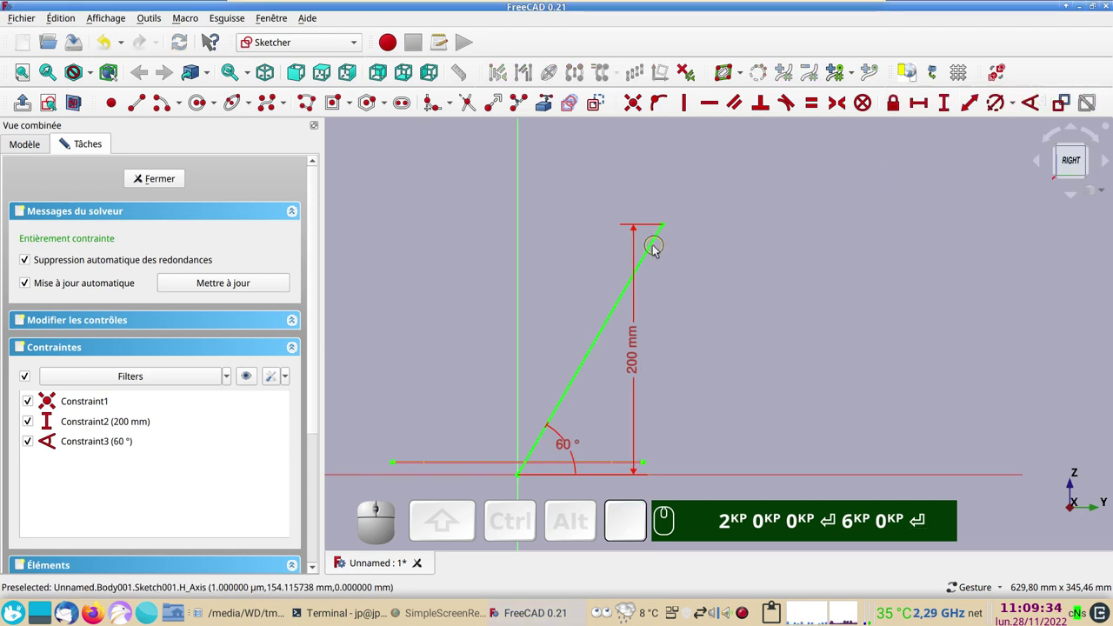
Convert the slanted line to construction geometry.
{"action": "left_click", "coordinate": [654, 253]}
{"action": "left_click", "coordinate": [601, 108]}
{"action": "left_click", "coordinate": [764, 267]}
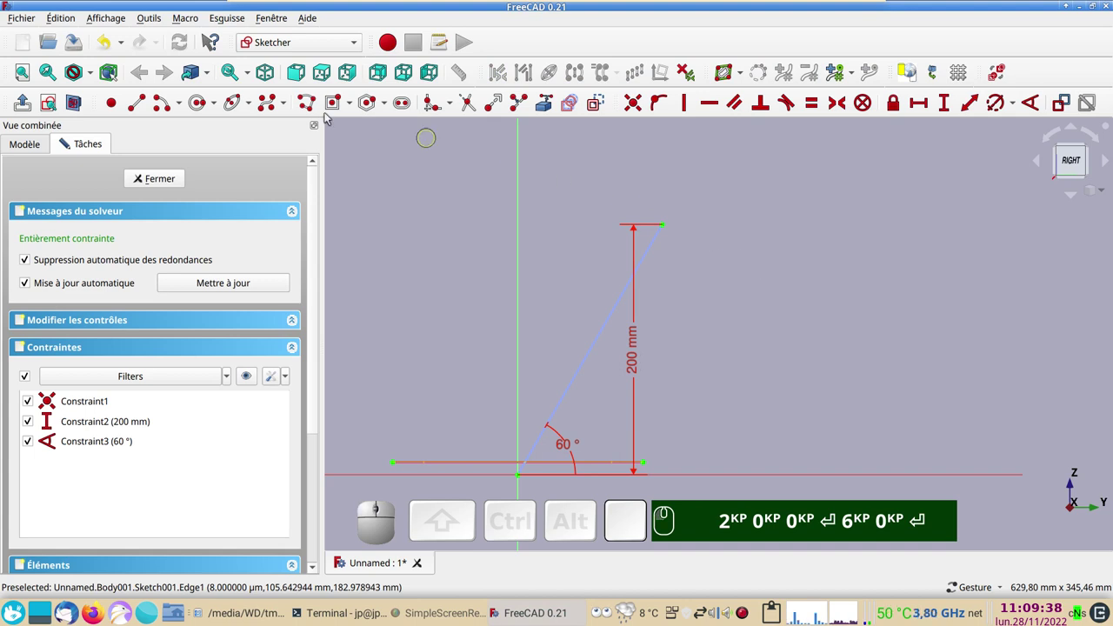
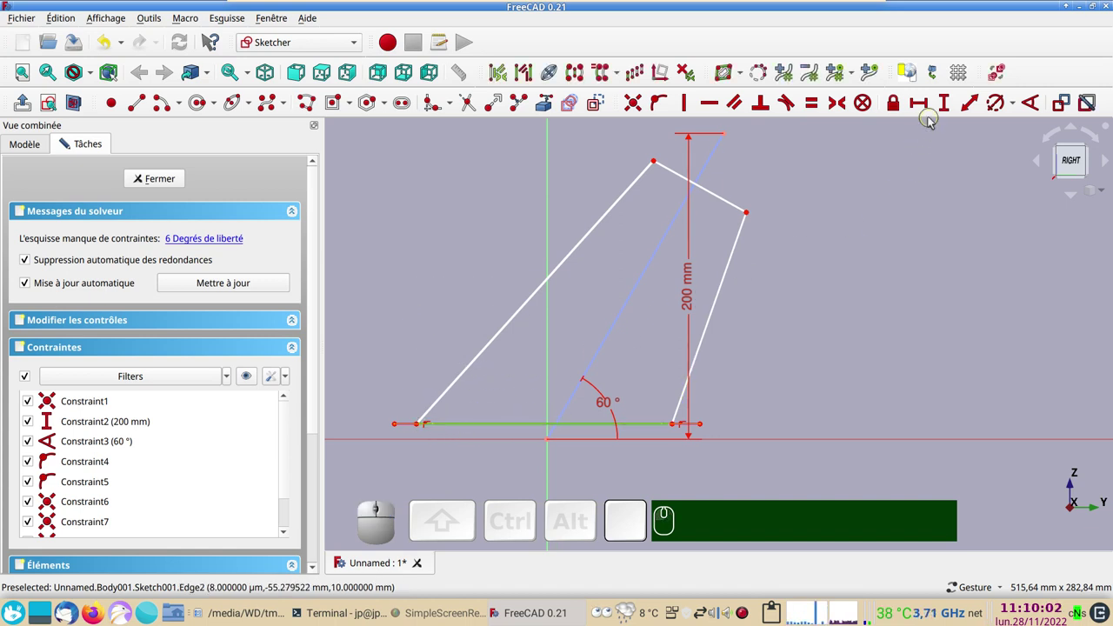
Dimension the profile's bottom edge 150 mm and its top edge 80 mm.
{"action": "left_click", "coordinate": [926, 110]}
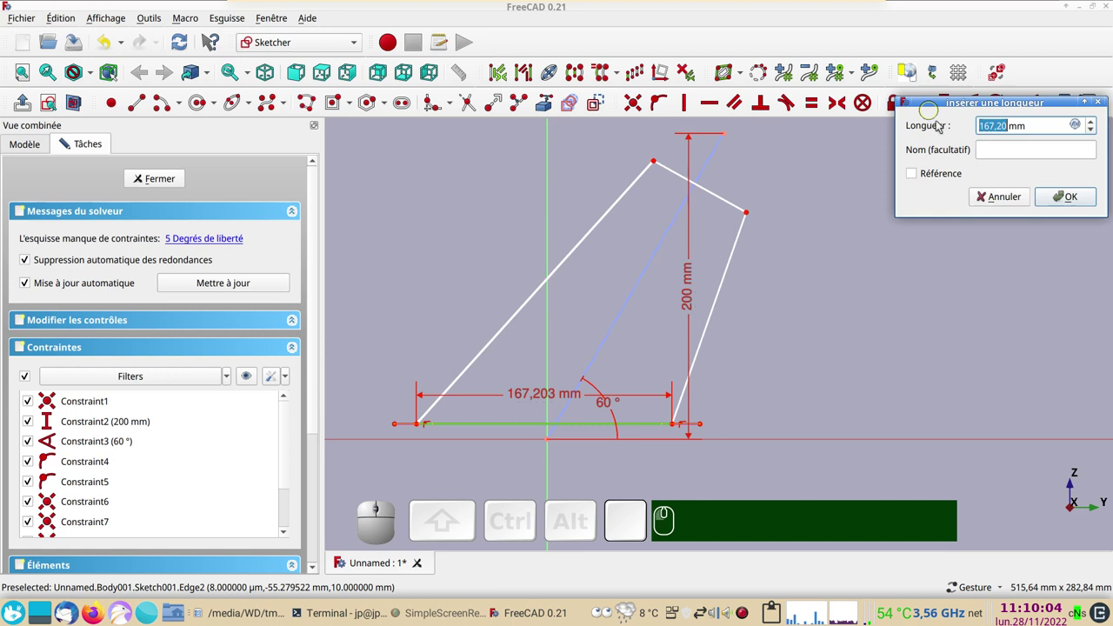
{"action": "key", "text": "KP_1"}
{"action": "key", "text": "KP_5"}
{"action": "key", "text": "KP_0"}
{"action": "key", "text": "Return"}
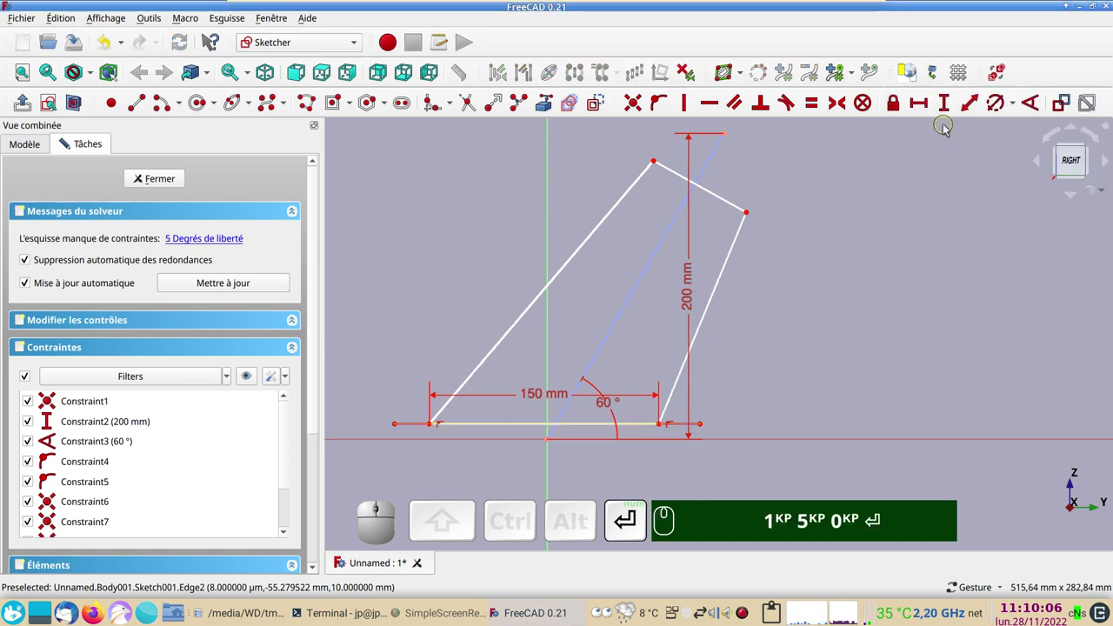
{"action": "left_click", "coordinate": [731, 204]}
{"action": "left_click", "coordinate": [974, 110]}
{"action": "key", "text": "KP_8"}
{"action": "key", "text": "KP_0"}
{"action": "key", "text": "Return"}
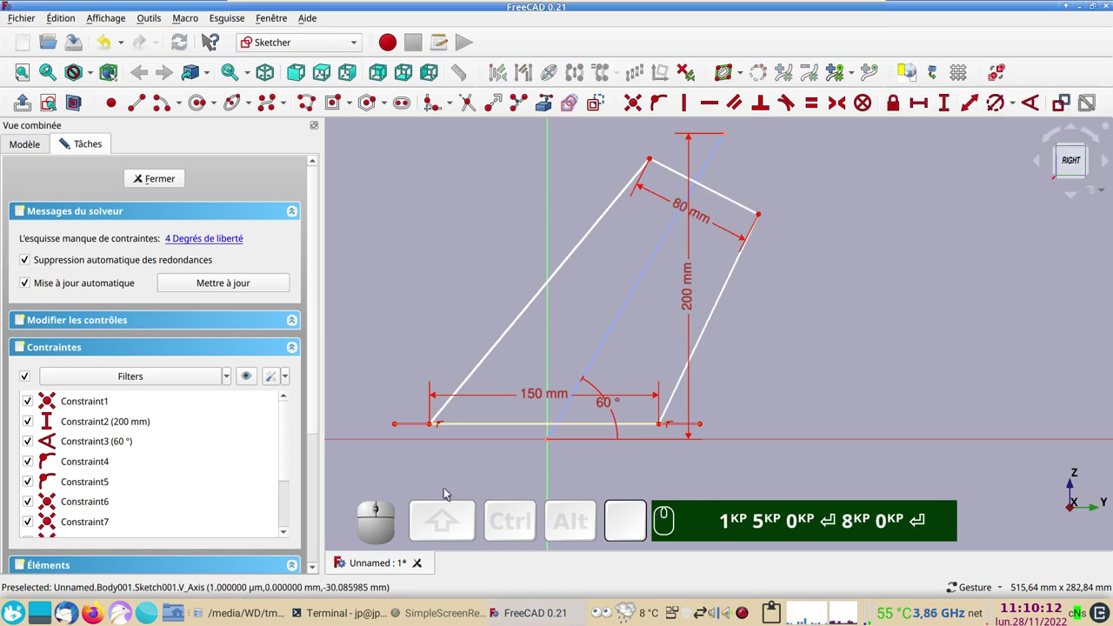
Fix the profile's two bottom corners in place on the base.
{"action": "left_click", "coordinate": [434, 428]}
{"action": "left_click", "coordinate": [665, 428]}
{"action": "left_click", "coordinate": [553, 471]}
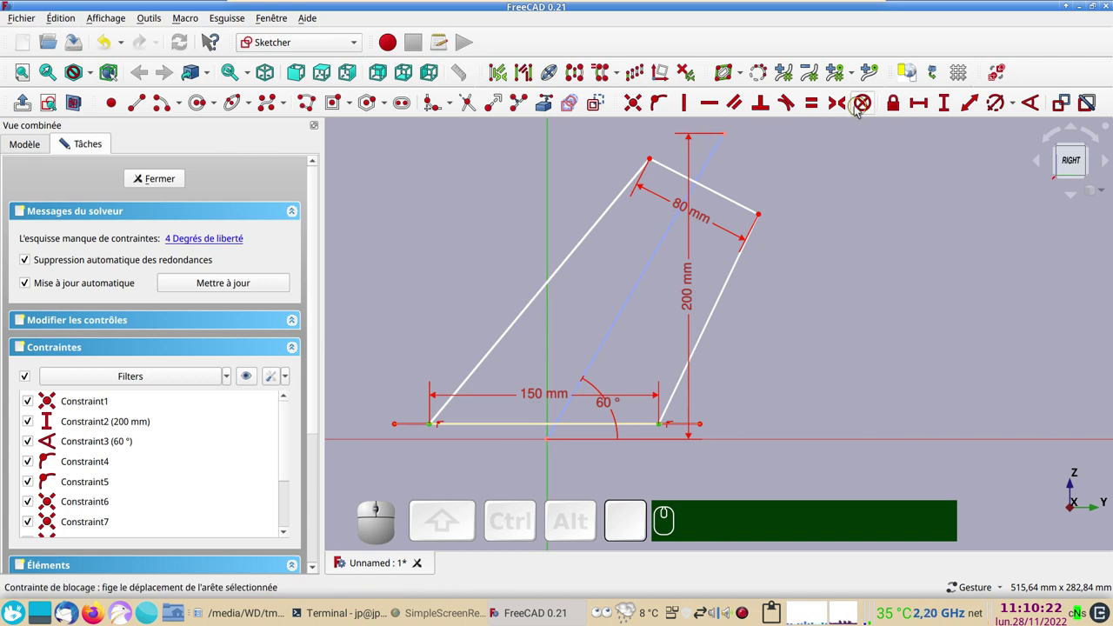
{"action": "key", "text": "s"}
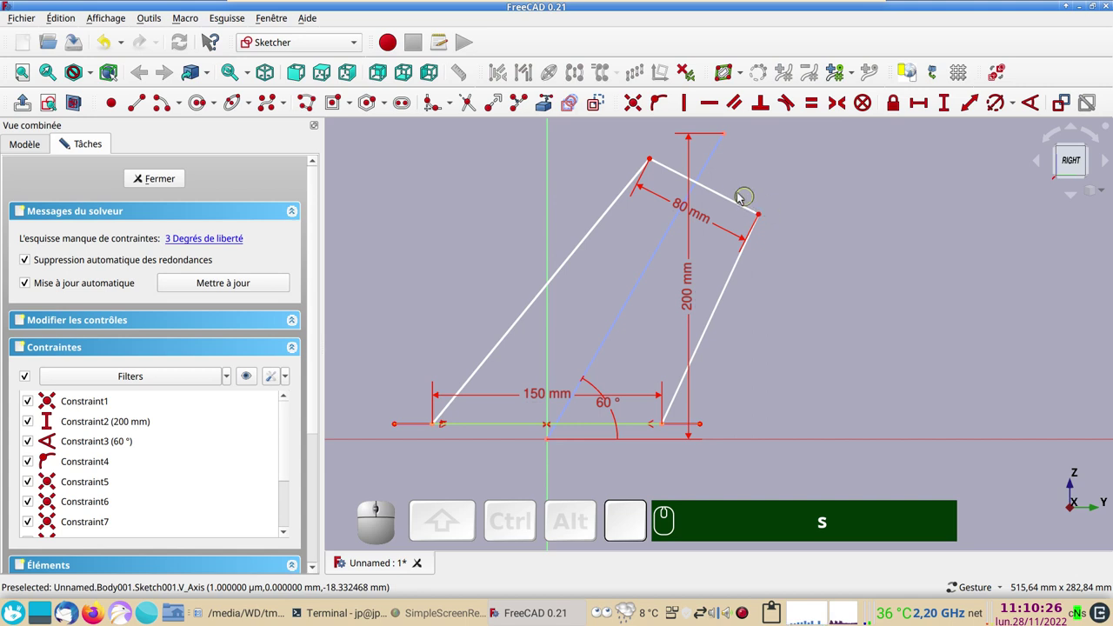
Make the slanted axis perpendicular to the 80 mm top edge and constrain it to meet that edge.
{"action": "left_click", "coordinate": [735, 204]}
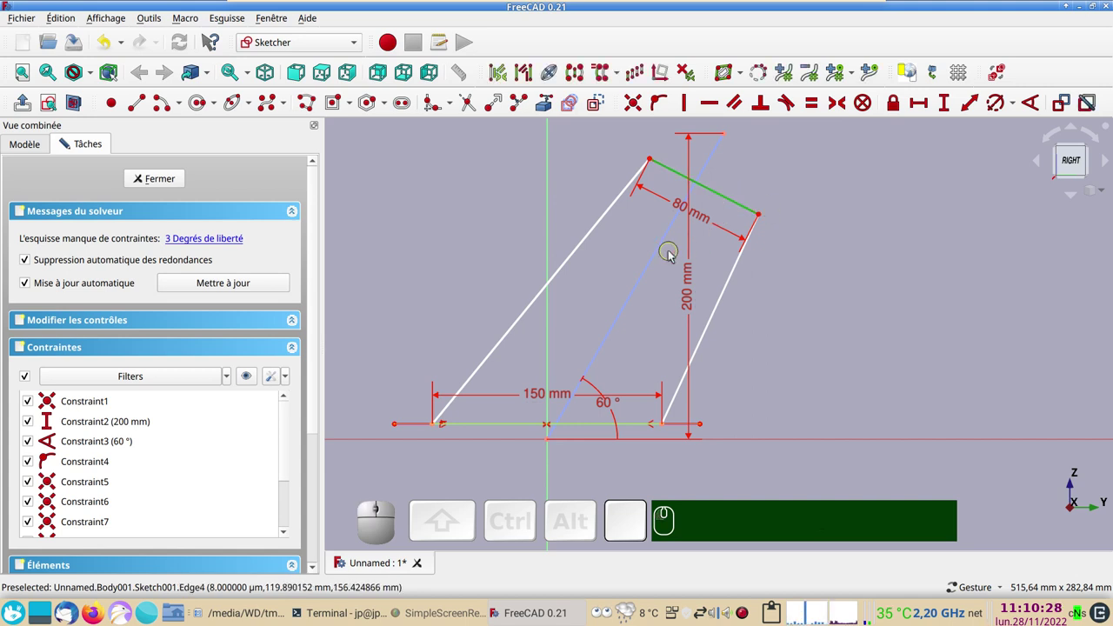
{"action": "left_click", "coordinate": [662, 256]}
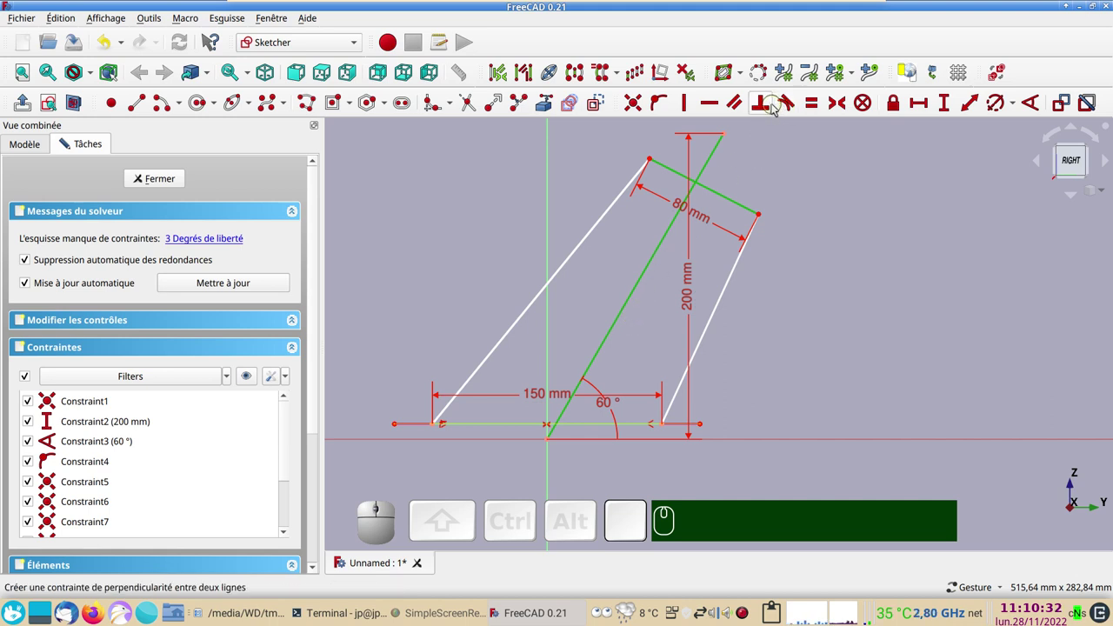
{"action": "key", "text": "n"}
{"action": "left_click_drag", "start_coordinate": [781, 198], "coordinate": [675, 236]}
{"action": "left_click", "coordinate": [685, 263]}
{"action": "left_click", "coordinate": [578, 201]}
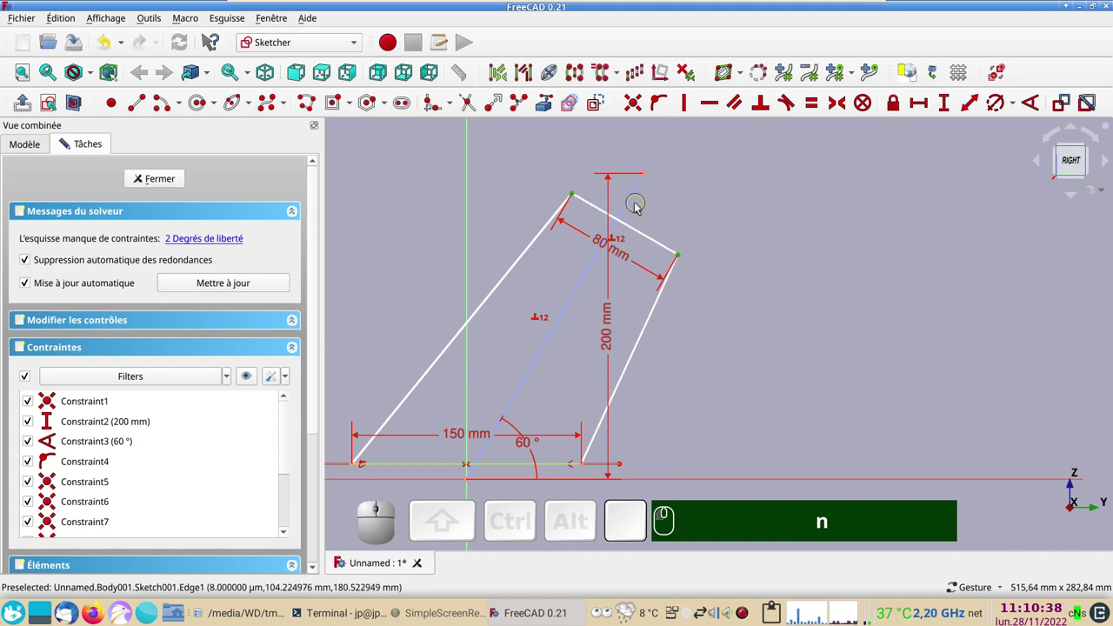
{"action": "left_click", "coordinate": [632, 207]}
{"action": "type", "text": "n"}
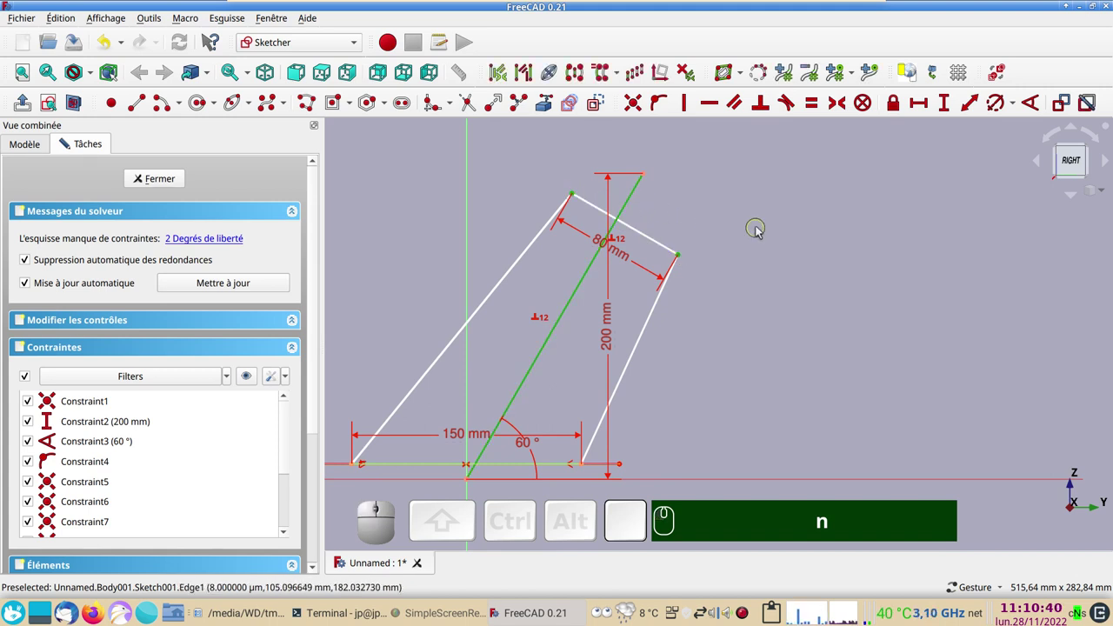
{"action": "type", "text": "s"}
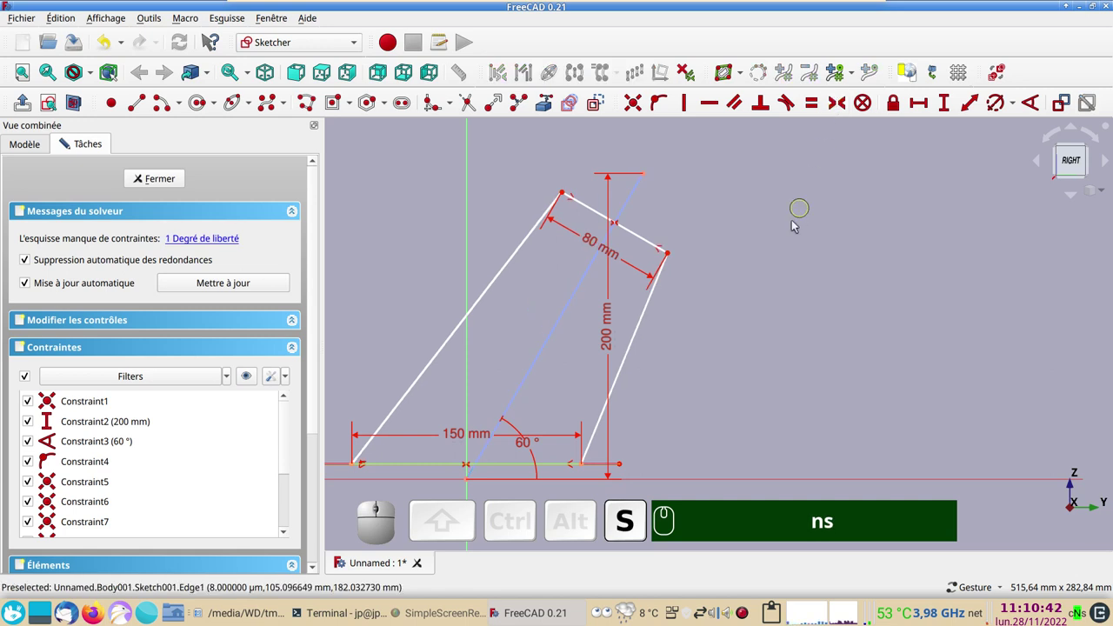
Constrain the axis's upper end 40 mm from the top edge, fully constraining the post profile.
{"action": "scroll", "scroll_direction": "up", "scroll_amount": 3}
{"action": "right_click", "coordinate": [729, 203]}
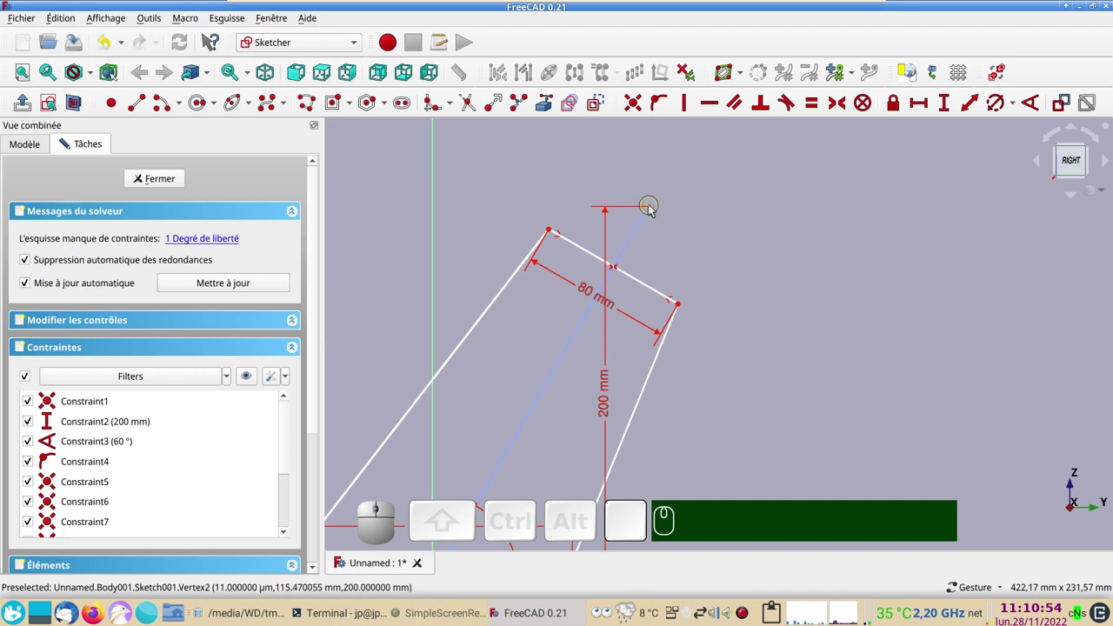
{"action": "left_click", "coordinate": [655, 211]}
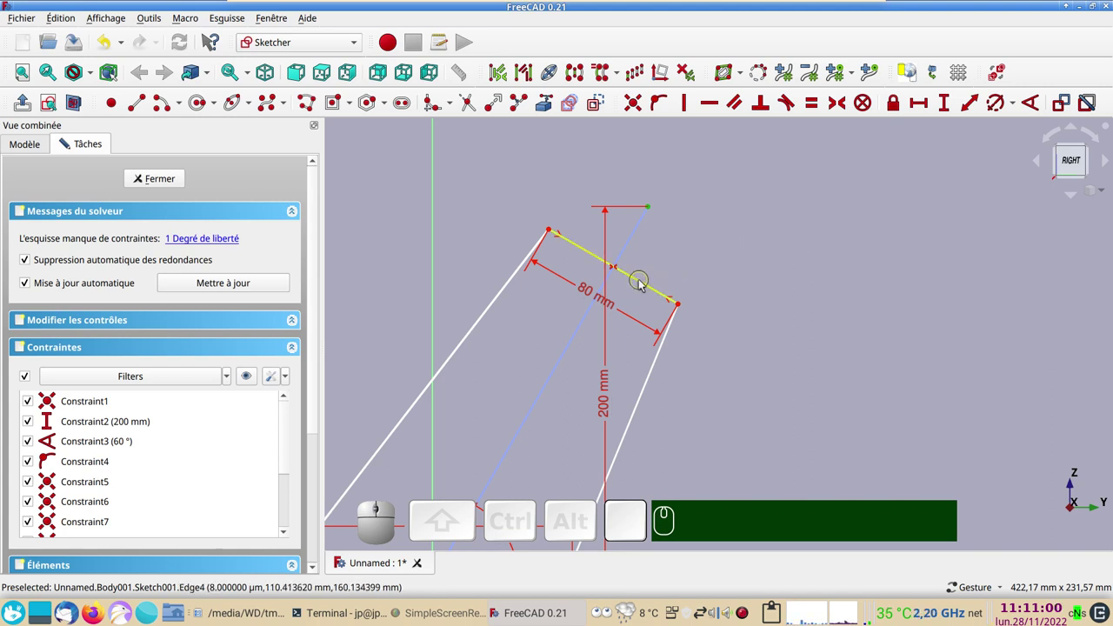
{"action": "left_click", "coordinate": [644, 284]}
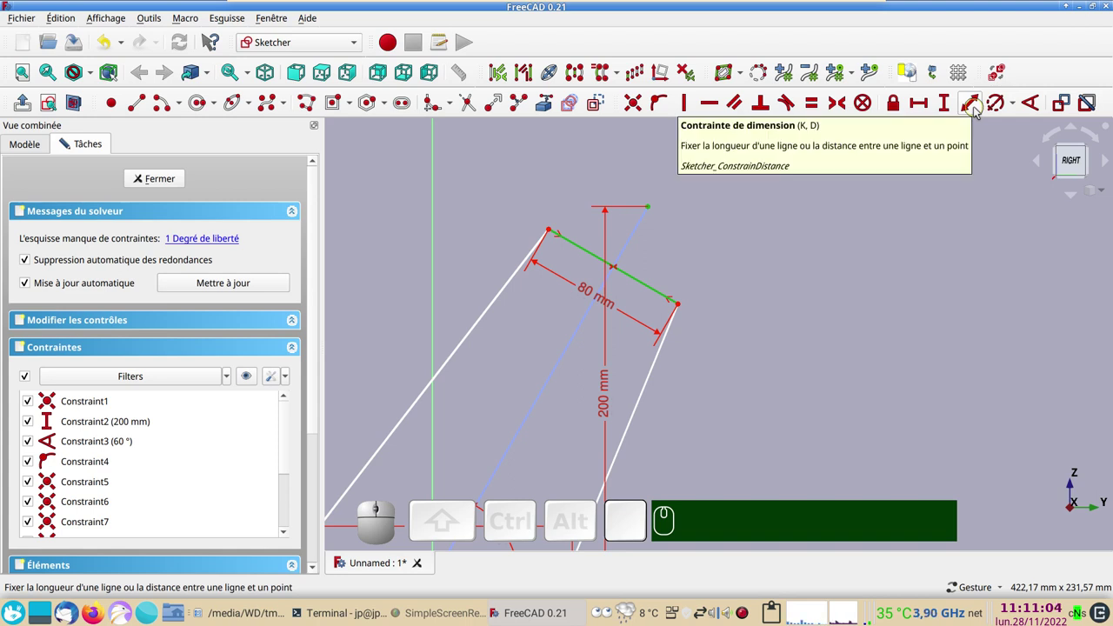
{"action": "left_click", "coordinate": [981, 113]}
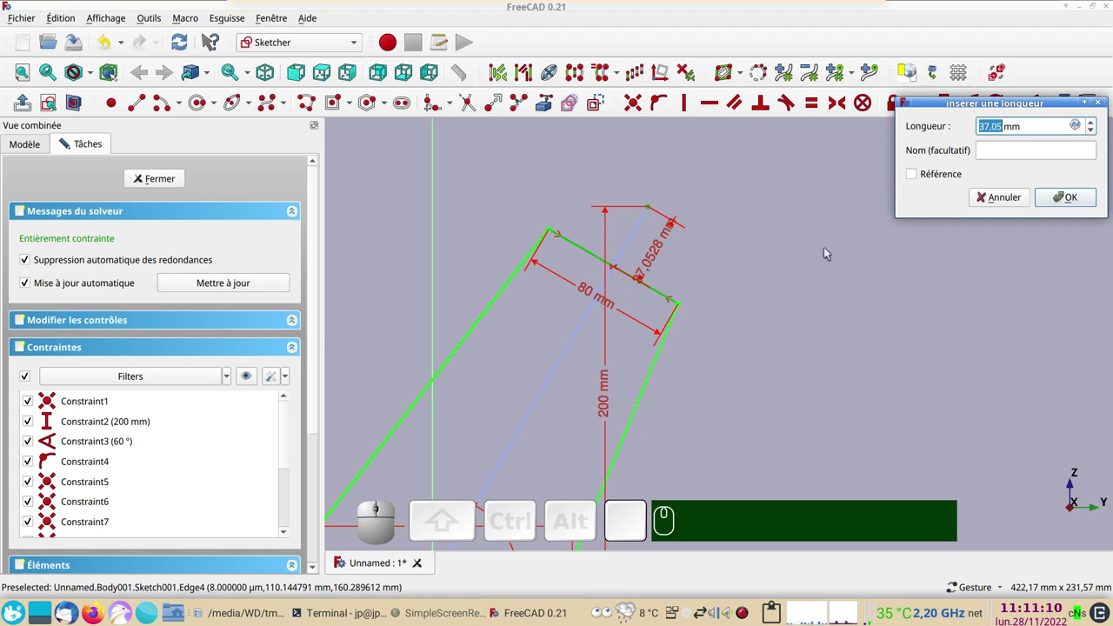
{"action": "key", "text": "KP_4"}
{"action": "key", "text": "KP_0"}
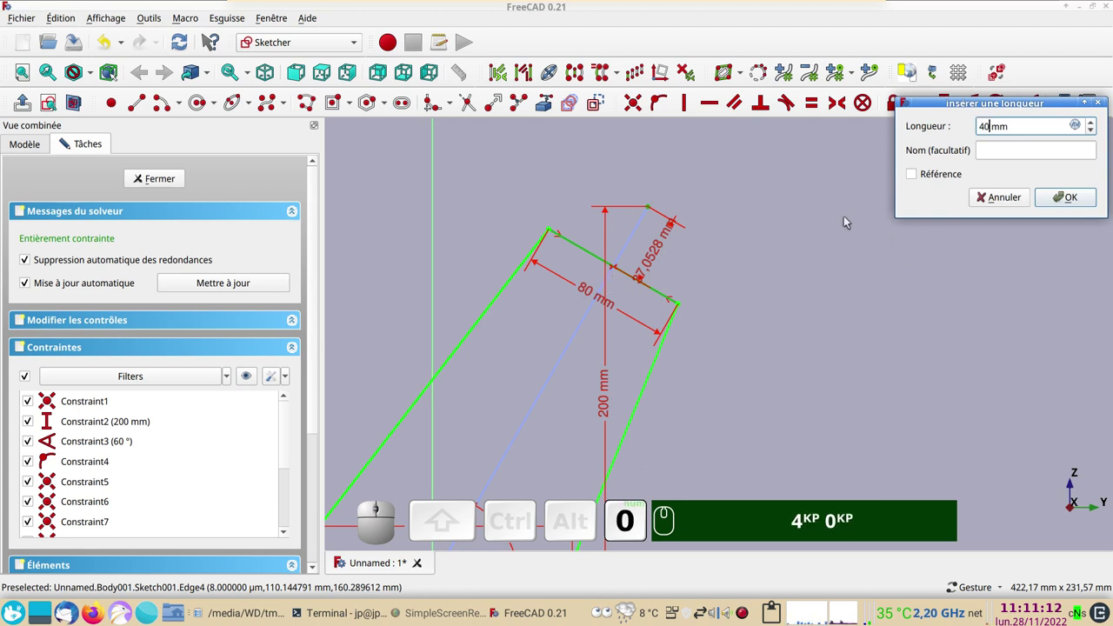
{"action": "key", "text": "KP_Enter"}
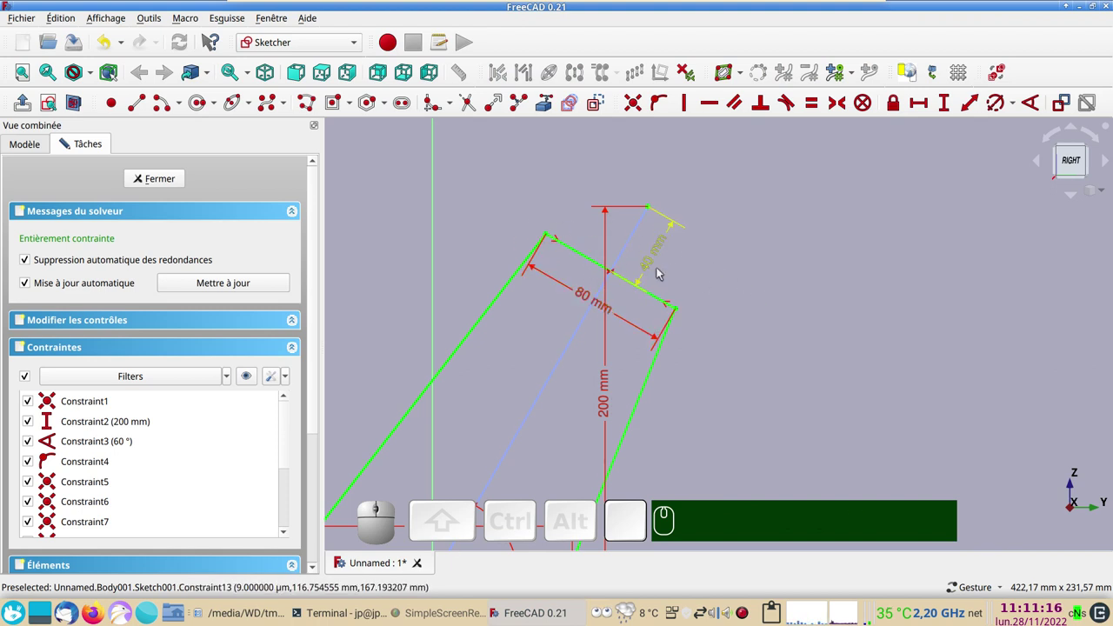
{"action": "left_click_drag", "start_coordinate": [795, 342], "coordinate": [798, 284]}
{"action": "scroll", "scroll_direction": "down", "scroll_amount": 3}
{"action": "left_click_drag", "start_coordinate": [796, 357], "coordinate": [829, 332]}
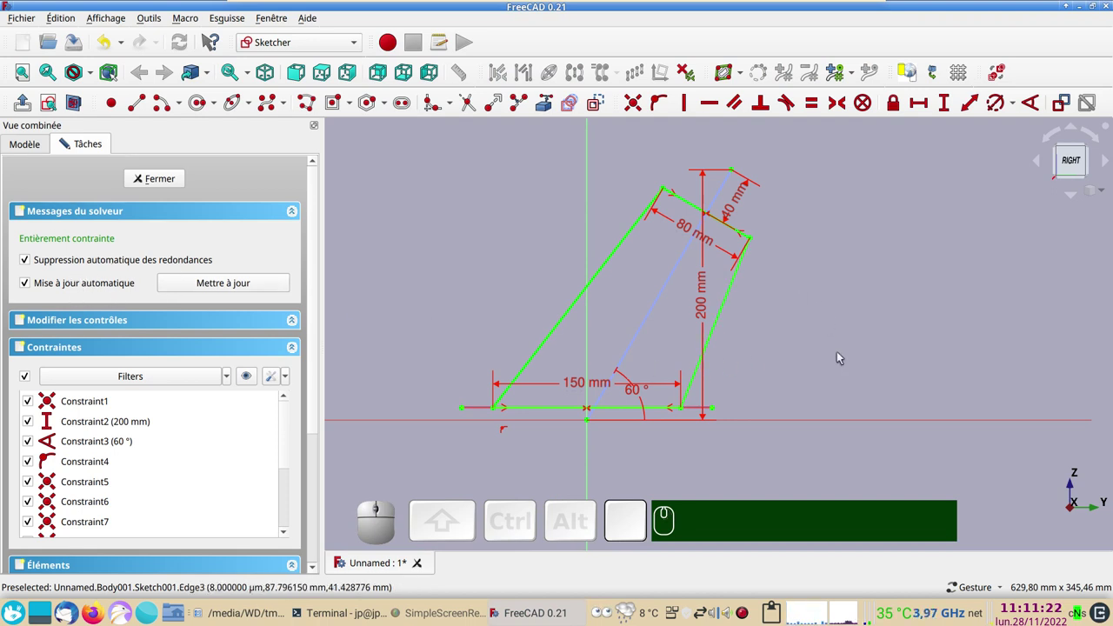
Pad Sketch001 into an 80 mm post symmetric about the sketch plane, as Pad001 in tronc.
{"action": "left_click", "coordinate": [166, 179]}
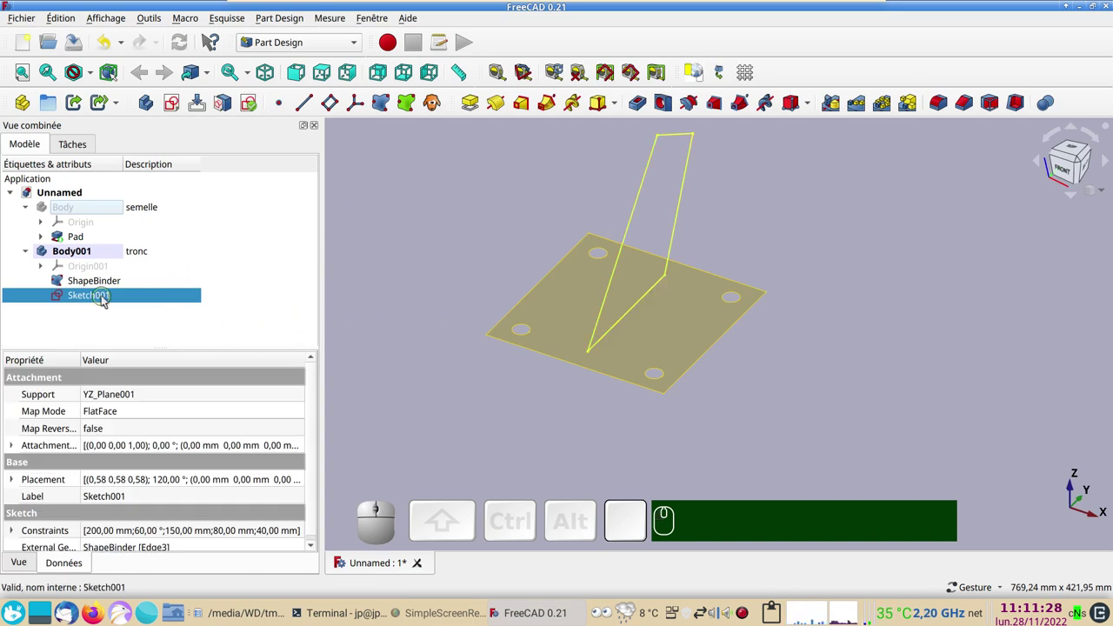
{"action": "left_click", "coordinate": [475, 107]}
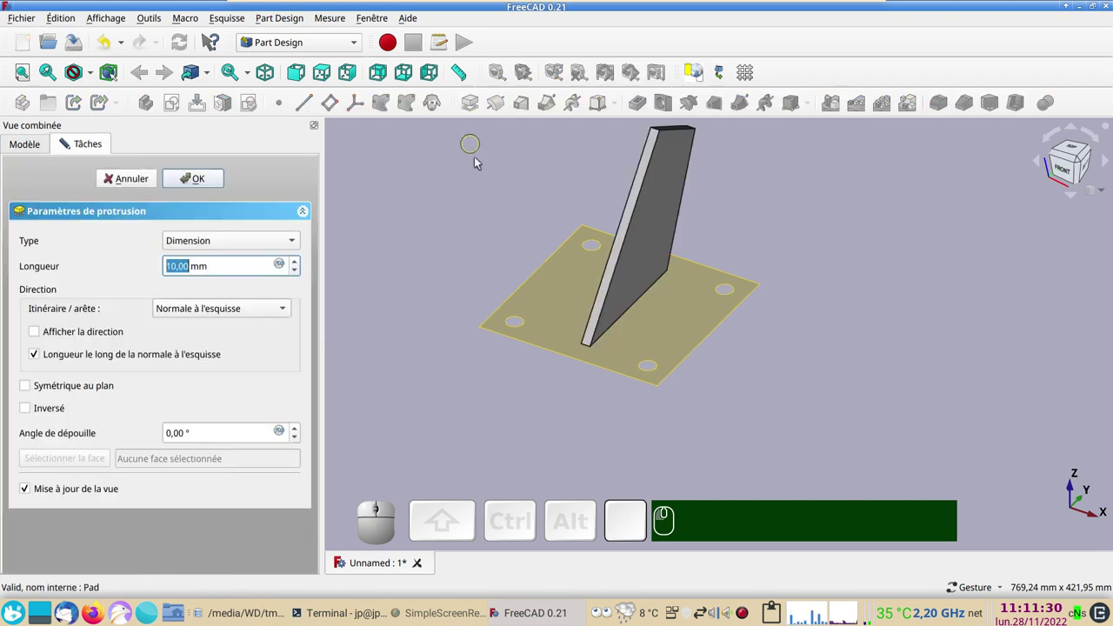
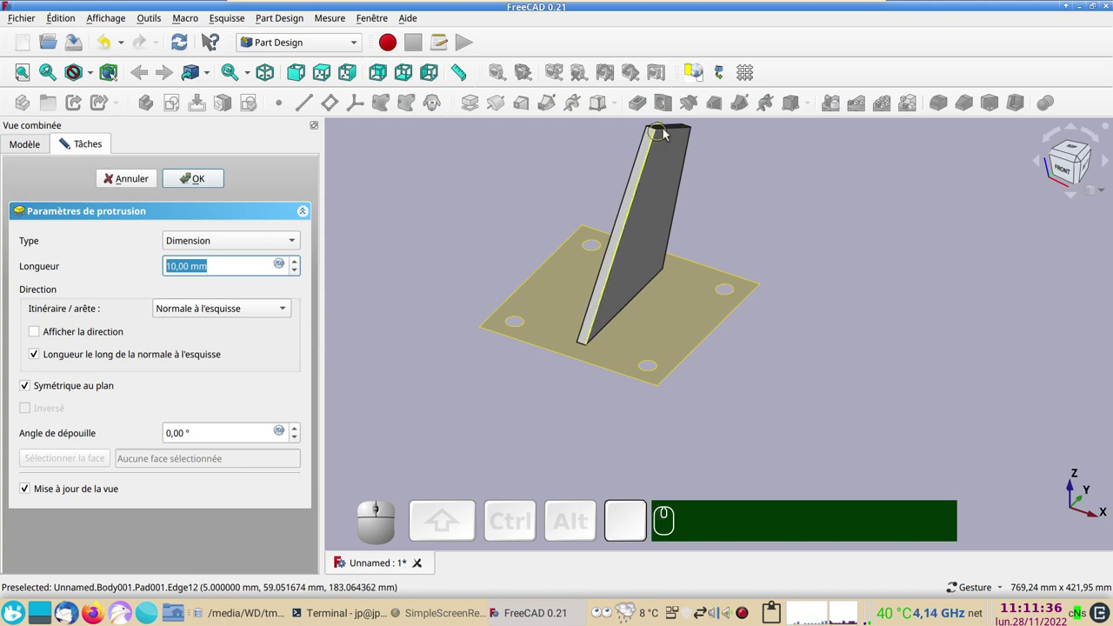
{"action": "key", "text": "KP_8"}
{"action": "key", "text": "KP_0"}
{"action": "key", "text": "KP_Enter"}
{"action": "key", "text": "KP_8"}
{"action": "key", "text": "KP_0"}
{"action": "key", "text": "Return"}
{"action": "left_click_drag", "start_coordinate": [849, 302], "coordinate": [726, 277]}
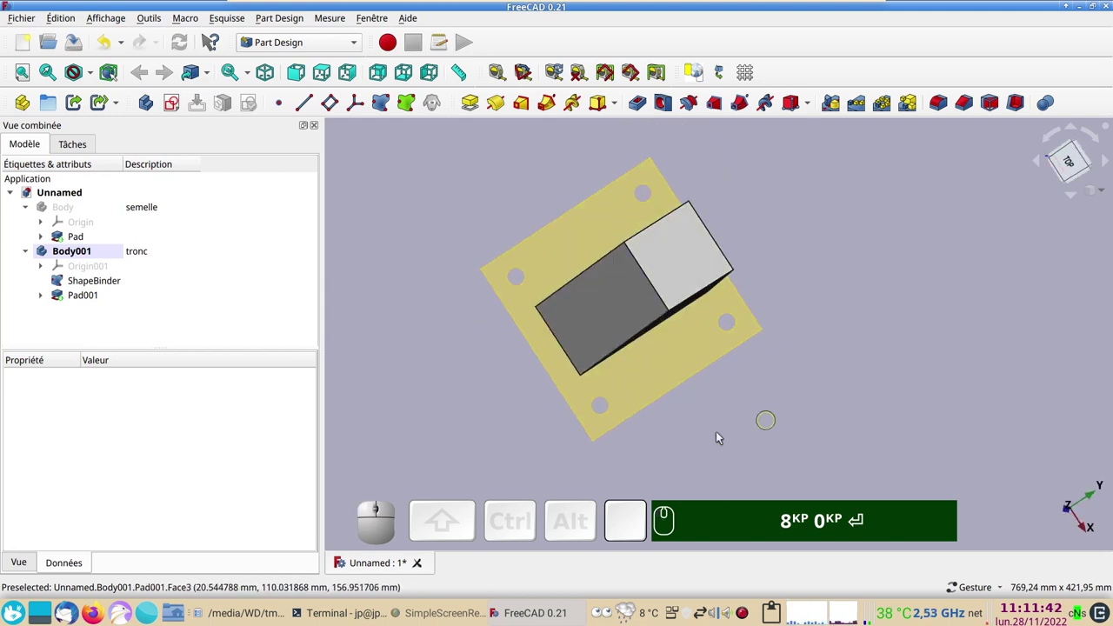
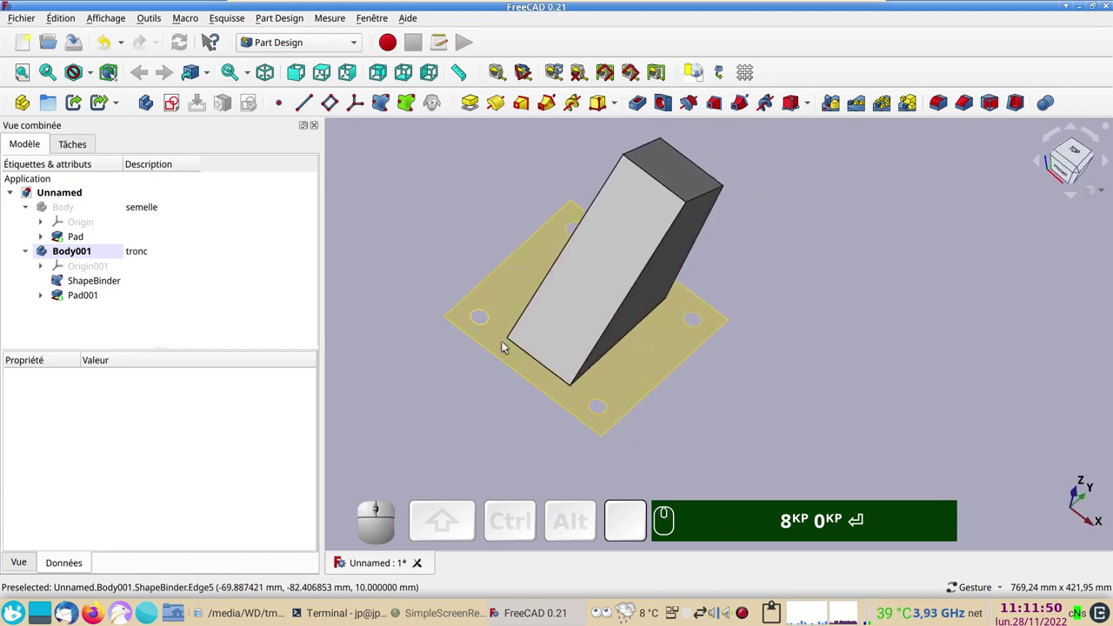
{"action": "left_click_drag", "start_coordinate": [838, 418], "coordinate": [656, 330]}
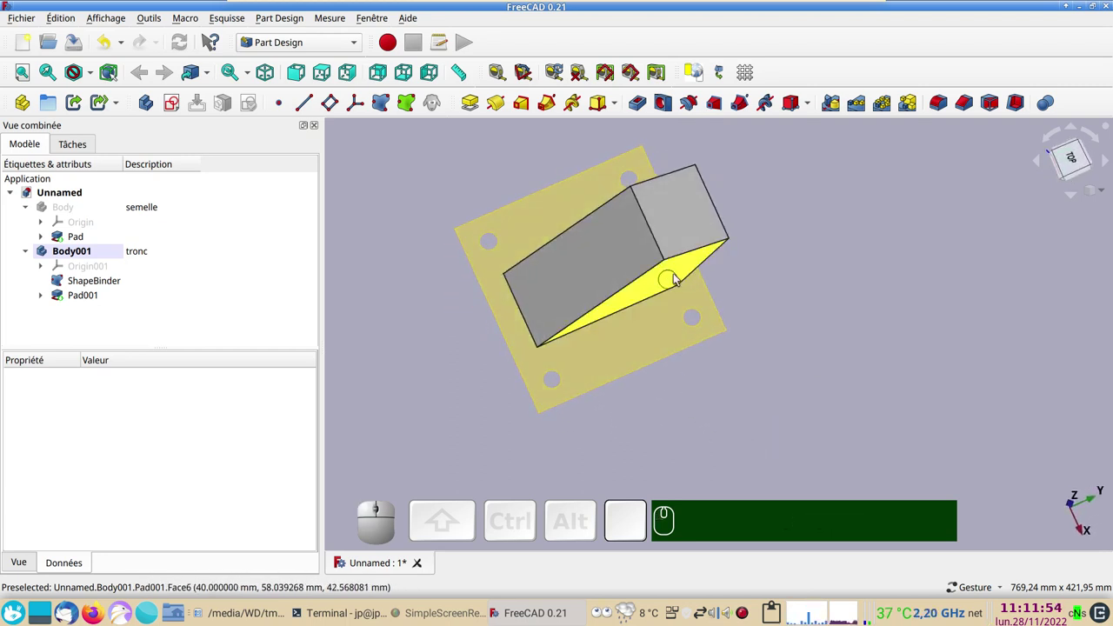
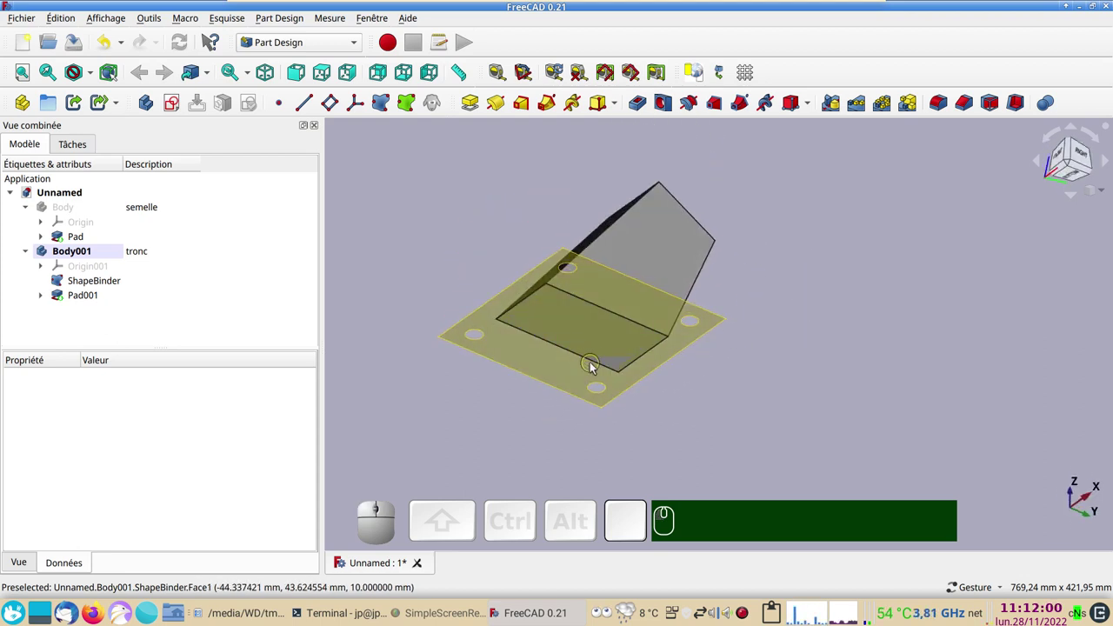
Hide the base plate's ShapeBinder copy so the post's end faces are reachable.
{"action": "left_click", "coordinate": [583, 377]}
{"action": "key", "text": "space"}
{"action": "right_click", "coordinate": [883, 268]}
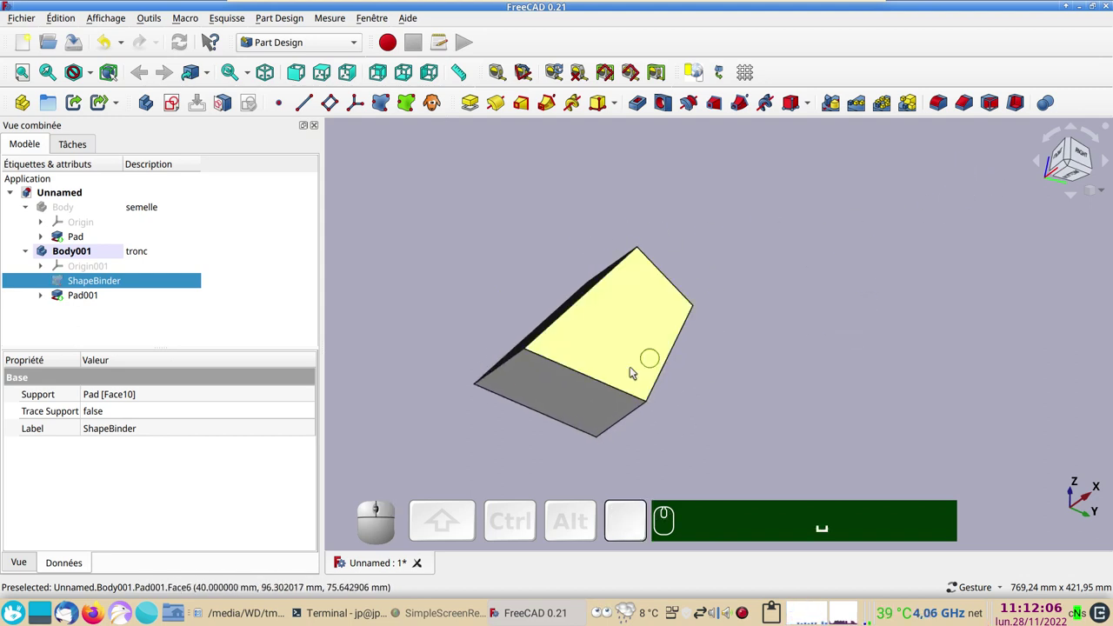
{"action": "left_click", "coordinate": [582, 415]}
Shell Pad001 with Thickness, removing both end faces and growing the walls inward.
{"action": "left_click_drag", "start_coordinate": [911, 312], "coordinate": [870, 249]}
{"action": "left_click", "coordinate": [824, 190]}
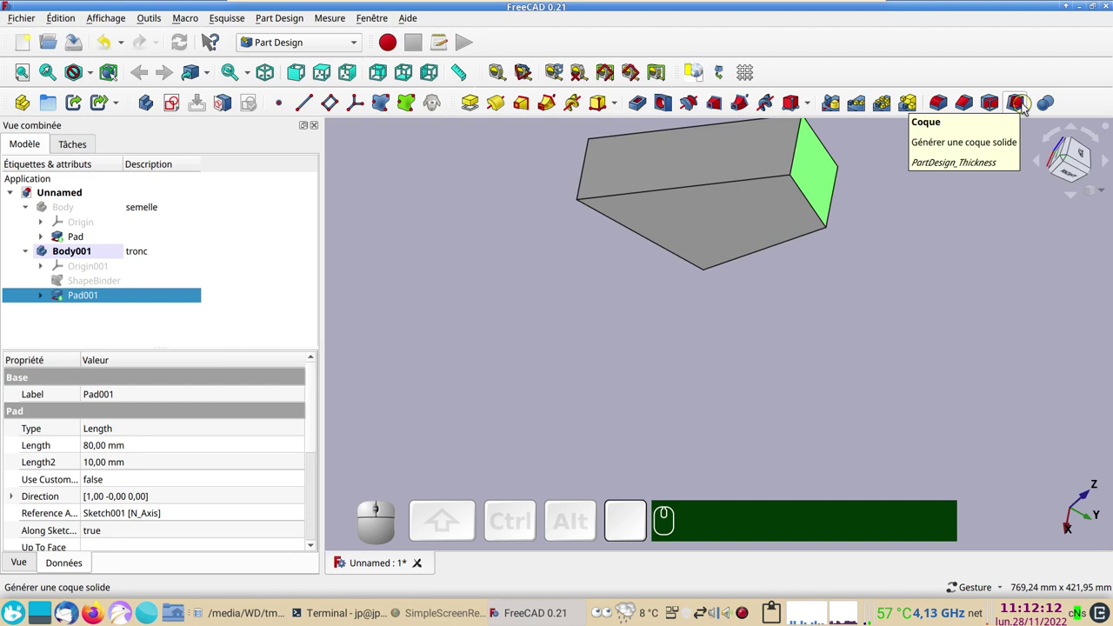
{"action": "left_click", "coordinate": [1031, 106]}
{"action": "right_click", "coordinate": [950, 255]}
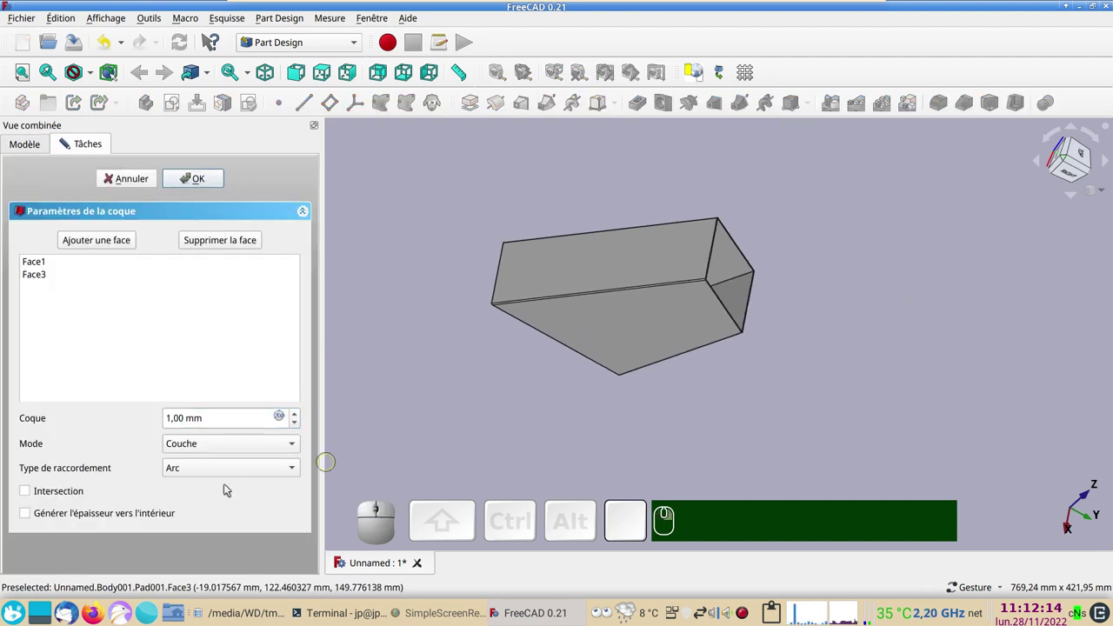
{"action": "left_click", "coordinate": [63, 517]}
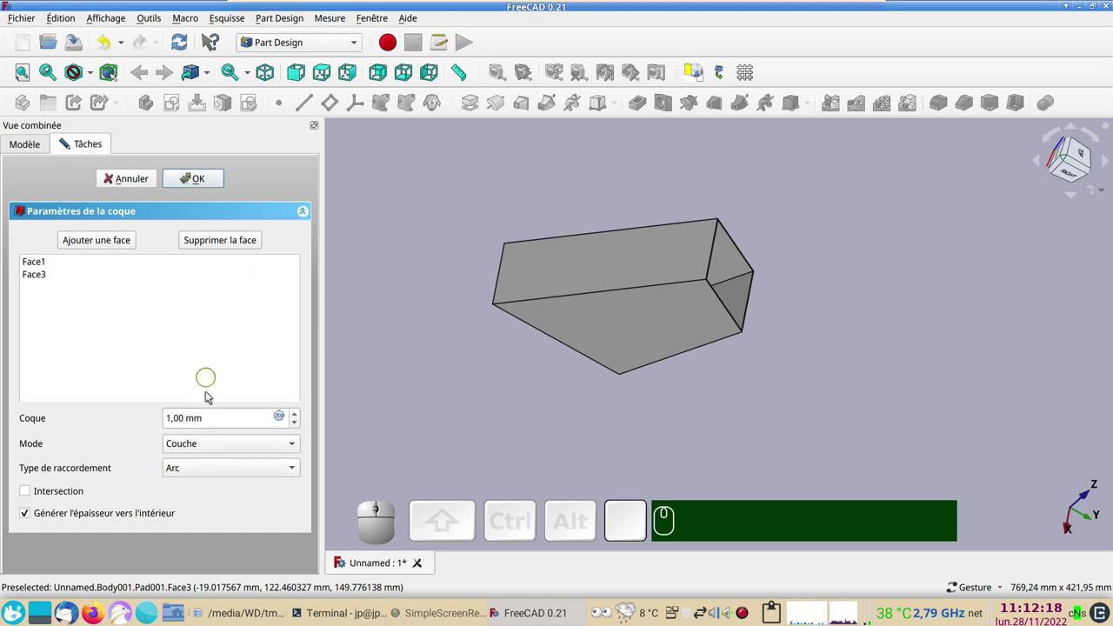
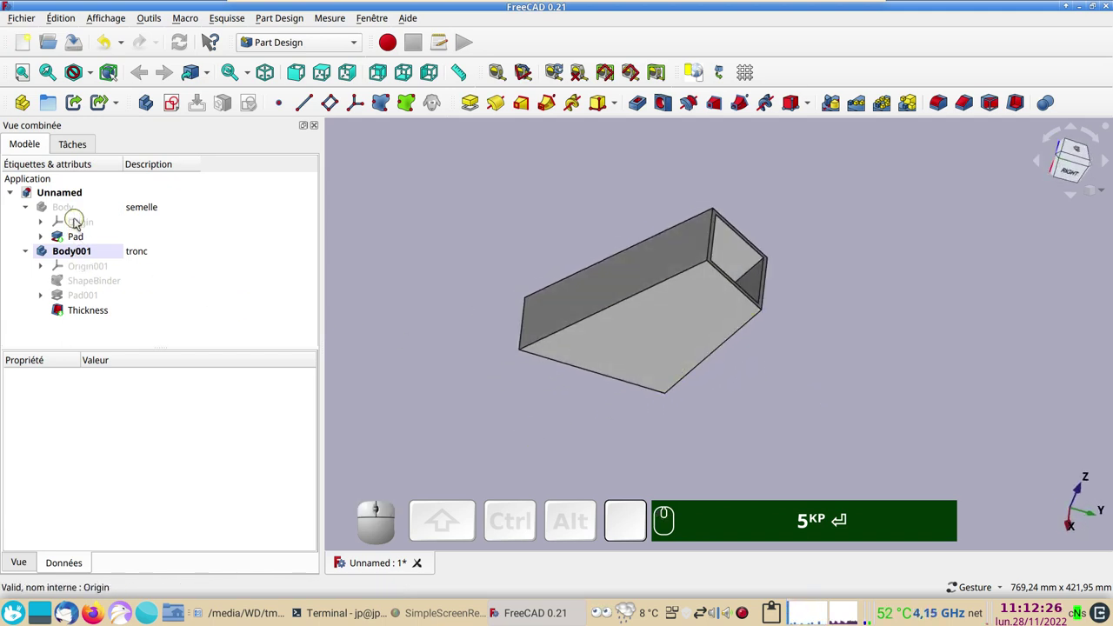
Show the base plate body again, accept the Thickness shell and add a new empty body.
{"action": "left_click", "coordinate": [77, 216]}
{"action": "key", "text": "space"}
{"action": "key", "text": "KP_5"}
{"action": "key", "text": "Return"}
{"action": "left_click", "coordinate": [441, 352]}
{"action": "left_click", "coordinate": [954, 426]}
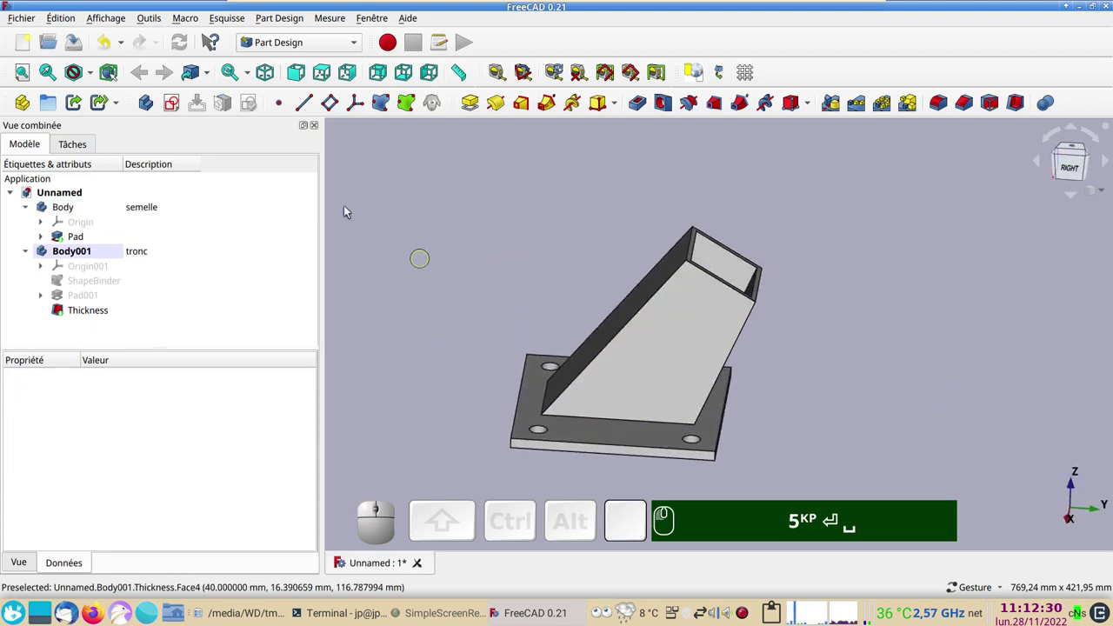
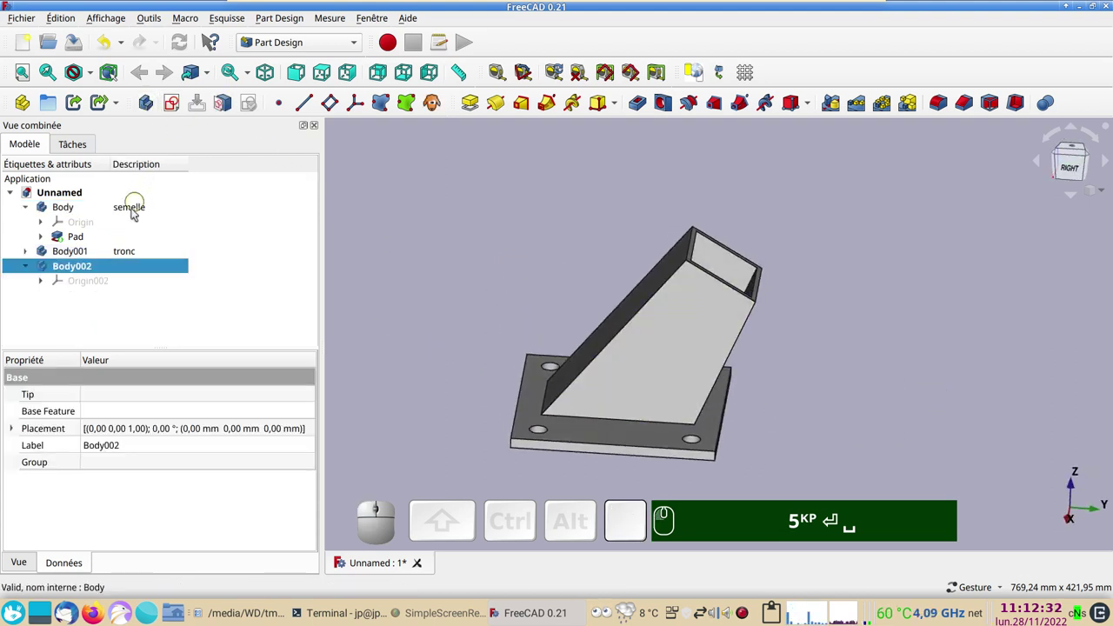
Give the third body, Body002, the description 'semelle-sup'.
{"action": "left_click", "coordinate": [133, 264]}
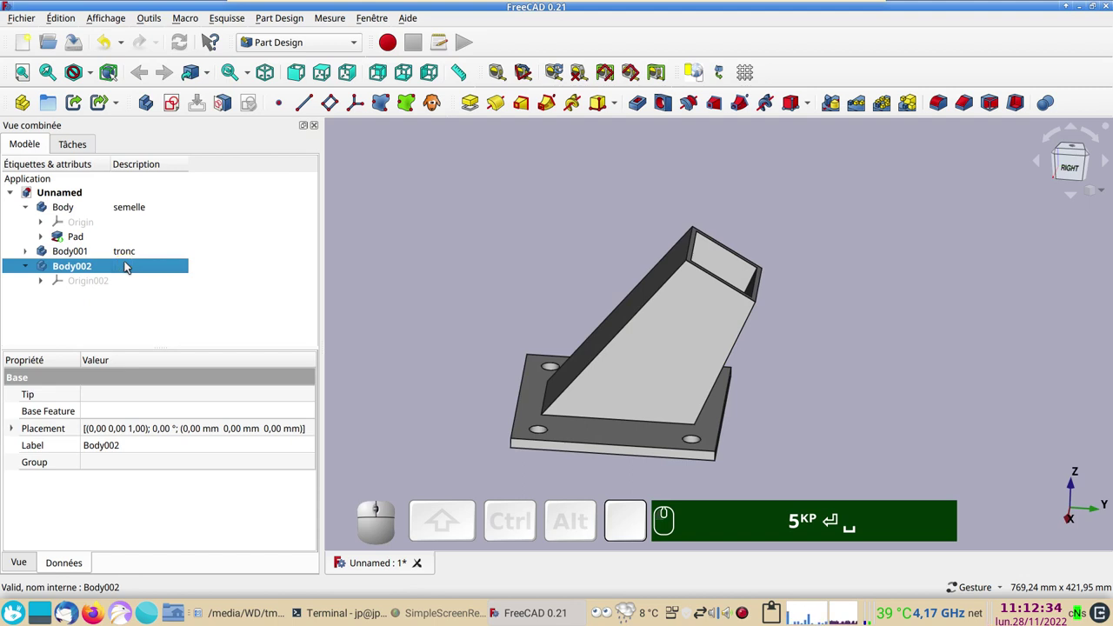
{"action": "key", "text": "F2"}
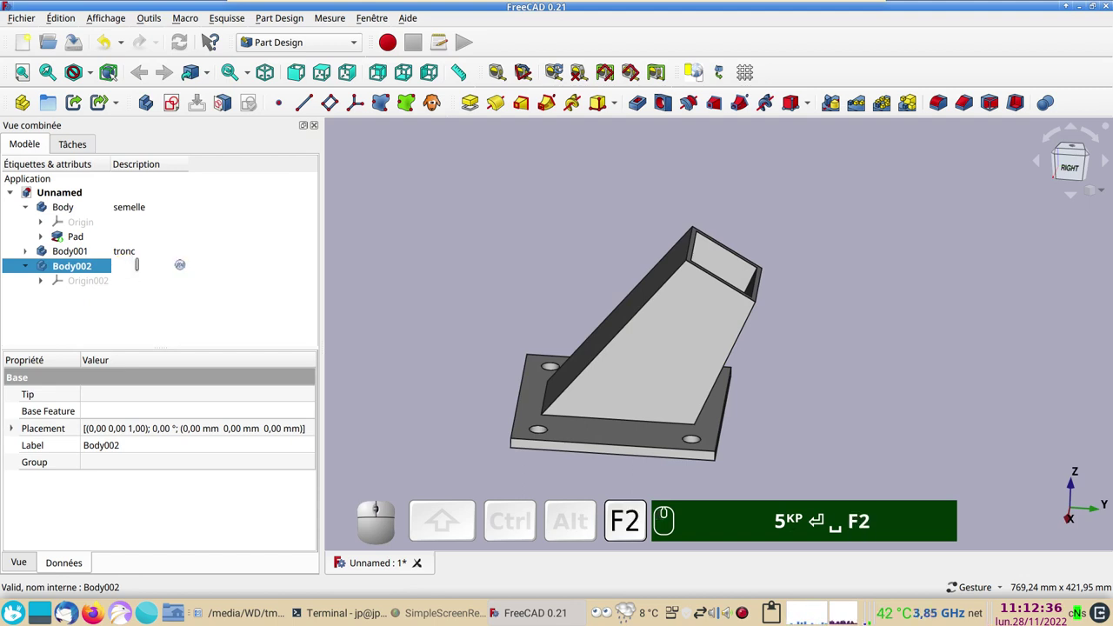
{"action": "key", "text": "s"}
{"action": "key", "text": "e"}
{"action": "type", "text": "5KP ↵ ␣ F2 sem5KP ↵ ␣ F2 seme"}
{"action": "type", "text": "lle-"}
{"action": "key", "text": "-"}
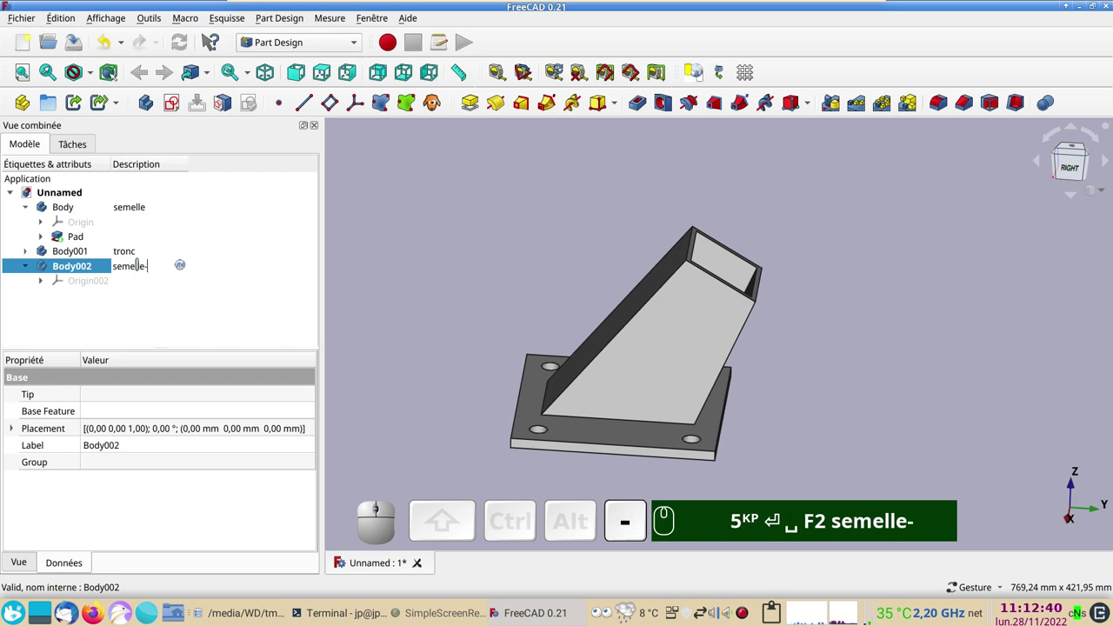
{"action": "type", "text": "sup"}
{"action": "key", "text": "p"}
{"action": "key", "text": "Return"}
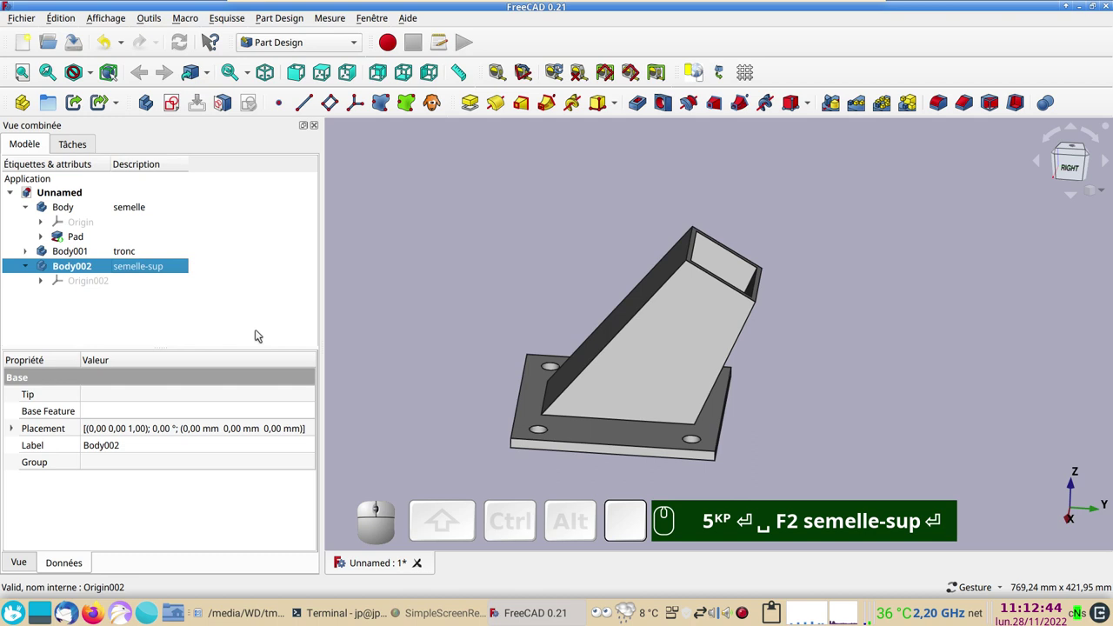
Expand the tronc body and pick the top end face of Pad001.
{"action": "left_click", "coordinate": [28, 257]}
{"action": "left_click_drag", "start_coordinate": [208, 277], "coordinate": [234, 237]}
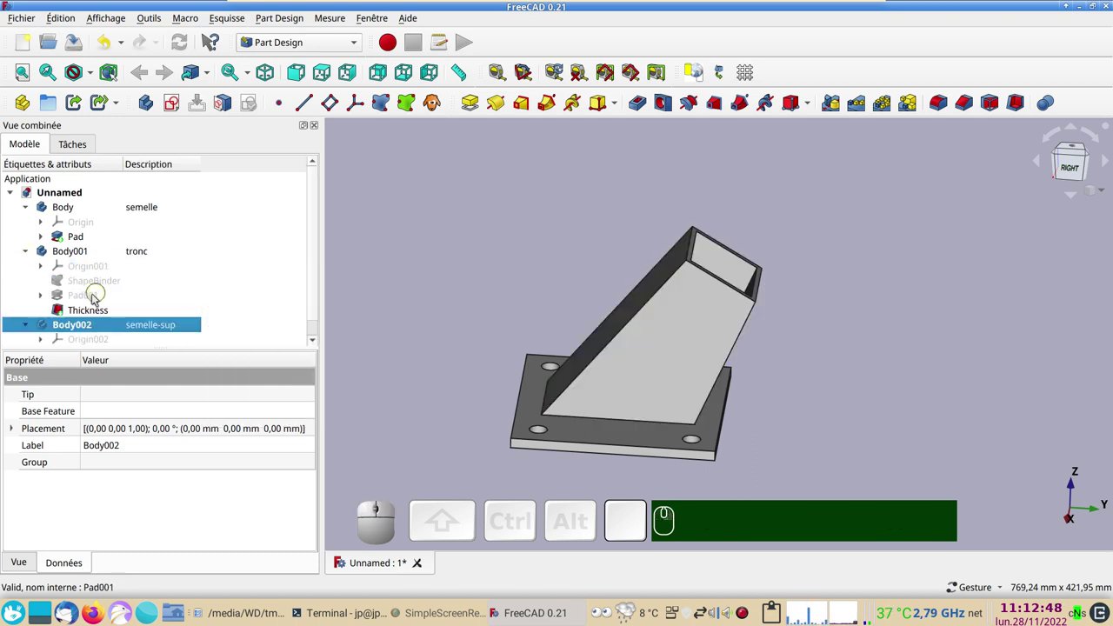
{"action": "left_click", "coordinate": [91, 302]}
{"action": "key", "text": "space"}
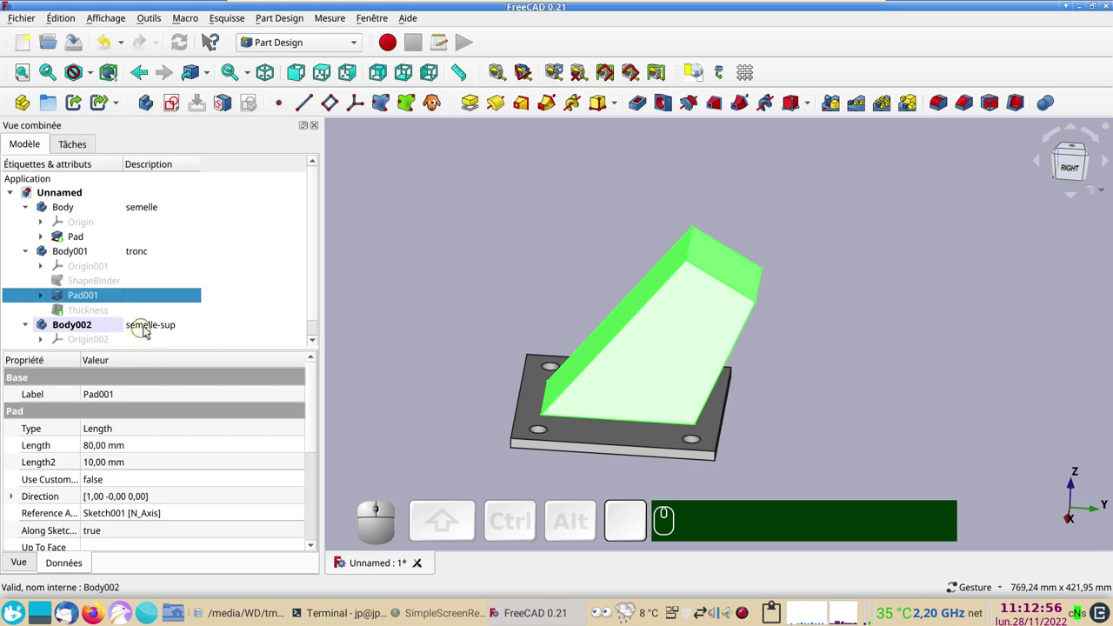
{"action": "left_click", "coordinate": [869, 275]}
{"action": "left_click", "coordinate": [733, 279]}
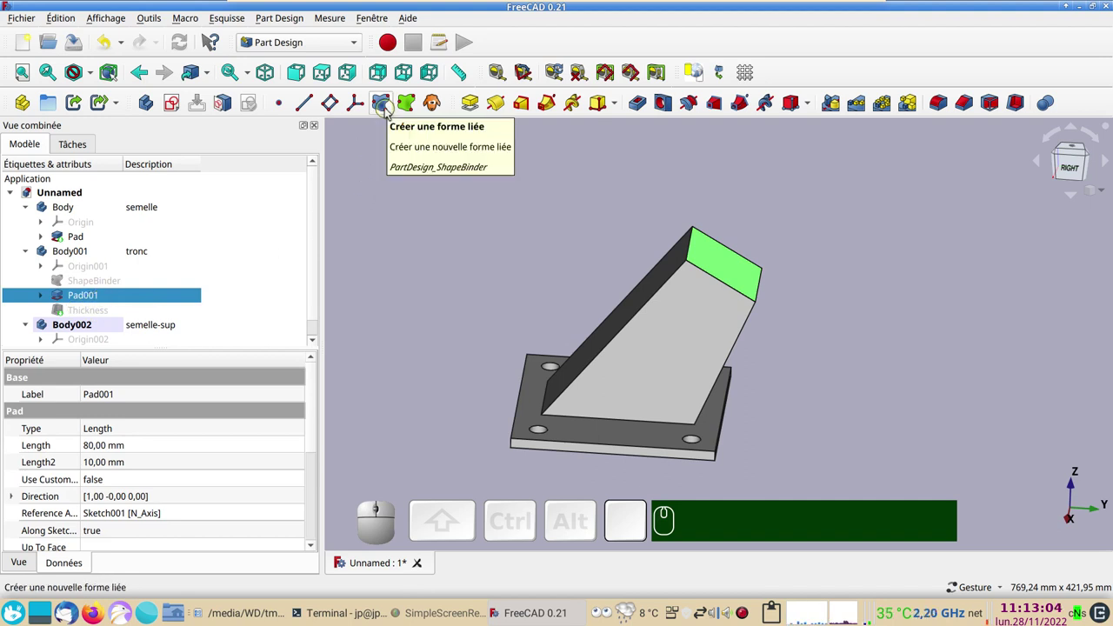
Bind the post's top face into semelle-sup as ShapeBinder001.
{"action": "left_click", "coordinate": [391, 113]}
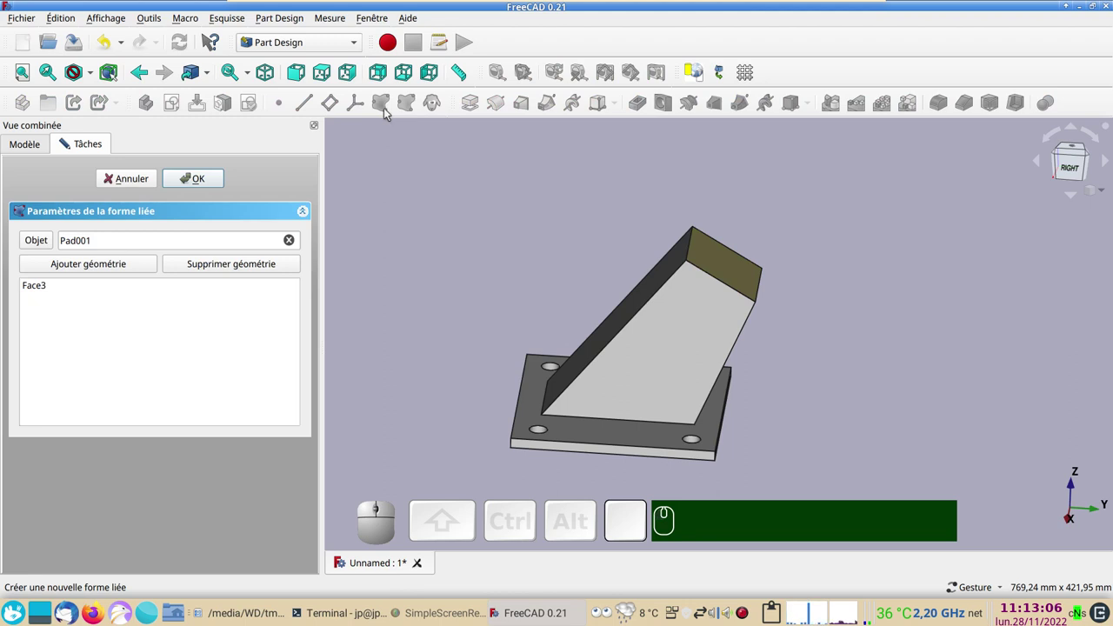
{"action": "left_click", "coordinate": [210, 186]}
{"action": "scroll", "scroll_direction": "down", "scroll_amount": 3}
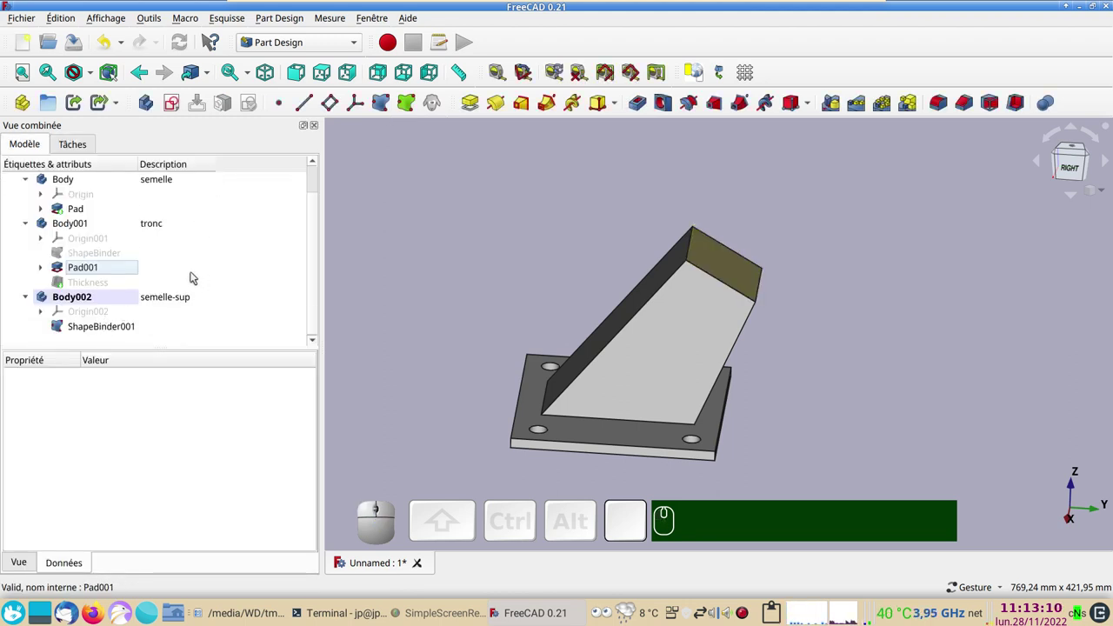
Pad ShapeBinder001 into the cap plate Pad002 on top of the post.
{"action": "left_click", "coordinate": [91, 336]}
{"action": "left_click", "coordinate": [479, 112]}
{"action": "left_click", "coordinate": [209, 180]}
{"action": "scroll", "scroll_direction": "down", "scroll_amount": 3}
{"action": "left_click_drag", "start_coordinate": [435, 279], "coordinate": [424, 299]}
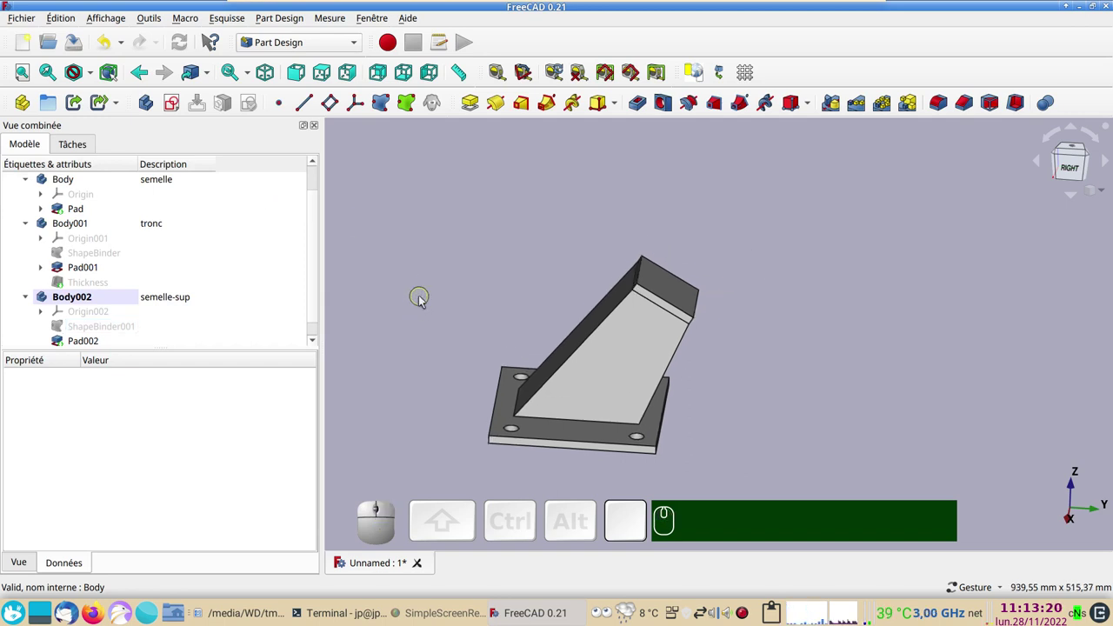
Create Body003 described 'anse' and pick the top face of the cap Pad002.
{"action": "left_click", "coordinate": [148, 109]}
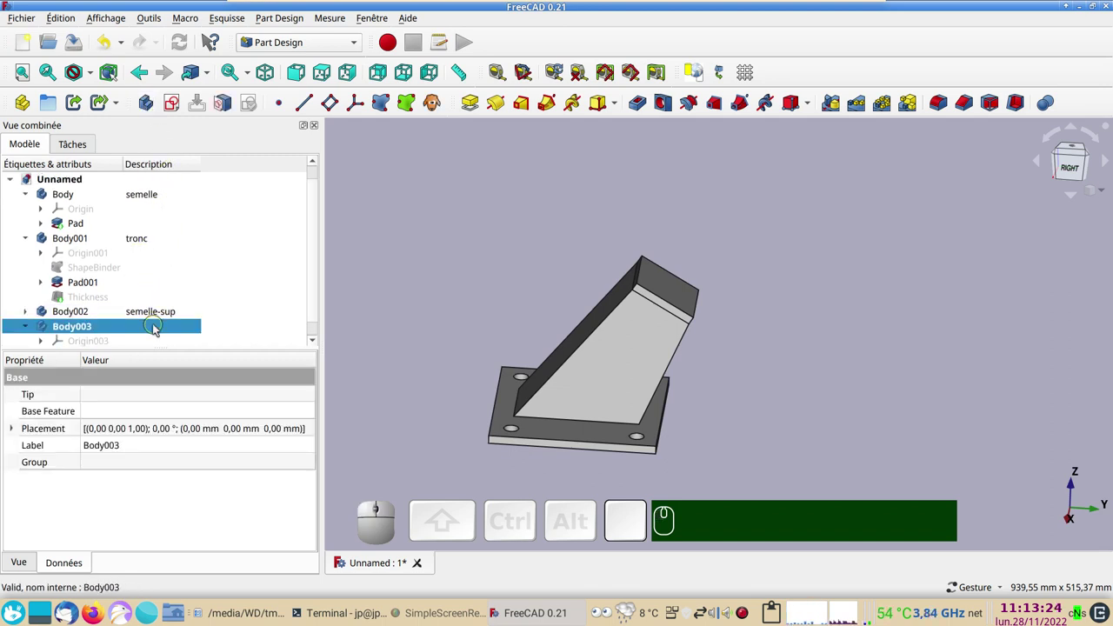
{"action": "left_click", "coordinate": [159, 328]}
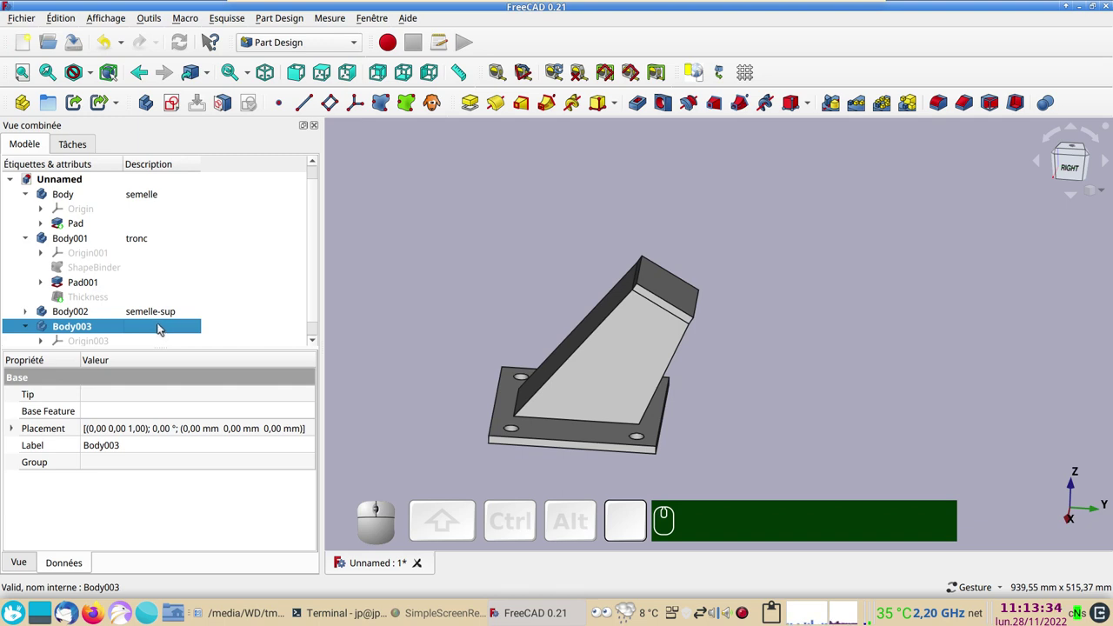
{"action": "left_click", "coordinate": [161, 333]}
{"action": "key", "text": "F2"}
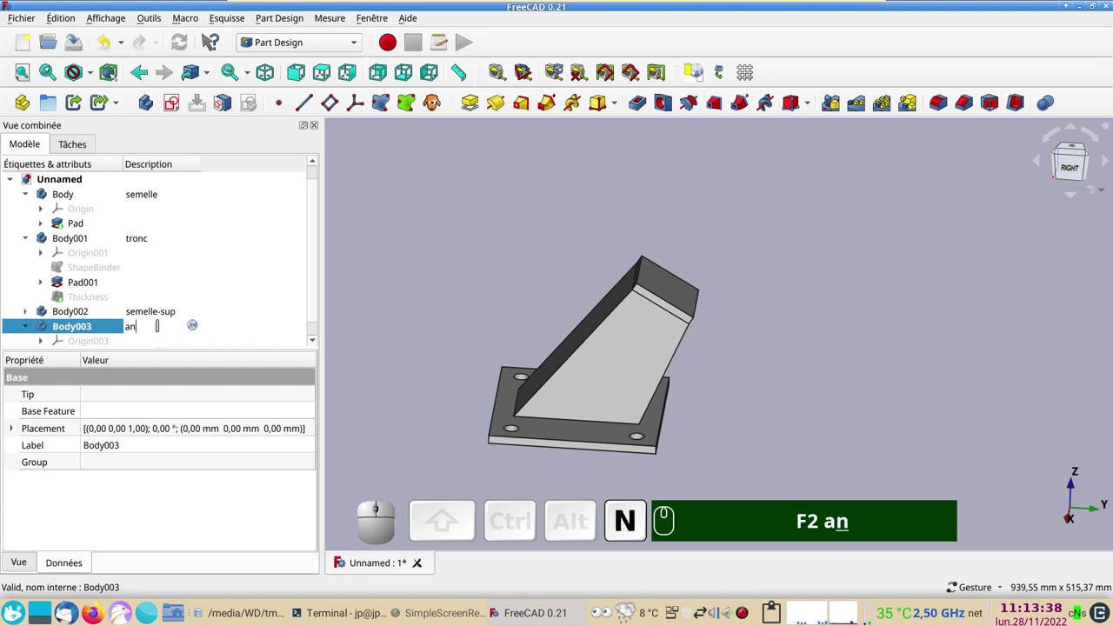
{"action": "key", "text": "Return"}
{"action": "type", "text": "F2 anse ⏎"}
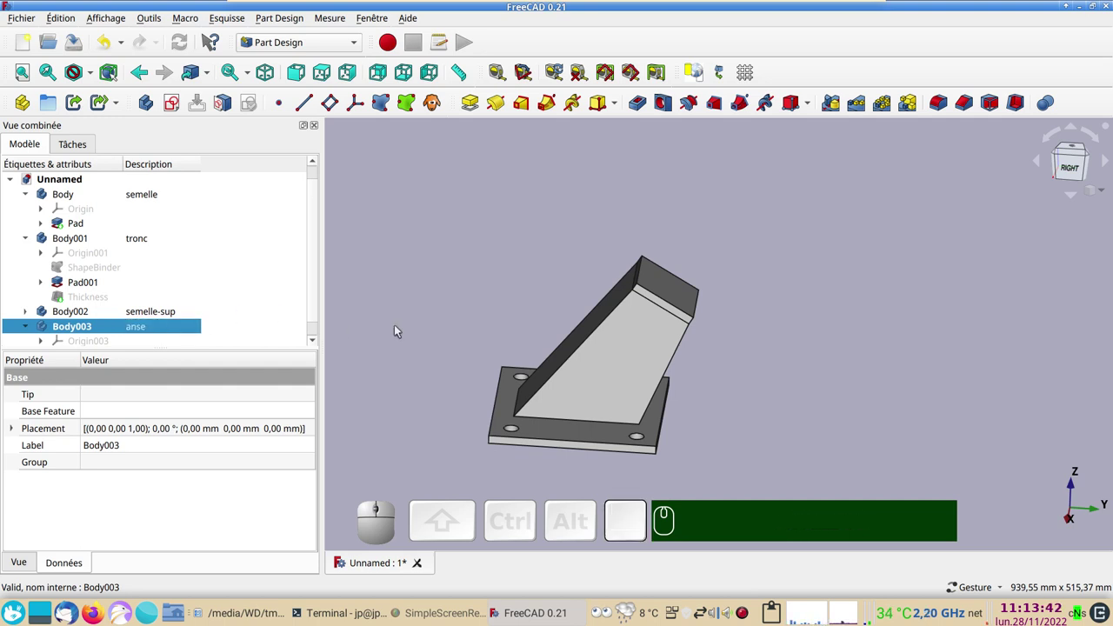
{"action": "left_click", "coordinate": [668, 292]}
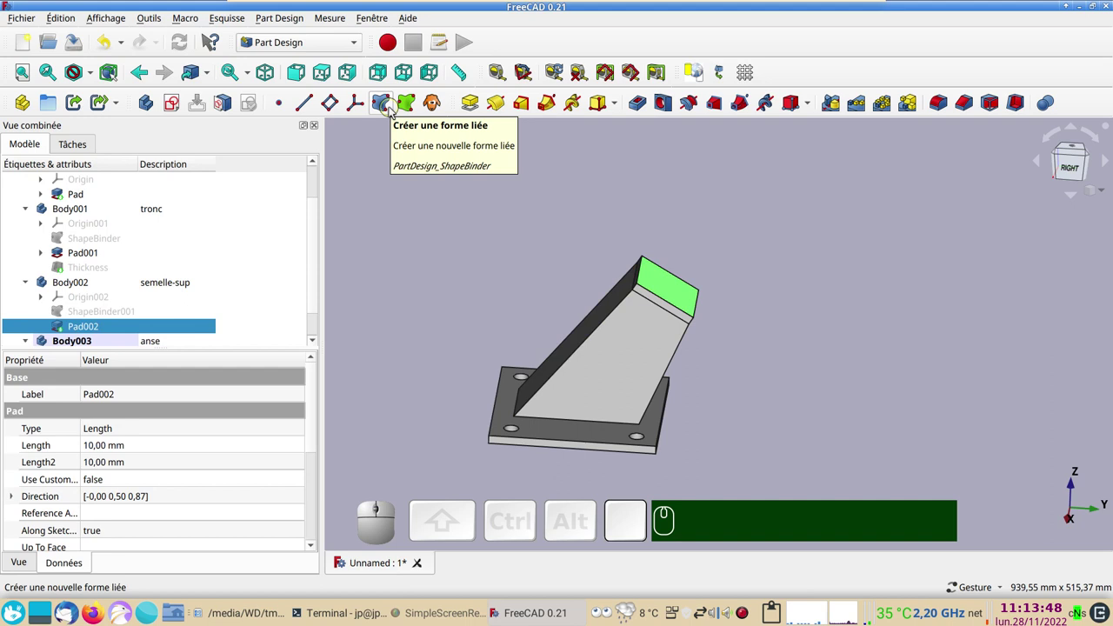
Bind the cap's top face into anse as ShapeBinder002, toggling the semelle-sup body's visibility.
{"action": "left_click", "coordinate": [396, 113]}
{"action": "left_click", "coordinate": [208, 181]}
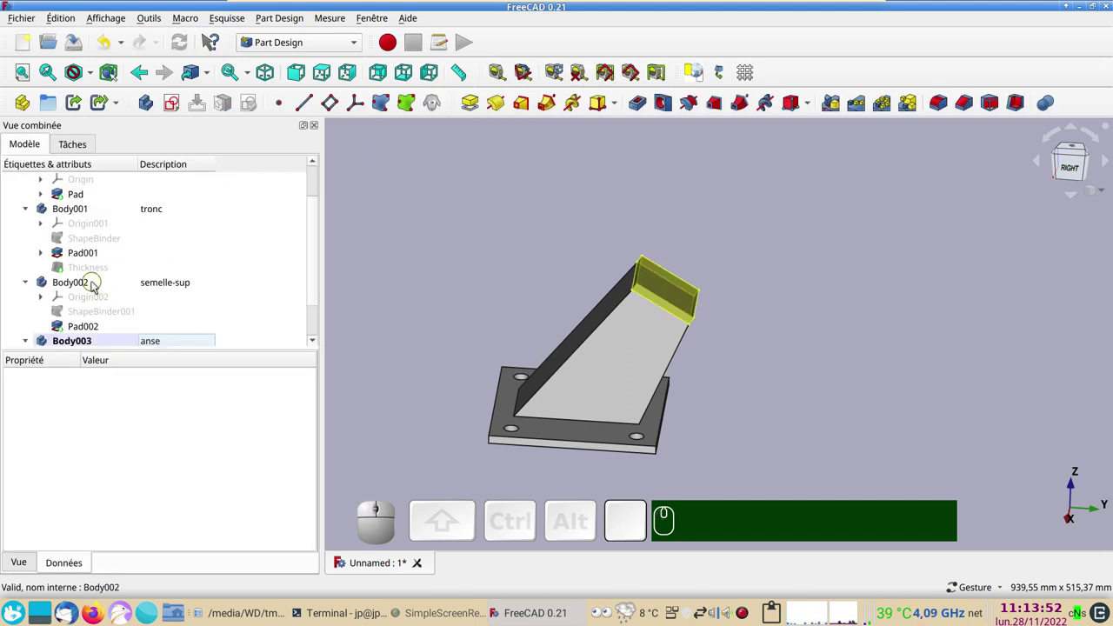
{"action": "left_click", "coordinate": [96, 286]}
{"action": "key", "text": "space"}
{"action": "scroll", "scroll_direction": "down", "scroll_amount": 3}
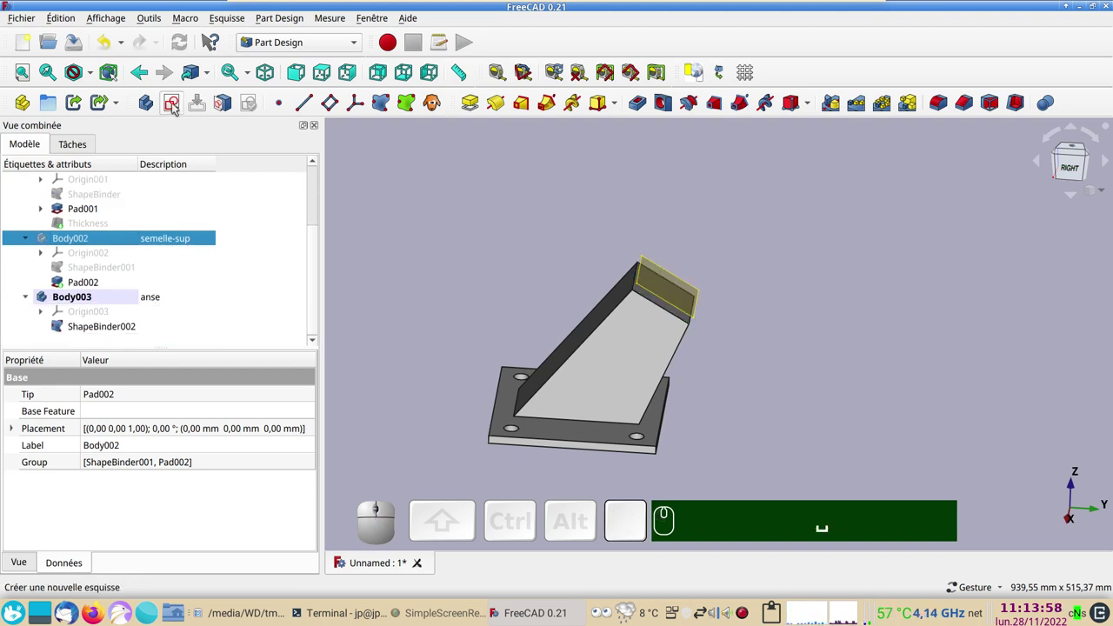
Start a new sketch in the anse body on YZ_Plane003.
{"action": "left_click", "coordinate": [177, 109]}
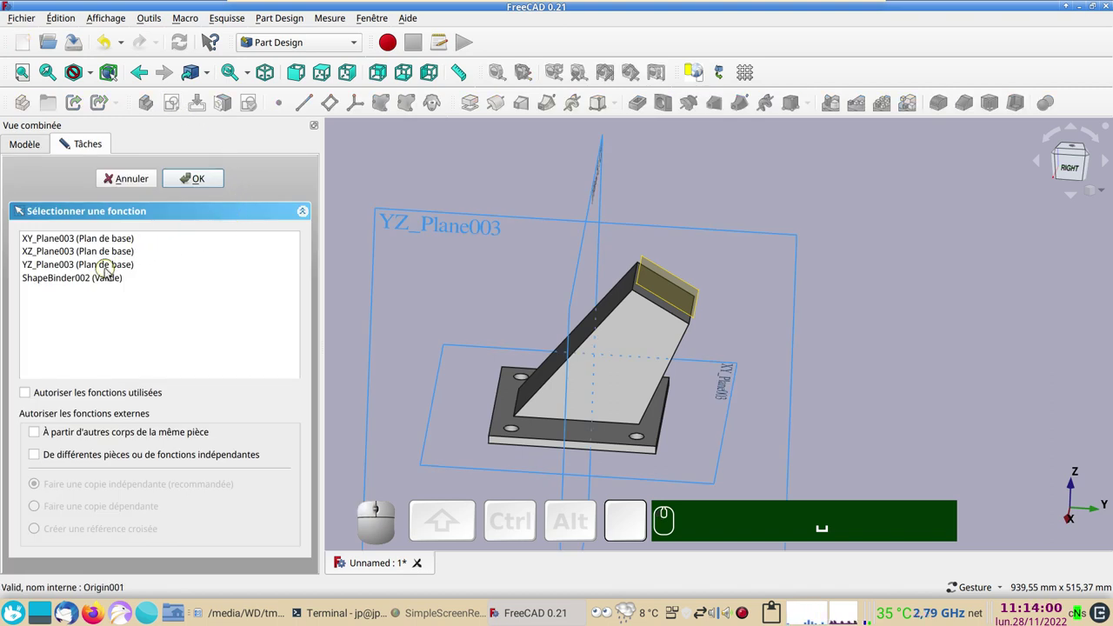
{"action": "left_click", "coordinate": [111, 273]}
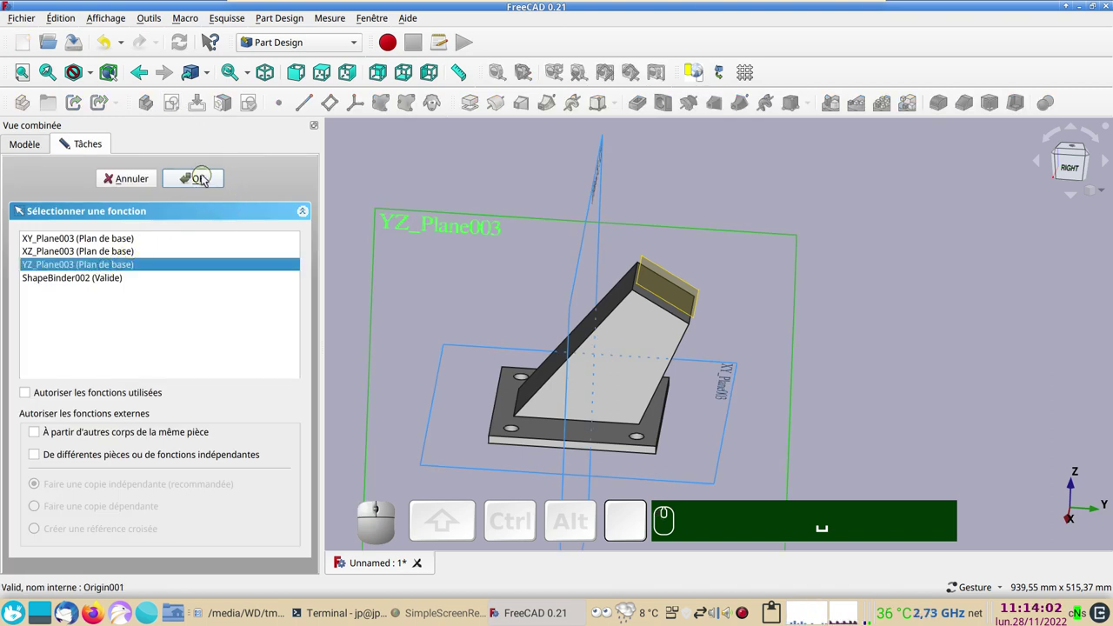
{"action": "left_click", "coordinate": [207, 178]}
{"action": "scroll", "scroll_direction": "up", "scroll_amount": 3}
Polyline the lug outline on the cap edge: two sides then an arc segment via M mode.
{"action": "left_click_drag", "start_coordinate": [597, 290], "coordinate": [369, 329]}
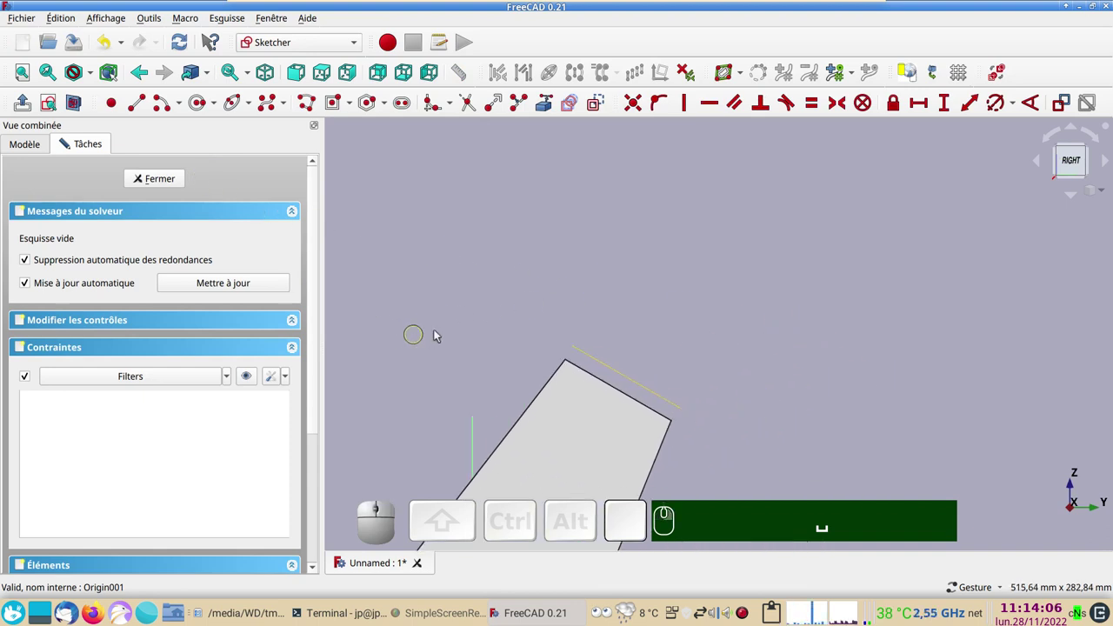
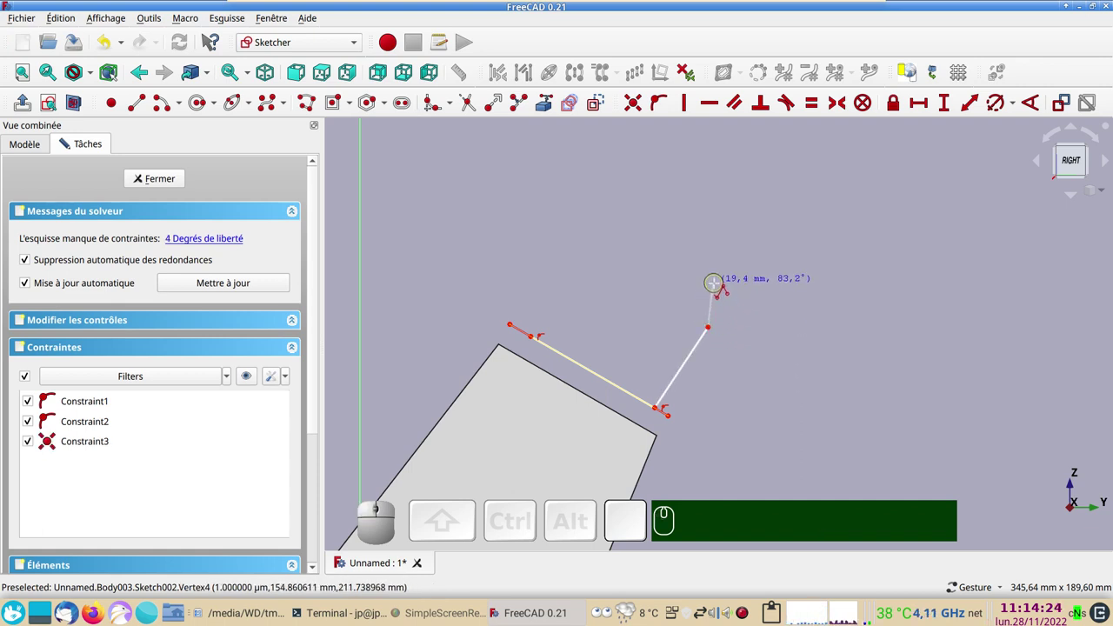
{"action": "key", "text": "m"}
{"action": "key", "text": "m"}
{"action": "type", "text": "mmm"}
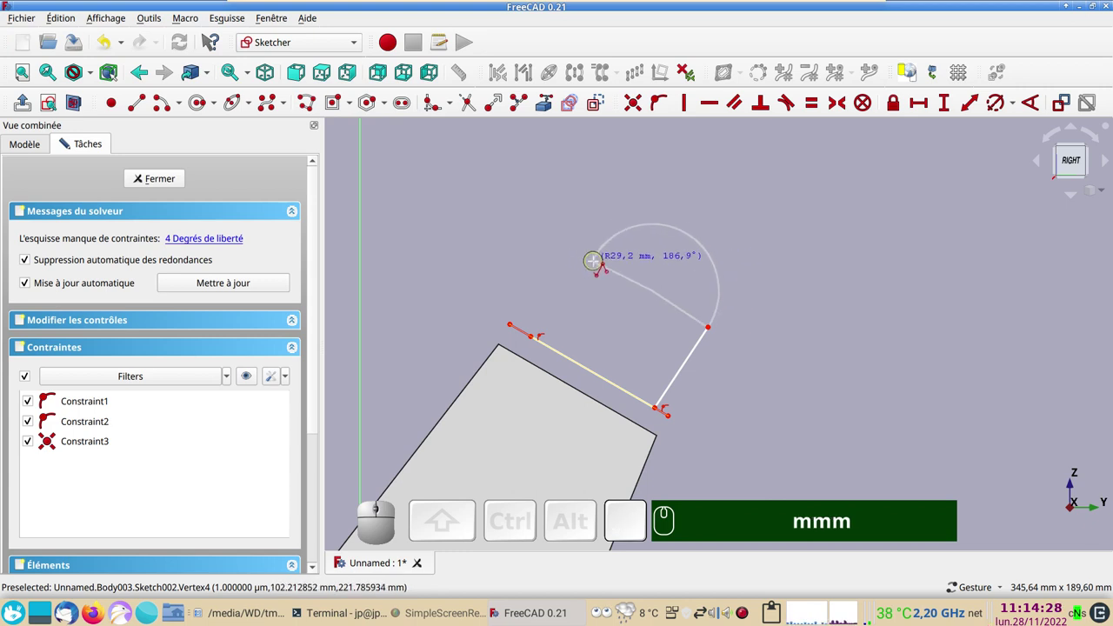
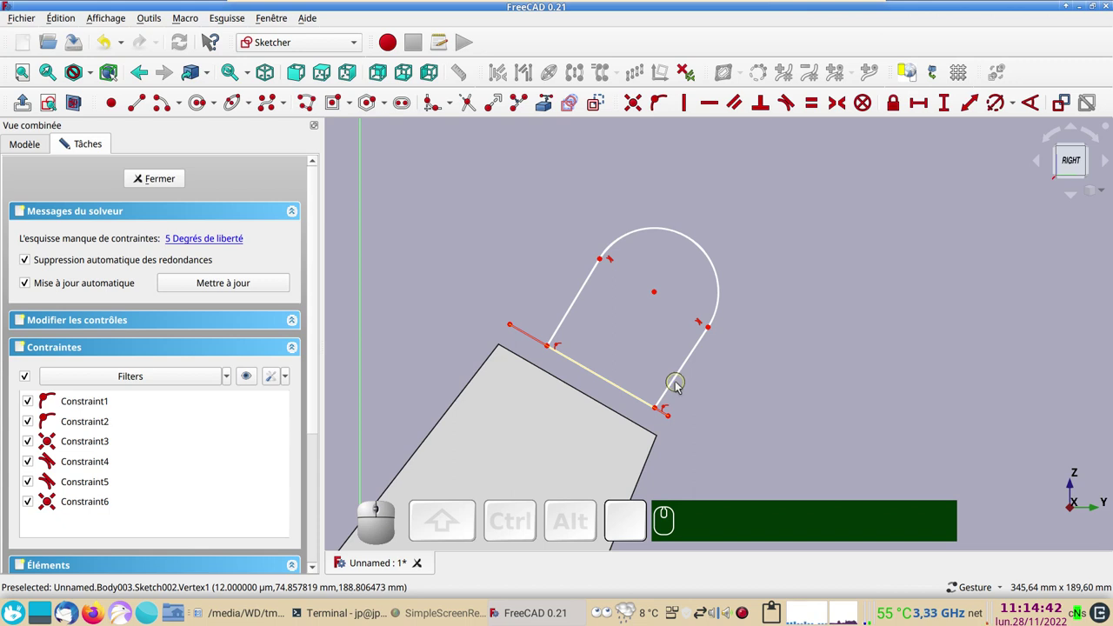
Make the lug's two sides parallel and its right side perpendicular to the base line.
{"action": "left_click", "coordinate": [679, 384]}
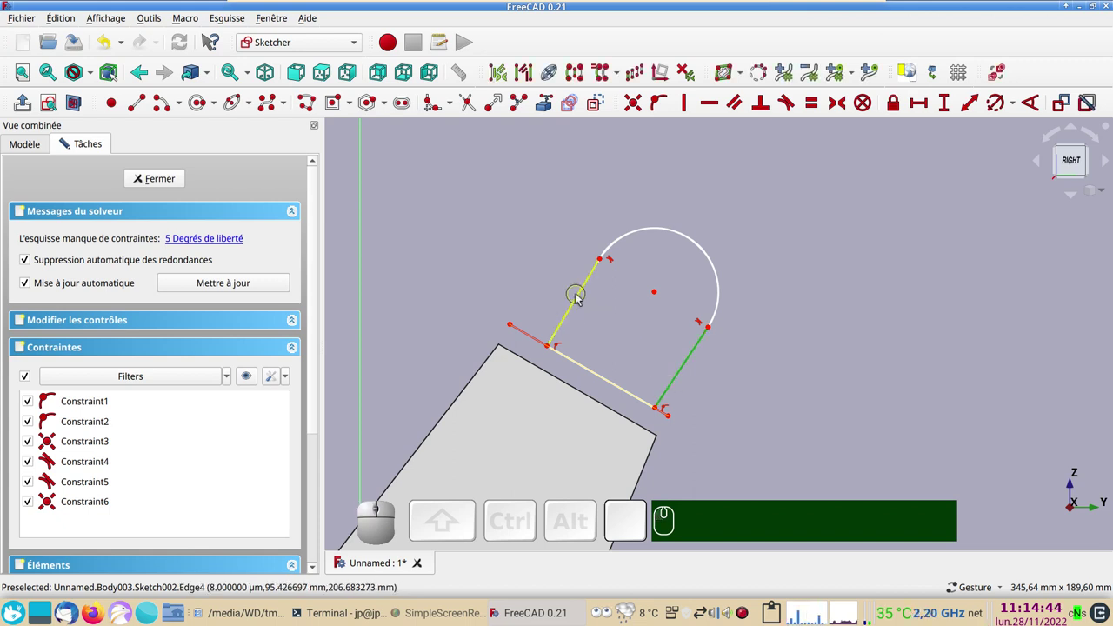
{"action": "left_click", "coordinate": [583, 300]}
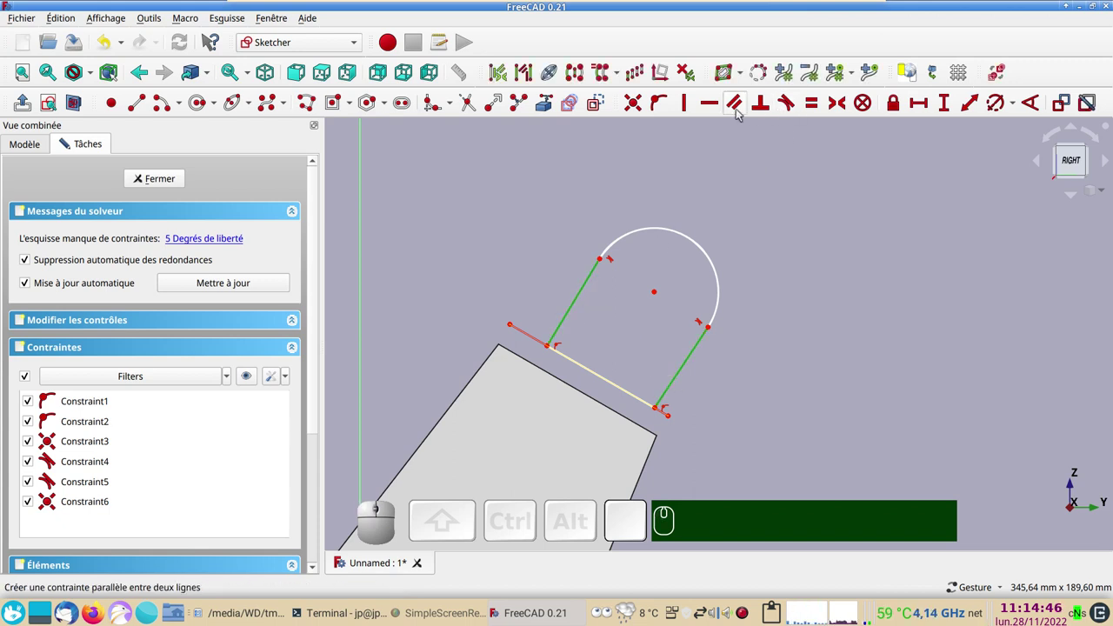
{"action": "key", "text": "p"}
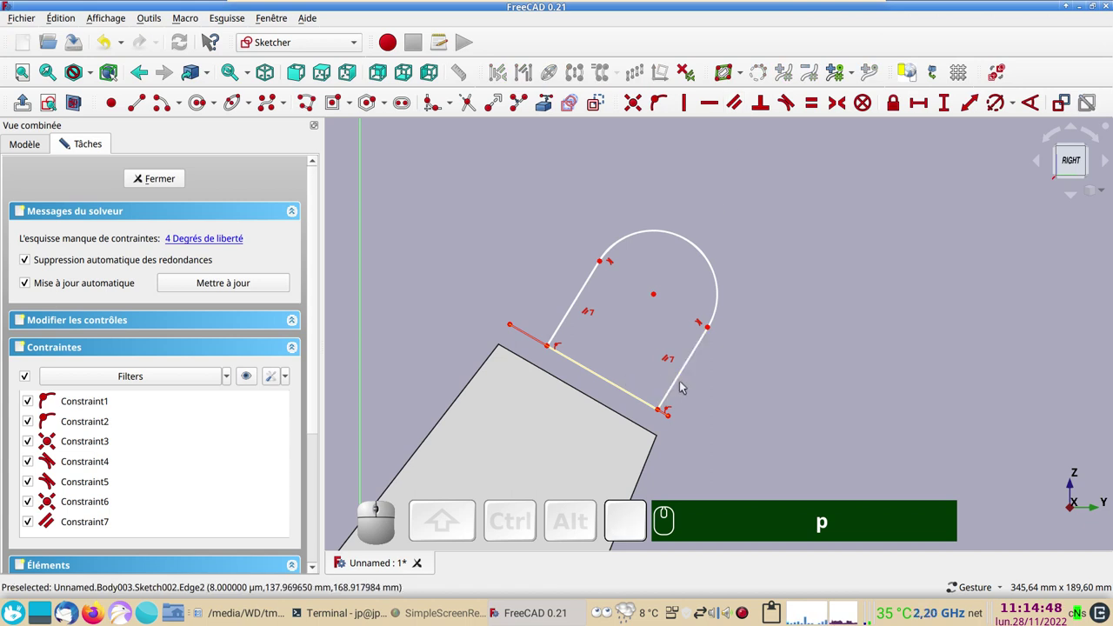
{"action": "left_click", "coordinate": [682, 383]}
{"action": "left_click", "coordinate": [630, 395]}
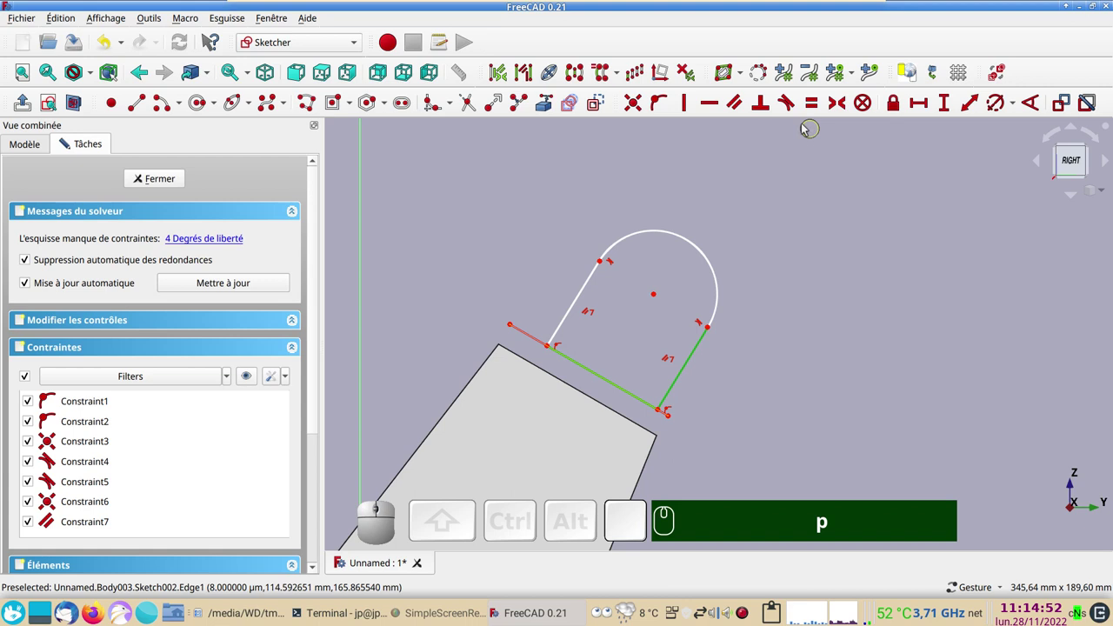
{"action": "key", "text": "n"}
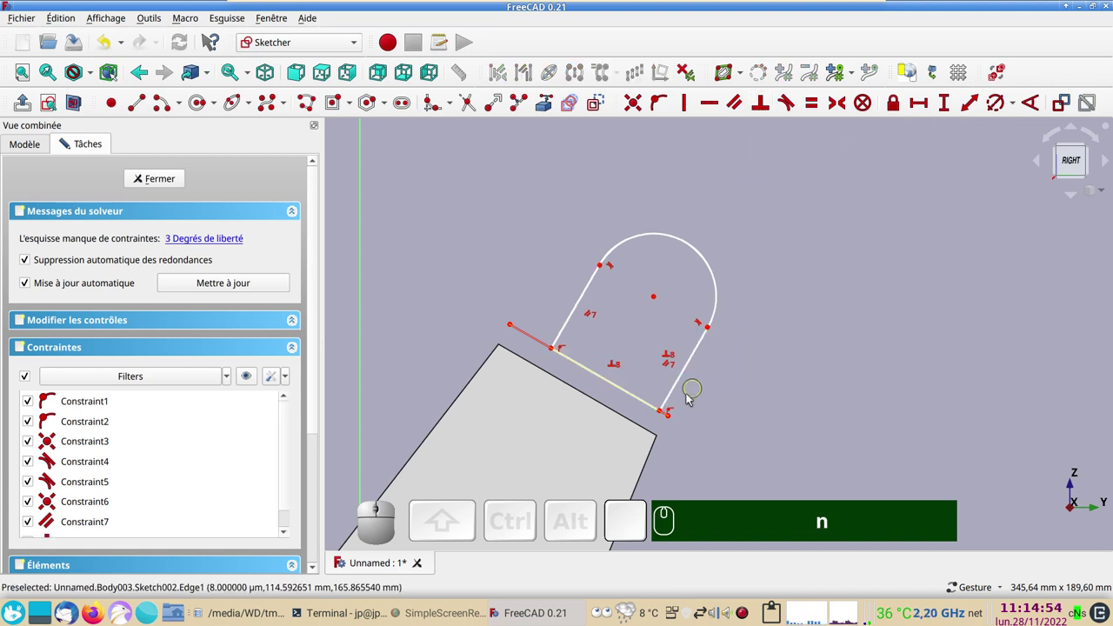
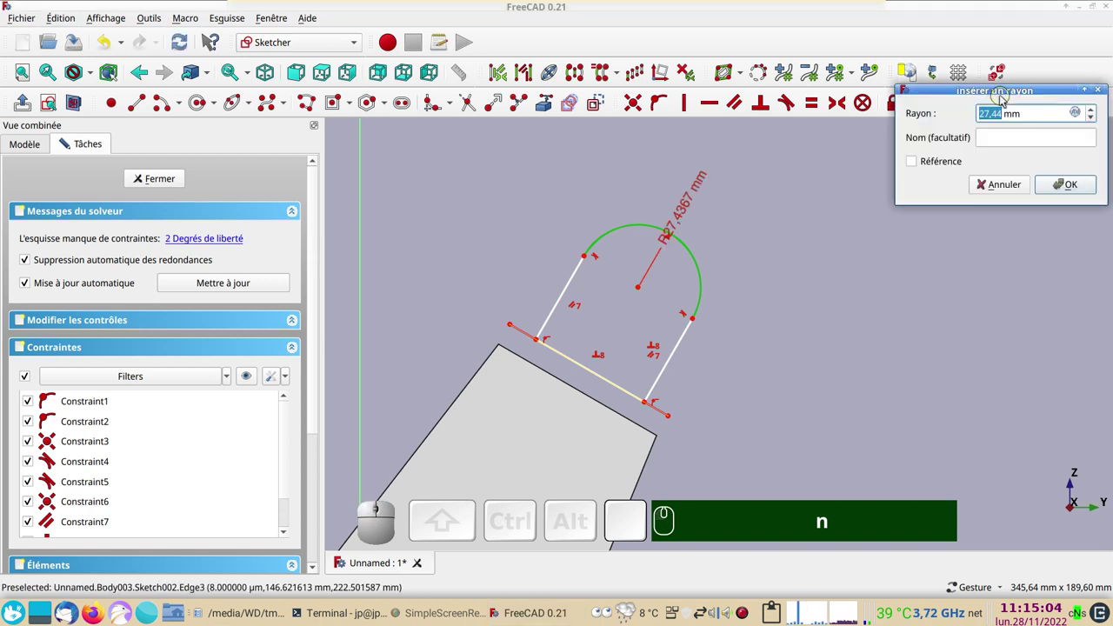
Set the lug's top arc radius to 30 mm.
{"action": "key", "text": "KP_3"}
{"action": "key", "text": "KP_0"}
{"action": "key", "text": "KP_Enter"}
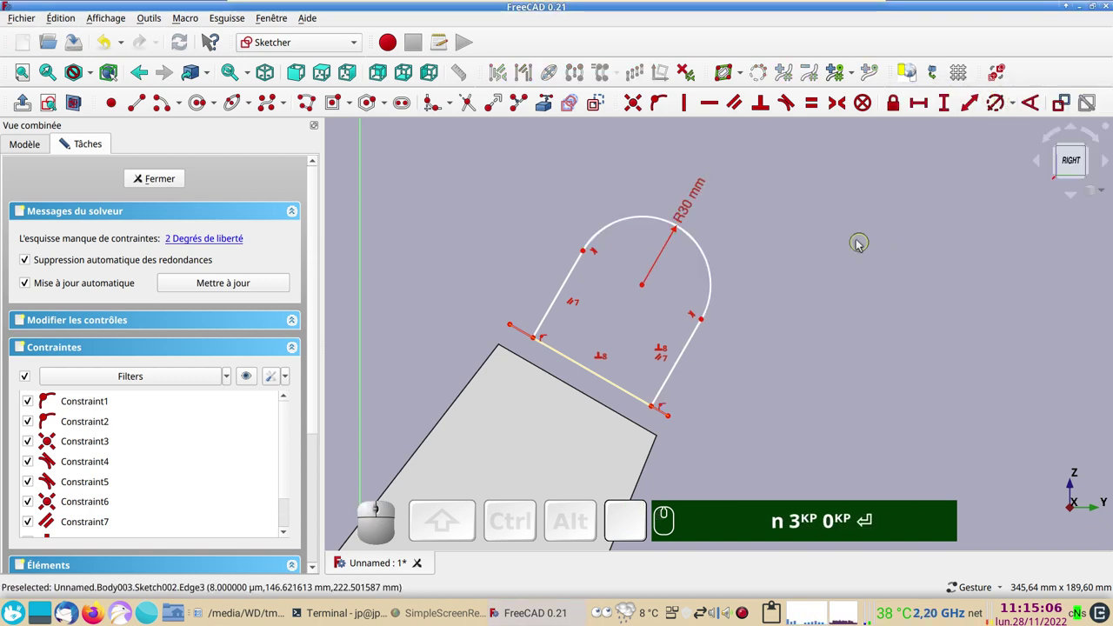
{"action": "left_click_drag", "start_coordinate": [594, 375], "coordinate": [561, 362]}
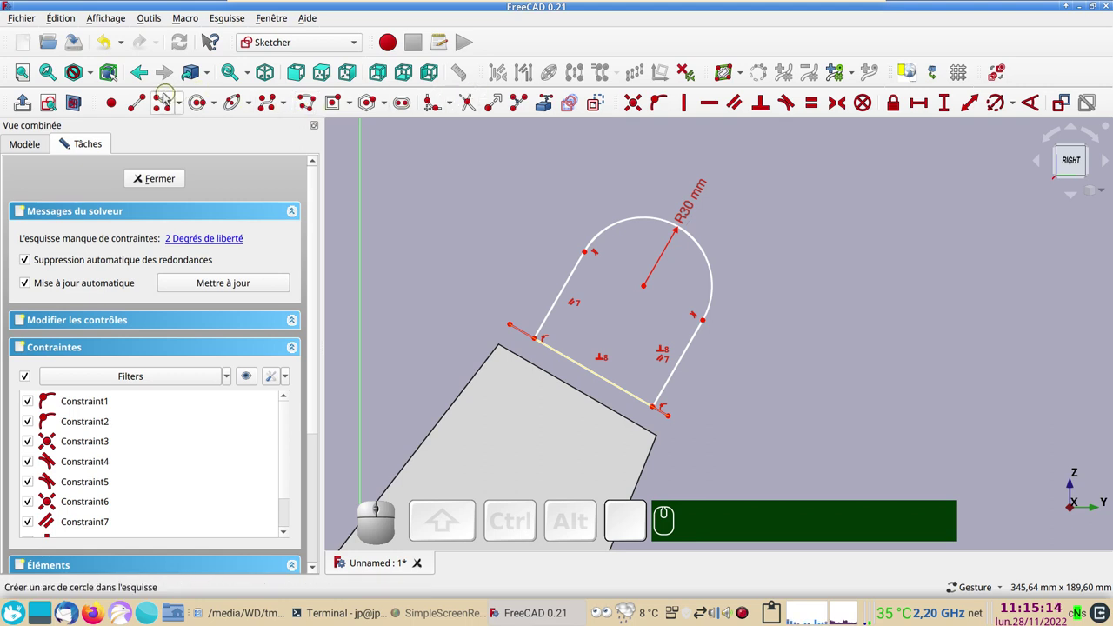
Draw a line from the arc centre to the base edge and constrain it perpendicular.
{"action": "left_click", "coordinate": [149, 104]}
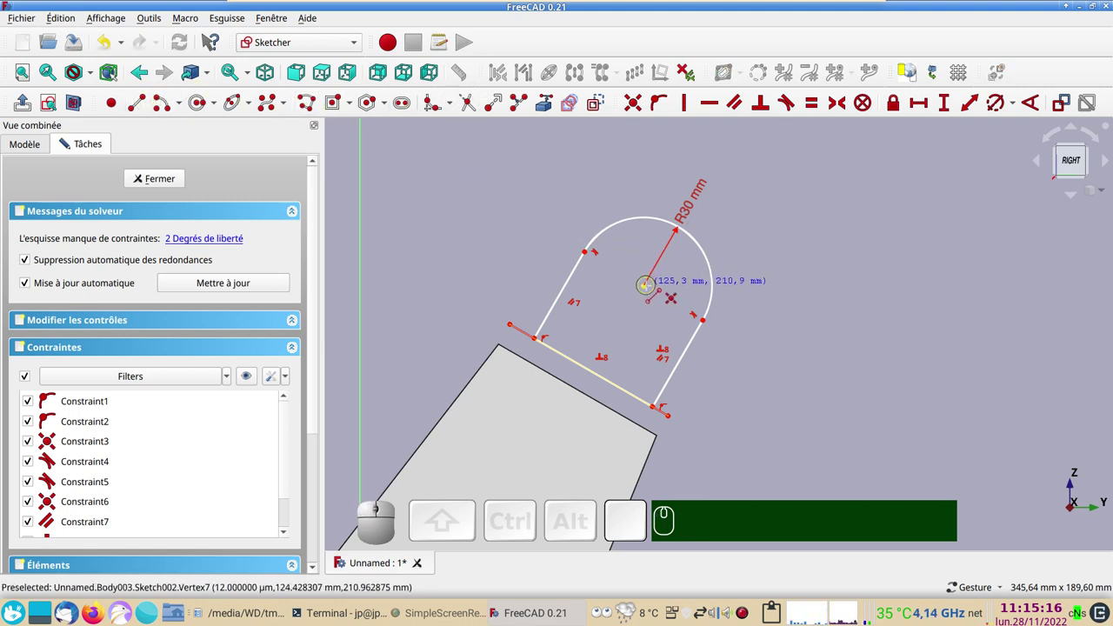
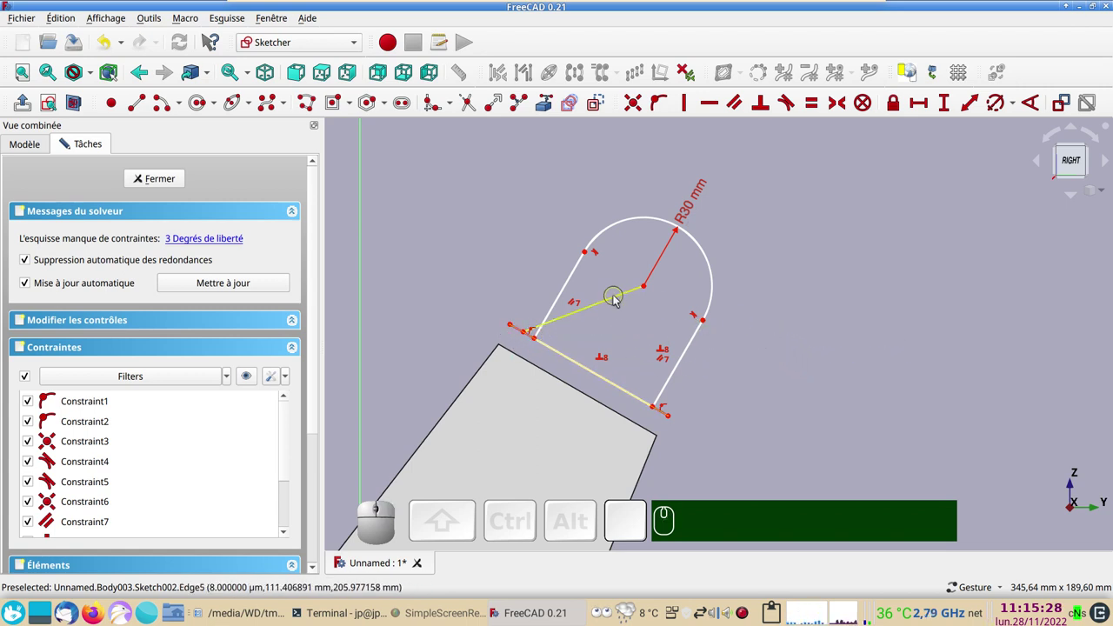
{"action": "left_click", "coordinate": [618, 304]}
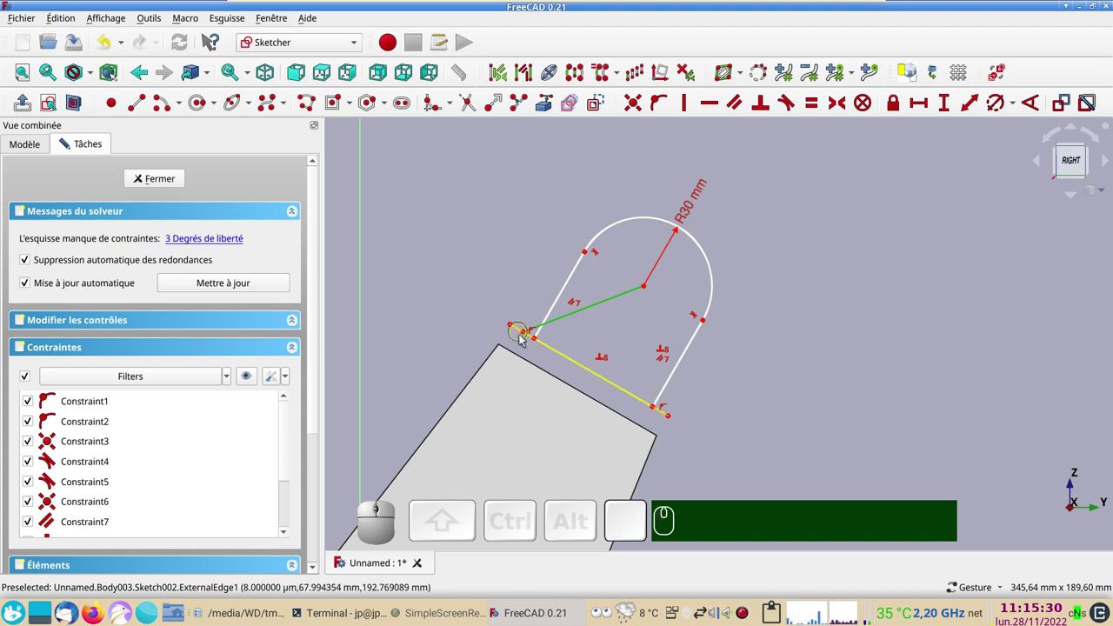
{"action": "left_click", "coordinate": [530, 340]}
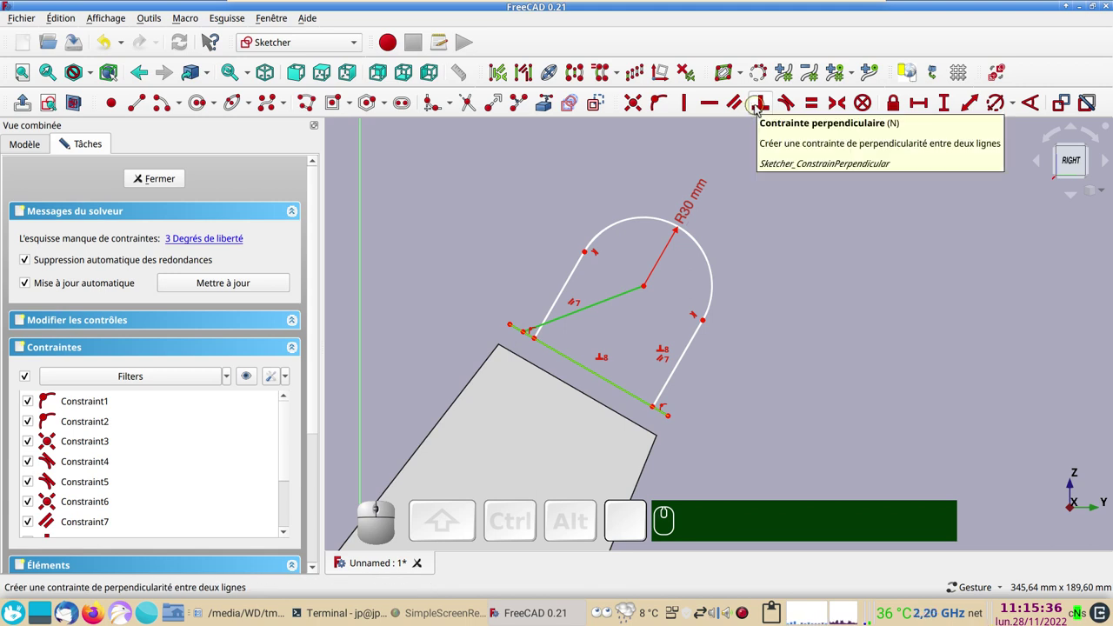
{"action": "key", "text": "n"}
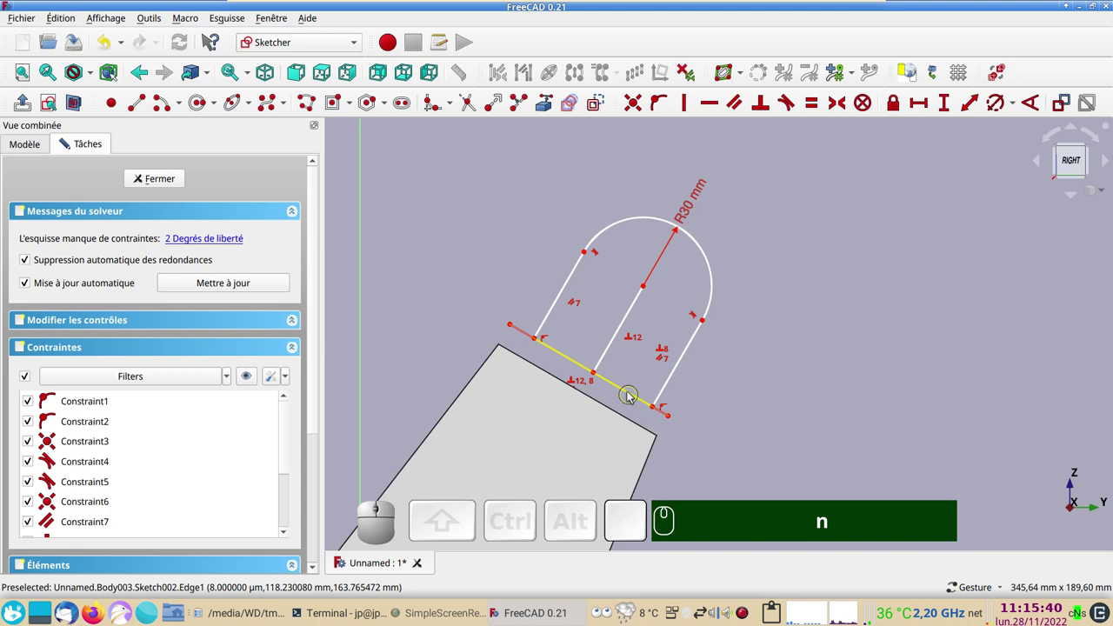
{"action": "left_click_drag", "start_coordinate": [633, 393], "coordinate": [612, 355]}
Make the centre line construction geometry and centre the lug symmetrically about its foot.
{"action": "left_click", "coordinate": [606, 350]}
{"action": "left_click", "coordinate": [603, 108]}
{"action": "right_click", "coordinate": [816, 343]}
{"action": "right_click", "coordinate": [764, 425]}
{"action": "left_click", "coordinate": [674, 422]}
{"action": "left_click", "coordinate": [516, 328]}
{"action": "left_click", "coordinate": [592, 372]}
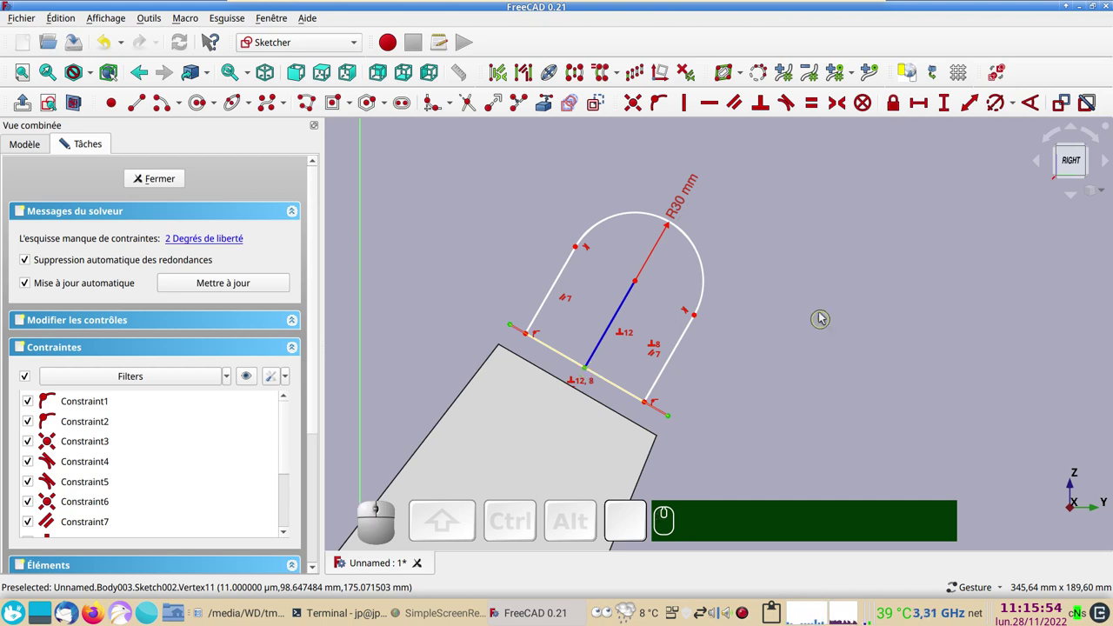
{"action": "key", "text": "s"}
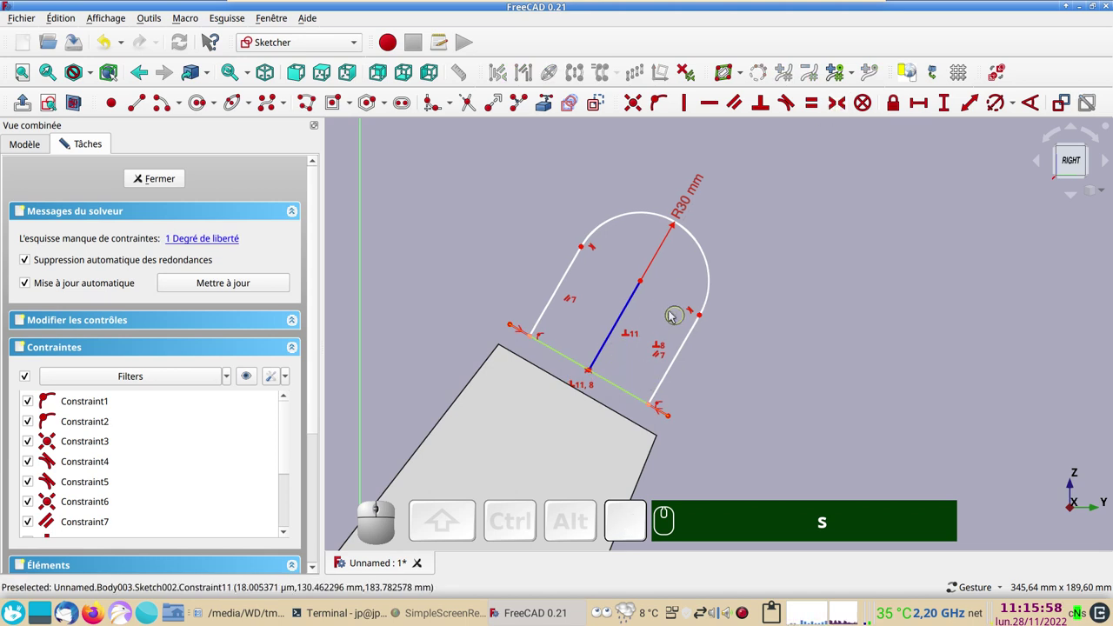
Constrain the hole at the arc centre to a 25 mm diameter.
{"action": "left_click", "coordinate": [631, 311]}
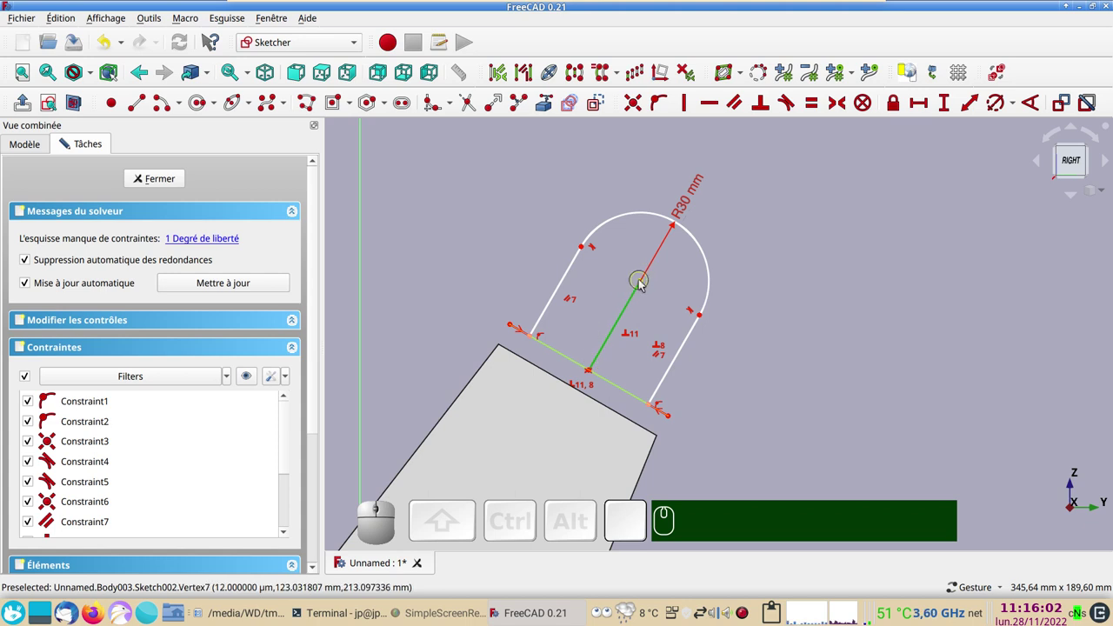
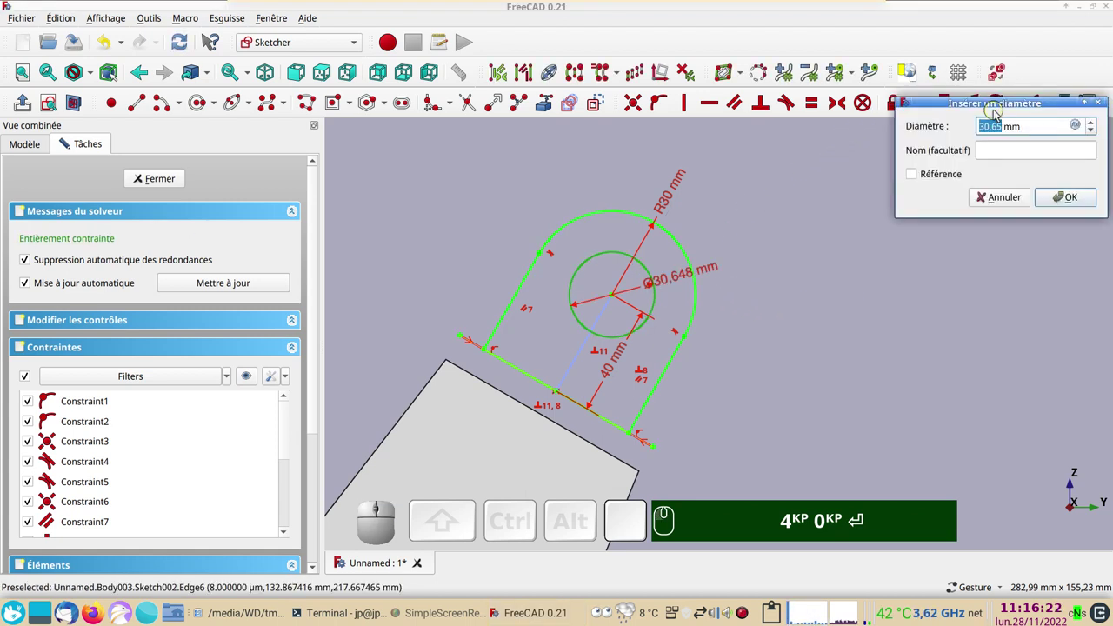
{"action": "key", "text": "KP_2"}
{"action": "key", "text": "KP_5"}
{"action": "key", "text": "Return"}
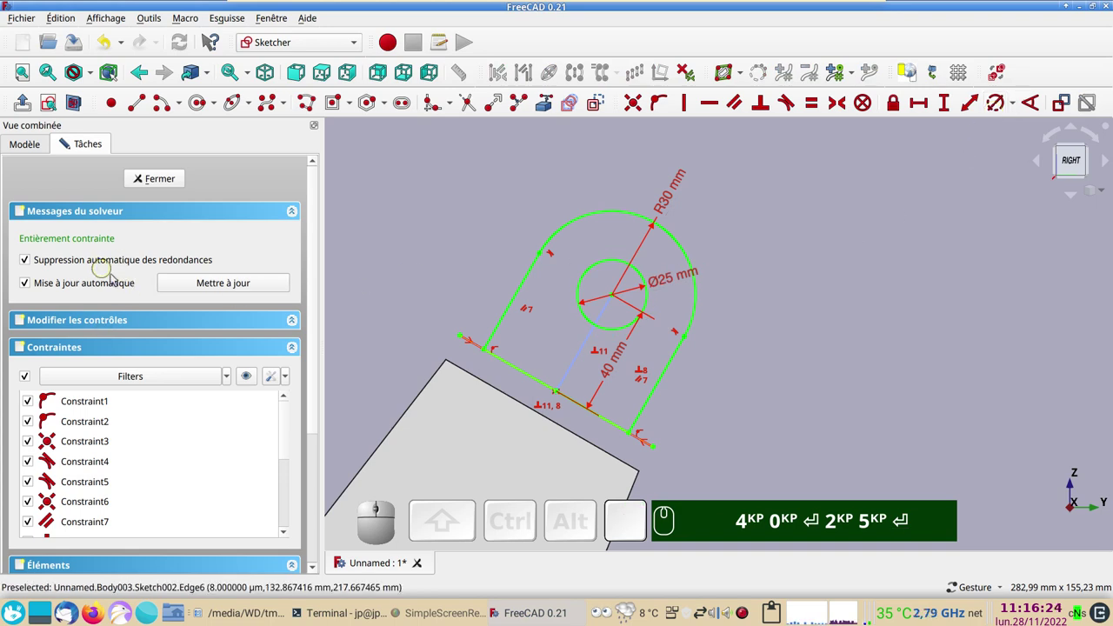
Close the lug sketch and fix the lug height at 40 mm with the 25 mm hole.
{"action": "left_click", "coordinate": [157, 184]}
{"action": "scroll", "scroll_direction": "down", "scroll_amount": 3}
{"action": "key", "text": "KP_0"}
{"action": "left_click_drag", "start_coordinate": [503, 322], "coordinate": [483, 301]}
{"action": "key", "text": "KP_4"}
{"action": "key", "text": "KP_0"}
{"action": "key", "text": "Return"}
{"action": "key", "text": "KP_2"}
{"action": "key", "text": "KP_5"}
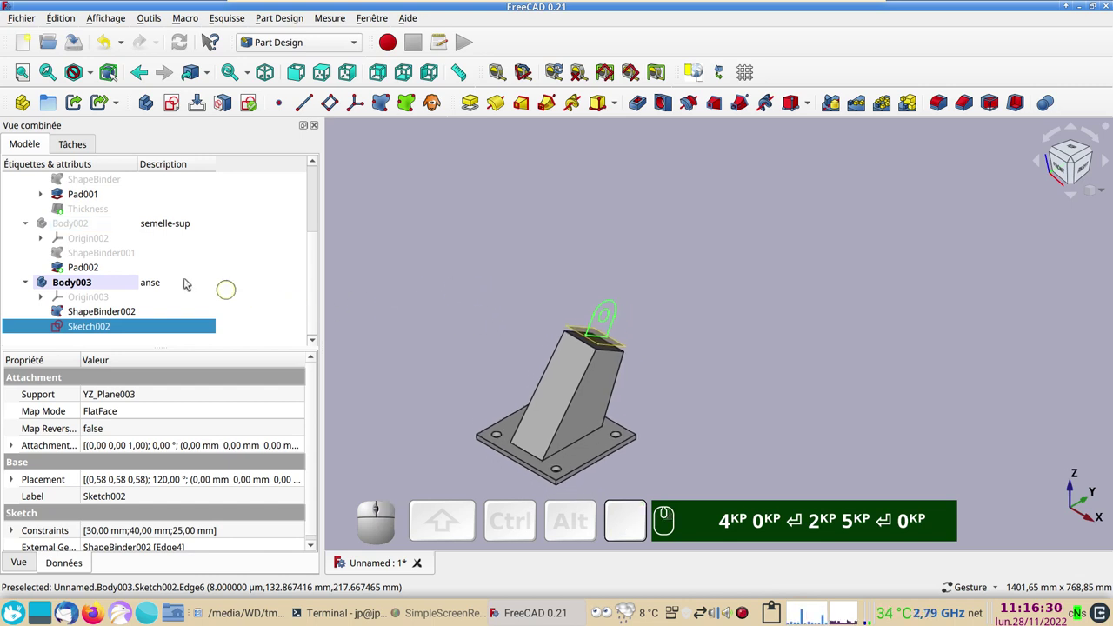
Re-select Sketch002, re-enter the 40 and 25 values and toggle visibility of anse body items.
{"action": "left_click", "coordinate": [122, 233]}
{"action": "key", "text": "KP_4"}
{"action": "key", "text": "KP_0"}
{"action": "key", "text": "Return"}
{"action": "key", "text": "KP_2"}
{"action": "key", "text": "KP_5"}
{"action": "key", "text": "space"}
{"action": "left_click", "coordinate": [104, 310]}
{"action": "key", "text": "space"}
Select the lug sketch in the tree, re-entering the 40 and 25 values.
{"action": "scroll", "scroll_direction": "up", "scroll_amount": 3}
{"action": "right_click", "coordinate": [535, 341]}
{"action": "left_click", "coordinate": [99, 330]}
{"action": "type", "text": "🖱"}
{"action": "key", "text": "KP_4"}
{"action": "key", "text": "KP_0"}
{"action": "key", "text": "Return"}
{"action": "key", "text": "KP_2"}
{"action": "key", "text": "KP_5"}
Pad the lug 10 mm symmetric to its sketch plane as Pad003.
{"action": "left_click", "coordinate": [479, 107]}
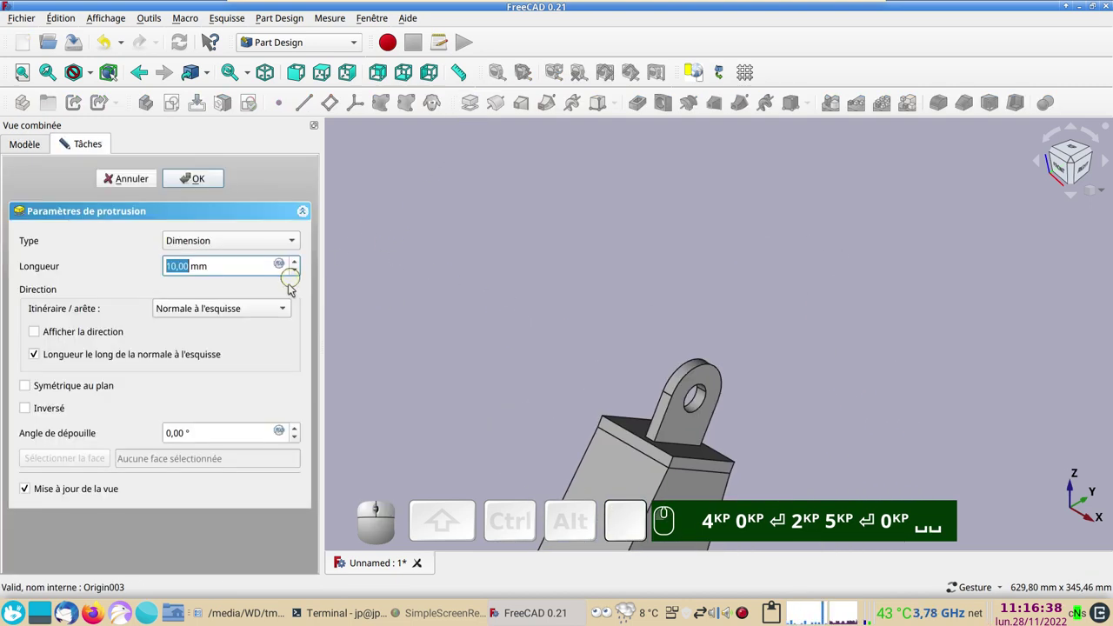
{"action": "left_click_drag", "start_coordinate": [514, 367], "coordinate": [187, 394]}
{"action": "left_click", "coordinate": [70, 392]}
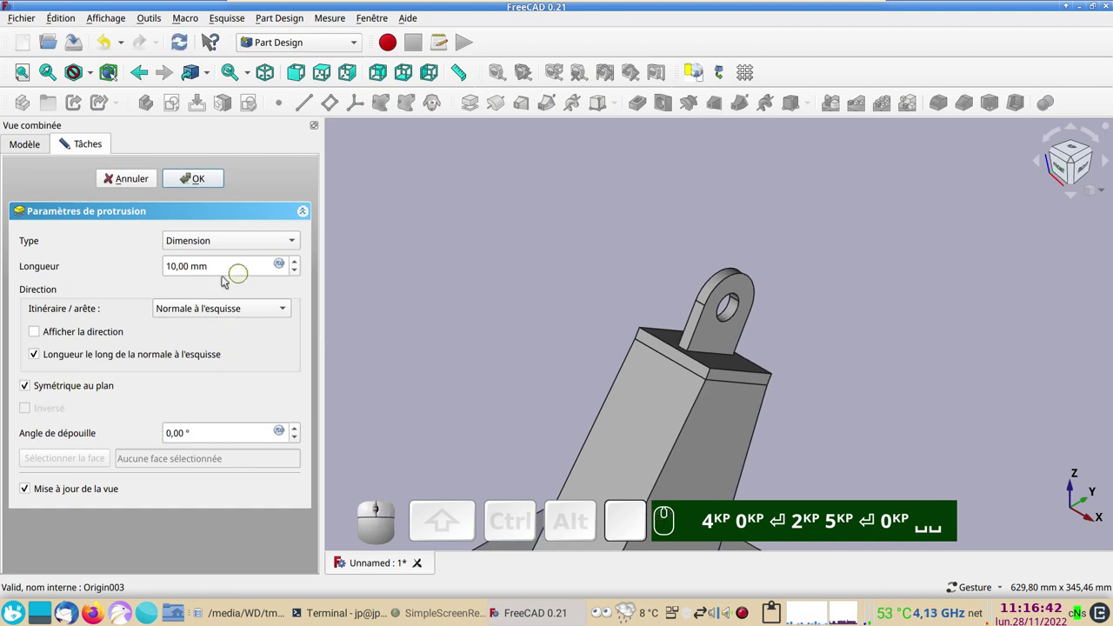
{"action": "left_click", "coordinate": [206, 182]}
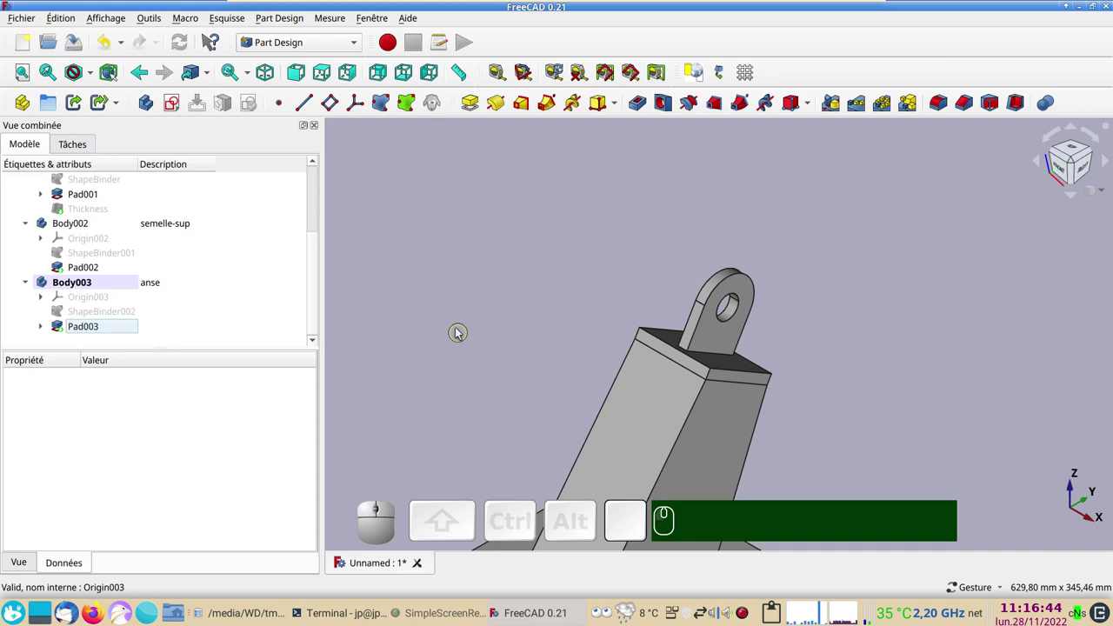
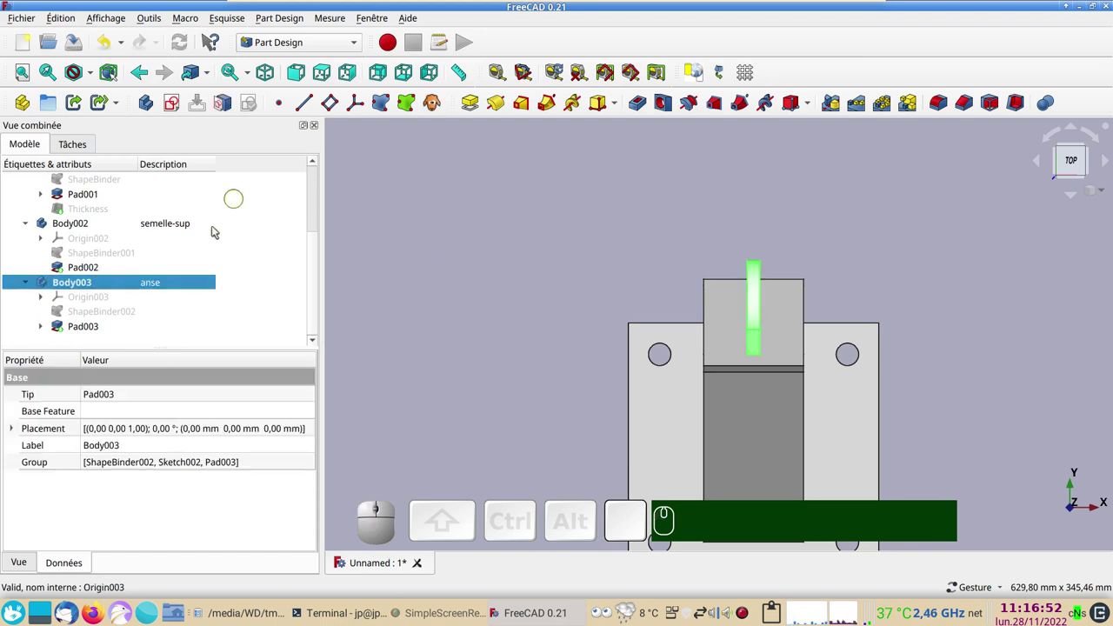
Select Body003 and bring up its Placement dialog to shift it 20 mm in X.
{"action": "left_click", "coordinate": [215, 429]}
{"action": "left_click", "coordinate": [313, 433]}
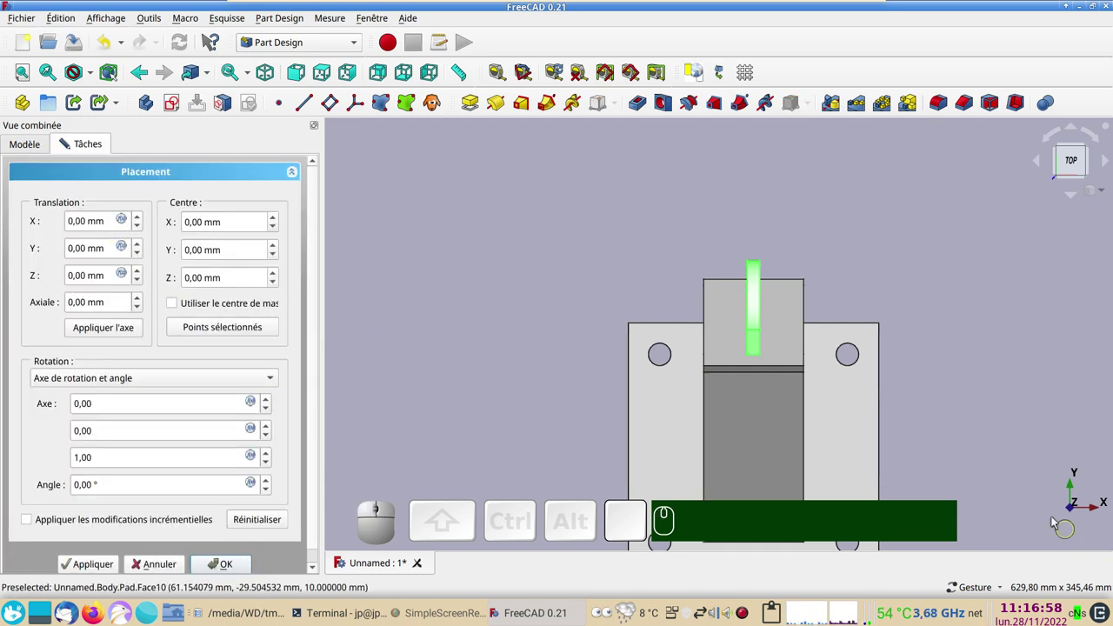
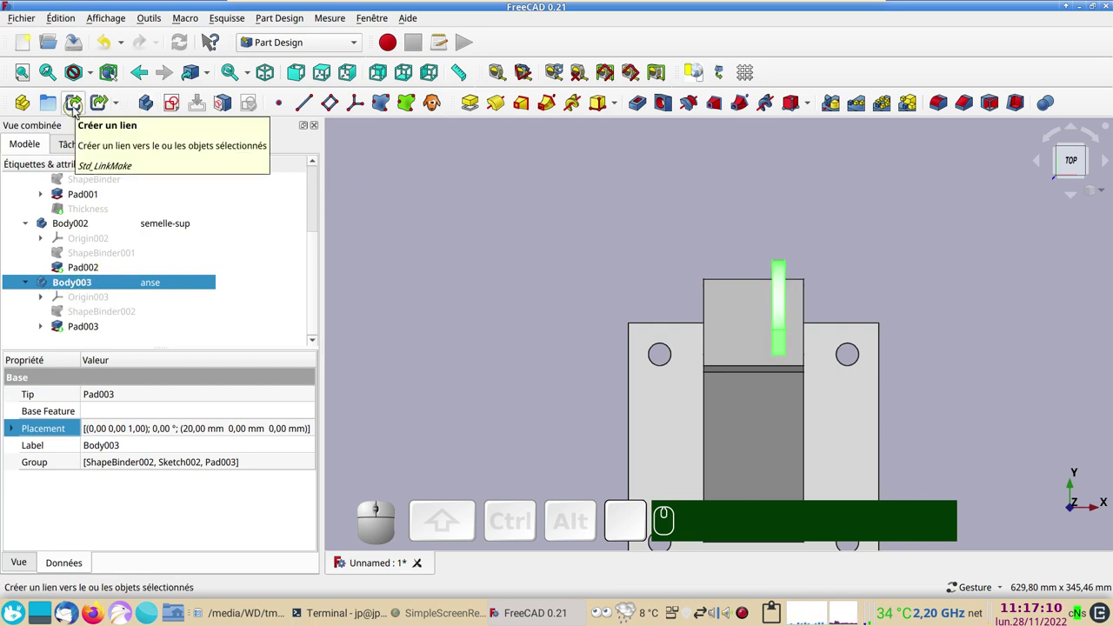
Create the linked lug copy Body004 and thicken Pad003 to 15 mm.
{"action": "left_click", "coordinate": [78, 110]}
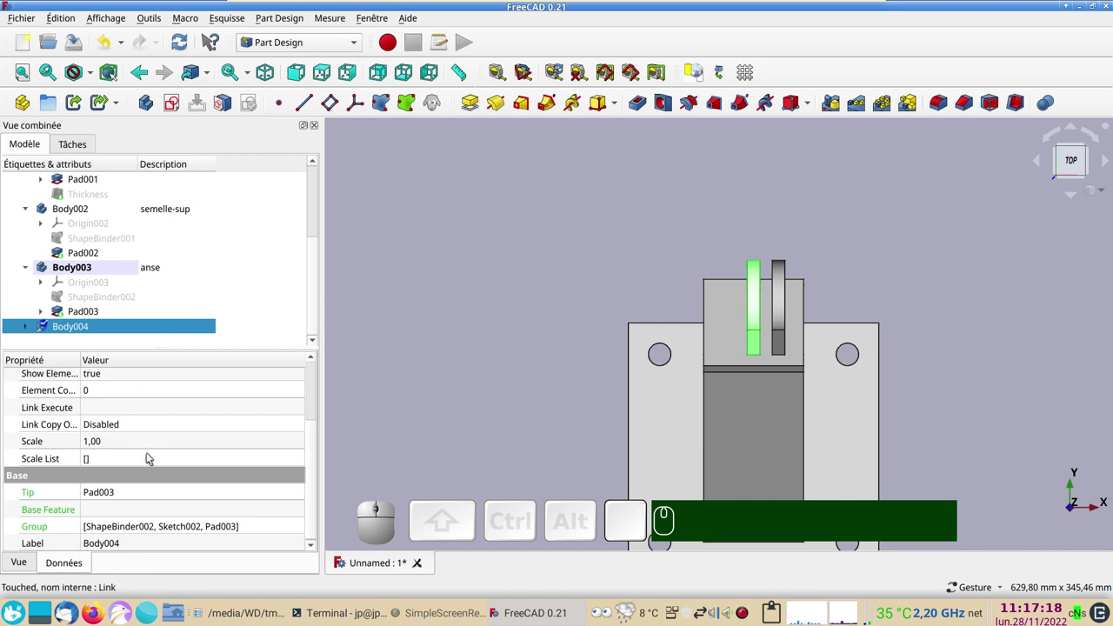
{"action": "scroll", "scroll_direction": "up", "scroll_amount": 3}
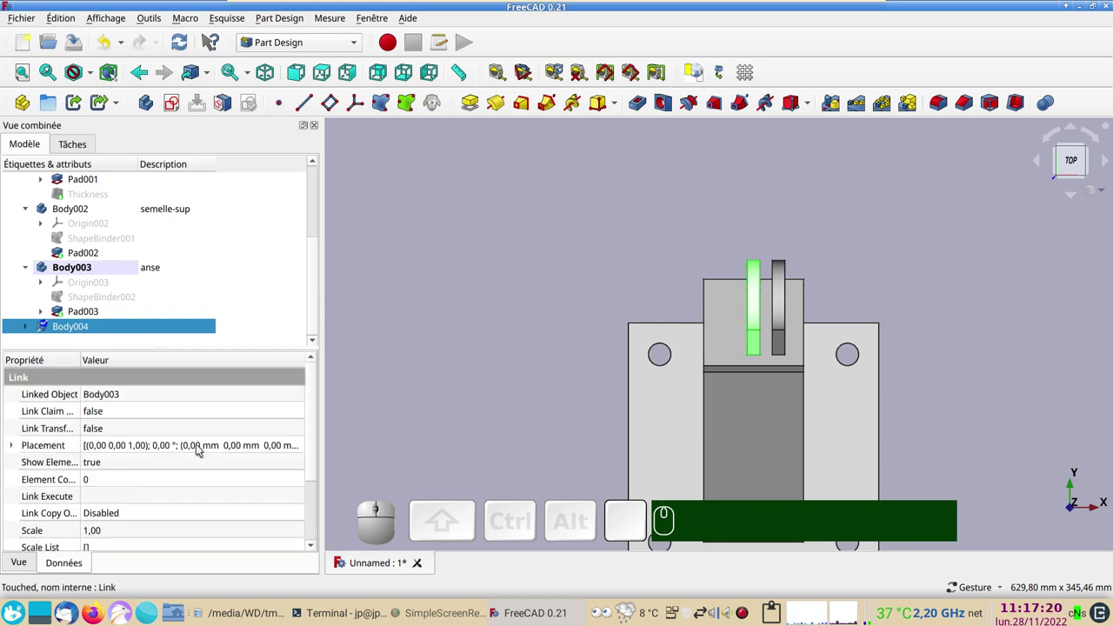
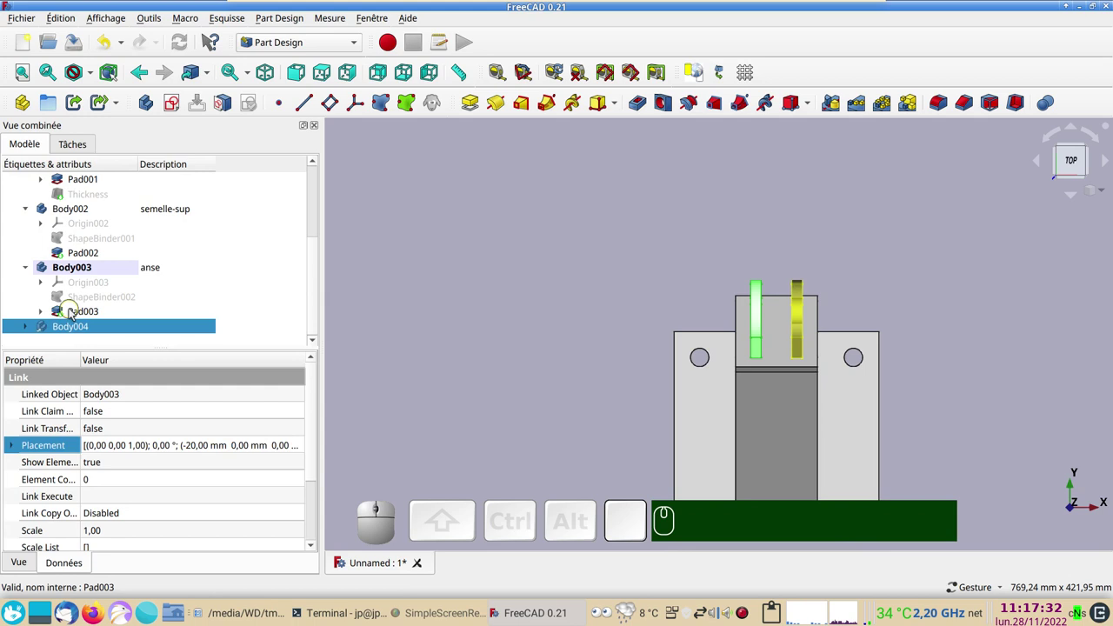
{"action": "left_click", "coordinate": [73, 315]}
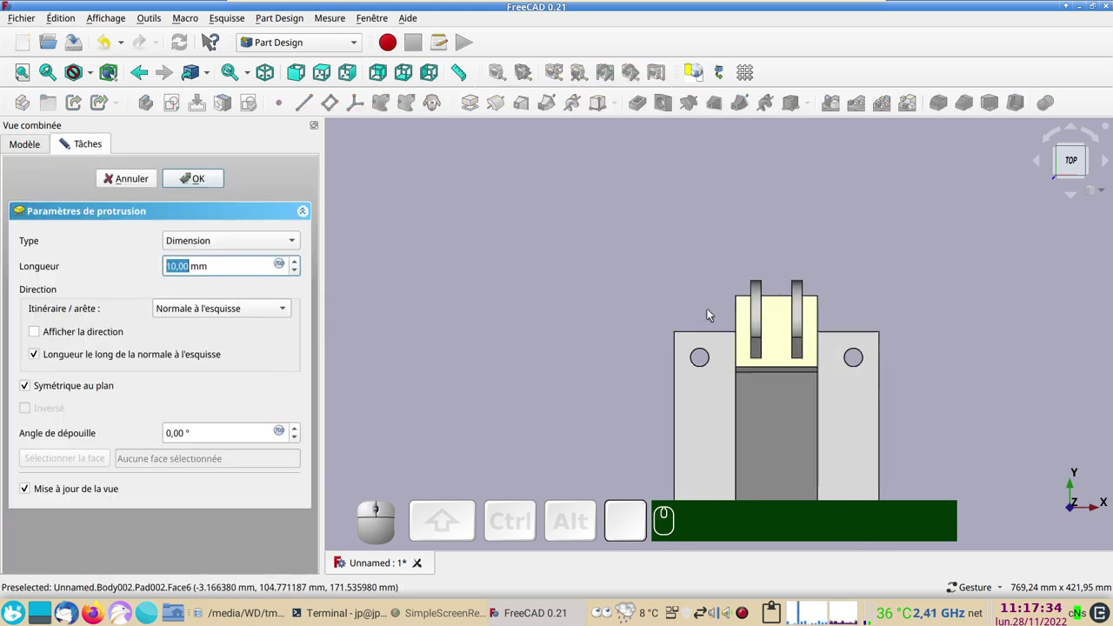
{"action": "key", "text": "KP_1"}
{"action": "key", "text": "KP_5"}
{"action": "key", "text": "KP_Enter"}
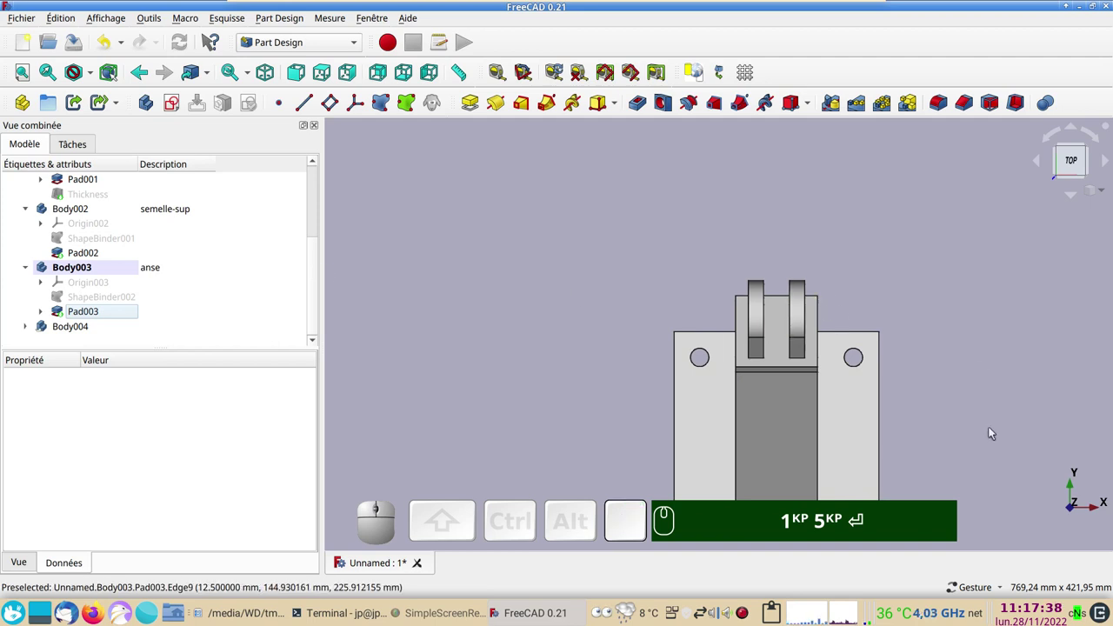
{"action": "left_click_drag", "start_coordinate": [969, 460], "coordinate": [992, 459]}
View the bracket from the right and expand Pad001 under the tronc body to reveal Sketch001.
{"action": "left_click", "coordinate": [971, 475]}
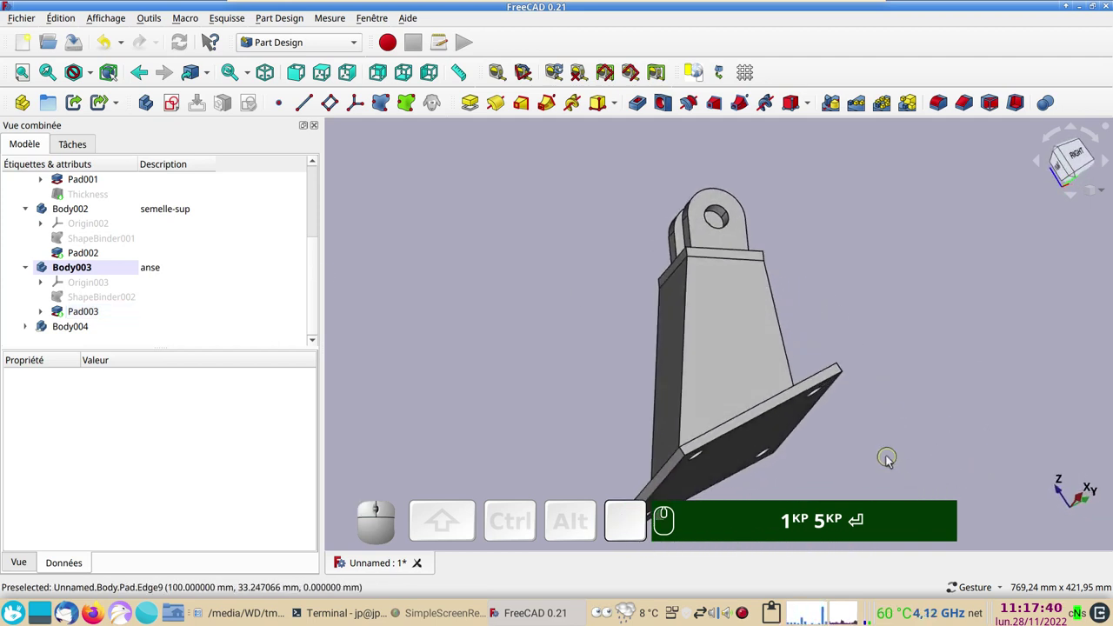
{"action": "key", "text": "KP_3"}
{"action": "left_click", "coordinate": [353, 79]}
{"action": "left_click_drag", "start_coordinate": [521, 283], "coordinate": [486, 276]}
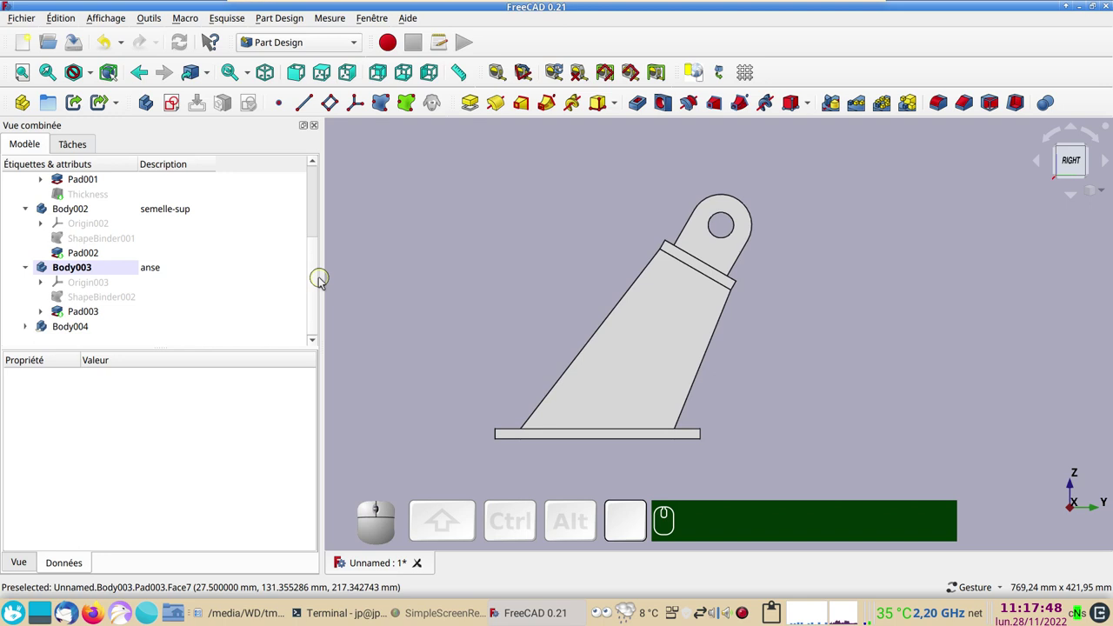
{"action": "left_click_drag", "start_coordinate": [323, 282], "coordinate": [316, 270]}
{"action": "left_click_drag", "start_coordinate": [317, 267], "coordinate": [268, 242]}
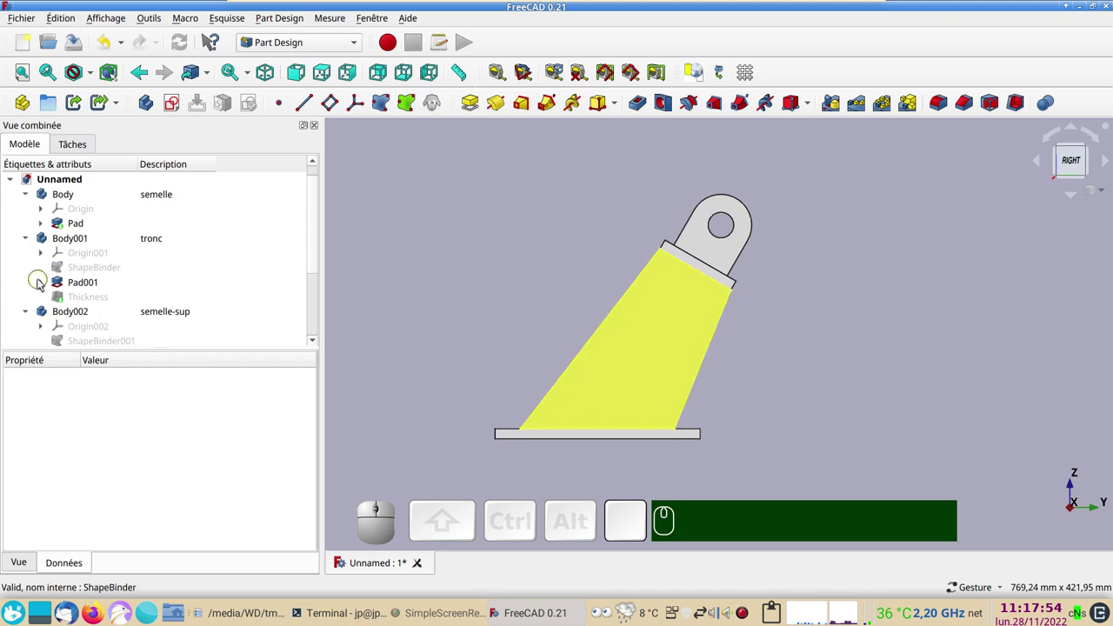
{"action": "left_click", "coordinate": [42, 285]}
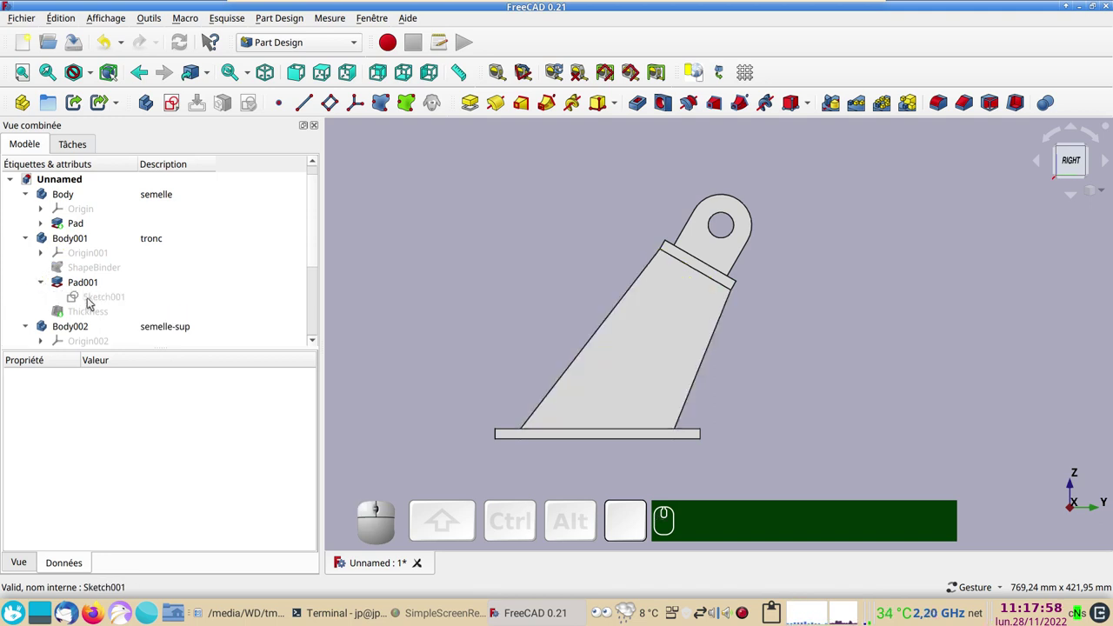
Change the post profile's 60° angle constraint to 45° and leave the sketch.
{"action": "left_click", "coordinate": [91, 304]}
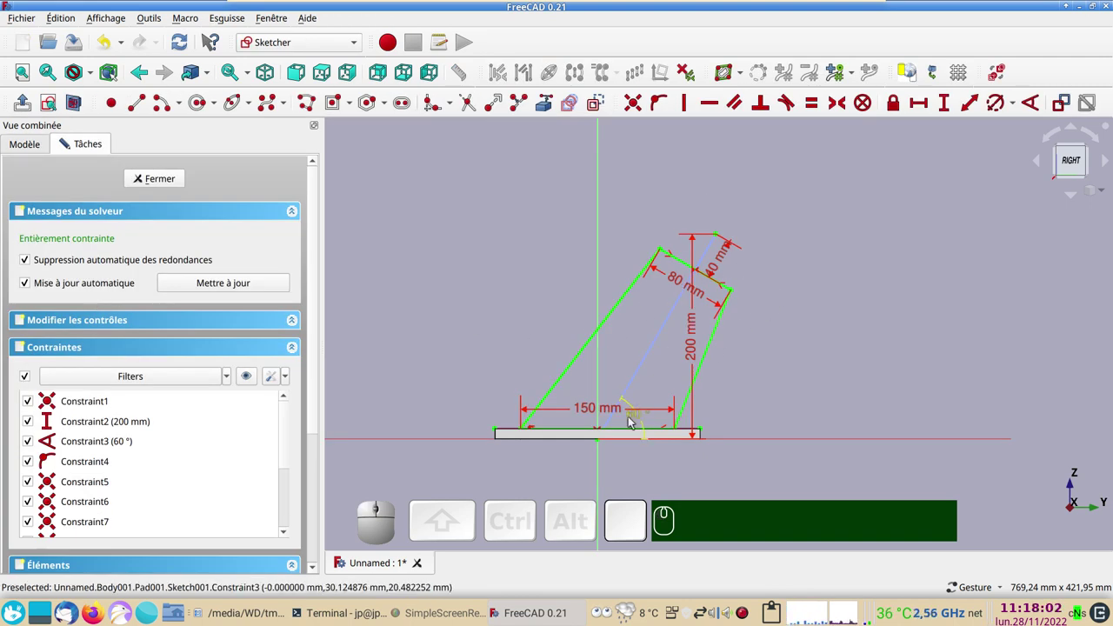
{"action": "left_click", "coordinate": [634, 421]}
{"action": "left_click", "coordinate": [643, 422]}
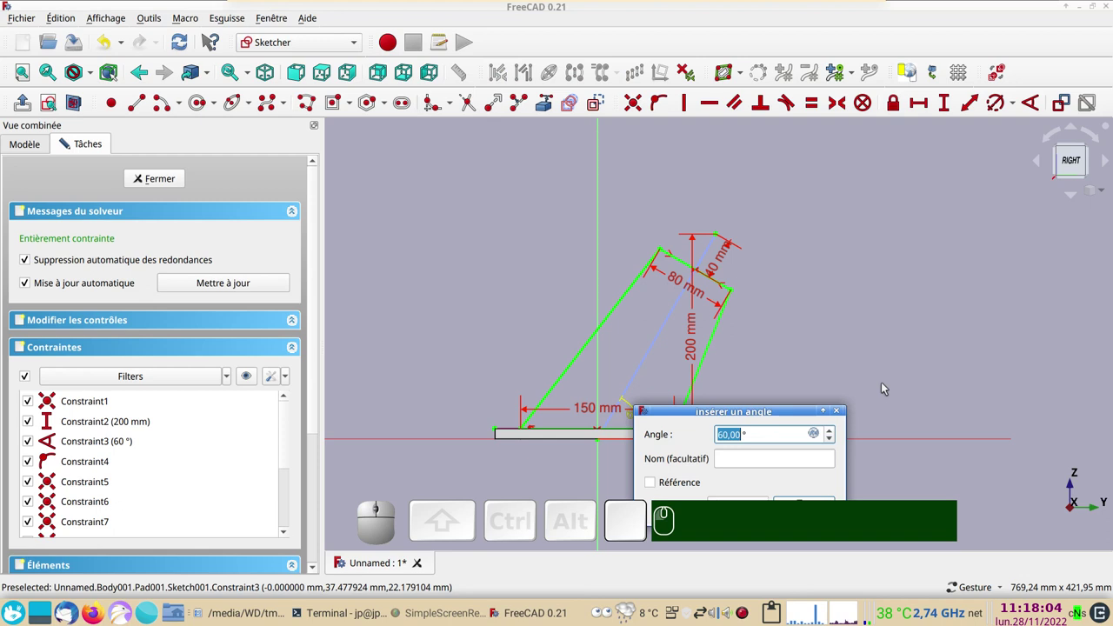
{"action": "key", "text": "KP_4"}
{"action": "key", "text": "KP_5"}
{"action": "key", "text": "KP_Enter"}
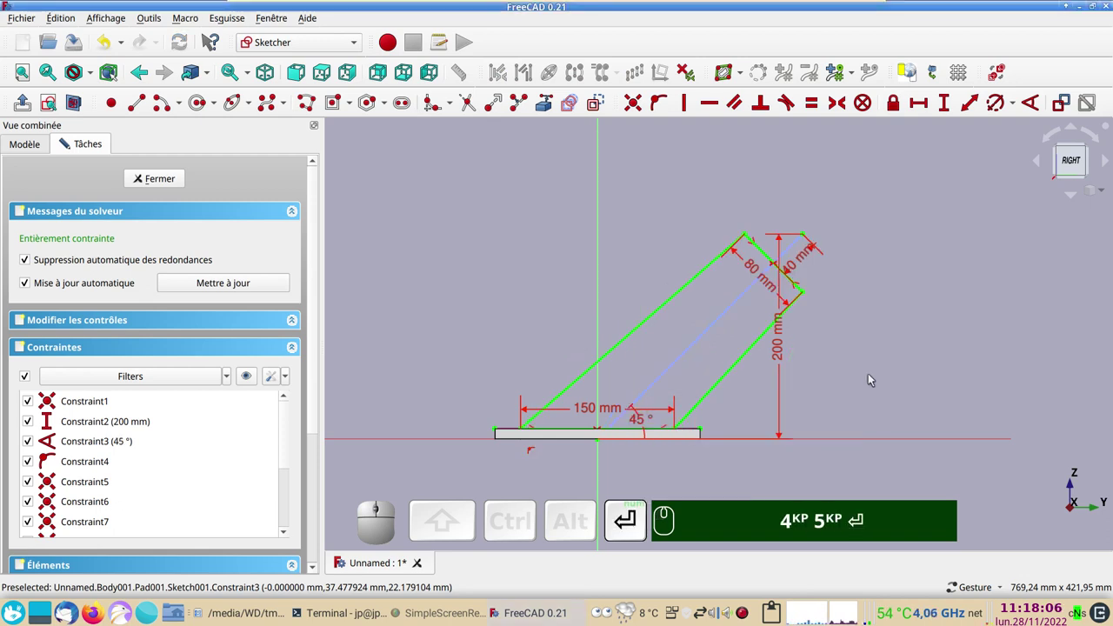
{"action": "left_click", "coordinate": [159, 183]}
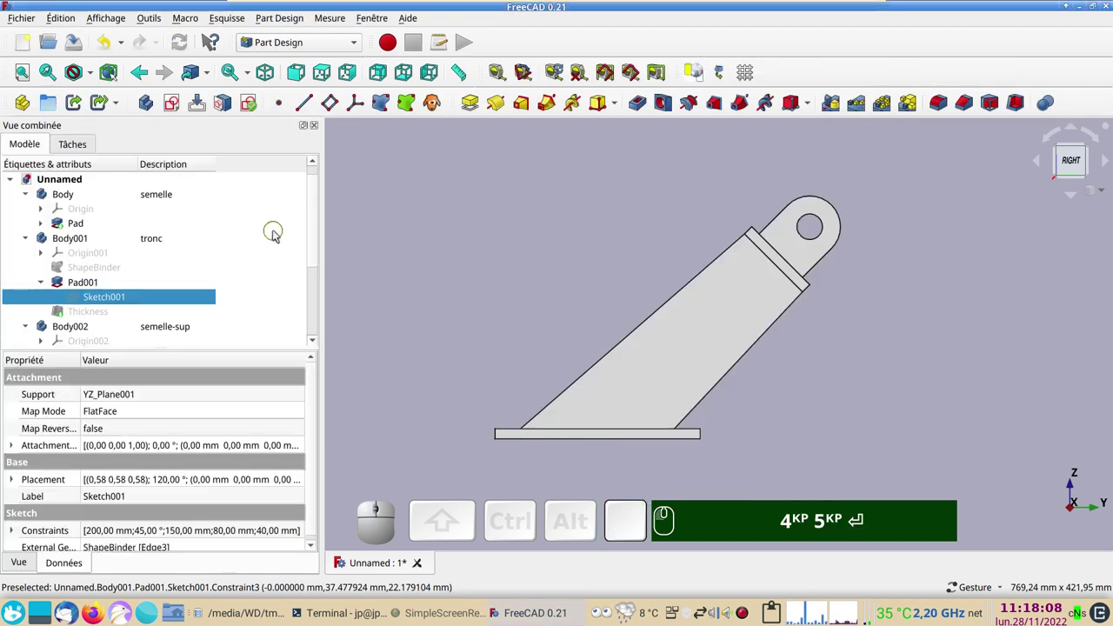
Reduce the post height constraint from 200 mm to 100 mm and show the bracket in isometric.
{"action": "left_click", "coordinate": [127, 302]}
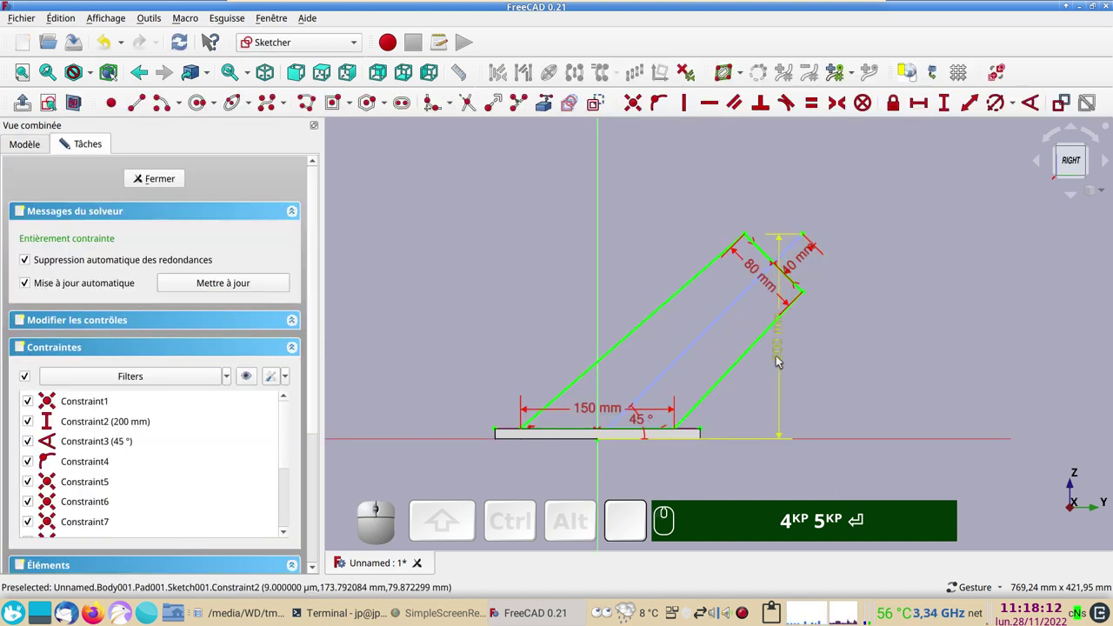
{"action": "left_click", "coordinate": [782, 361]}
{"action": "key", "text": "KP_1"}
{"action": "key", "text": "KP_0"}
{"action": "key", "text": "KP_0"}
{"action": "key", "text": "Return"}
{"action": "left_click", "coordinate": [174, 183]}
{"action": "left_click_drag", "start_coordinate": [844, 363], "coordinate": [867, 376]}
{"action": "key", "text": "KP_0"}
{"action": "left_click_drag", "start_coordinate": [861, 434], "coordinate": [842, 381]}
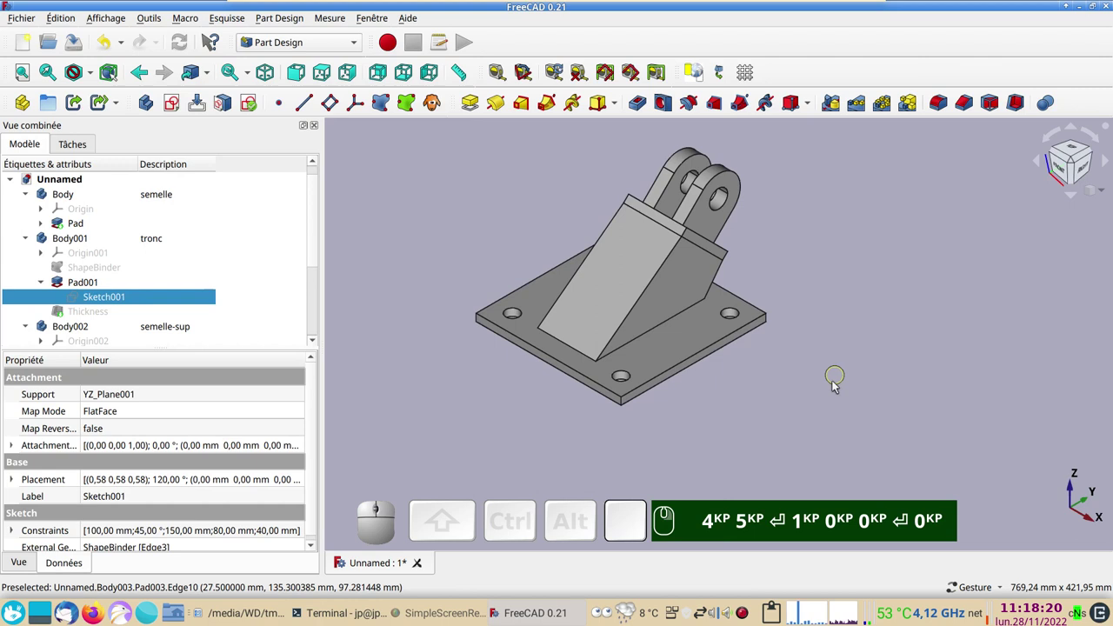
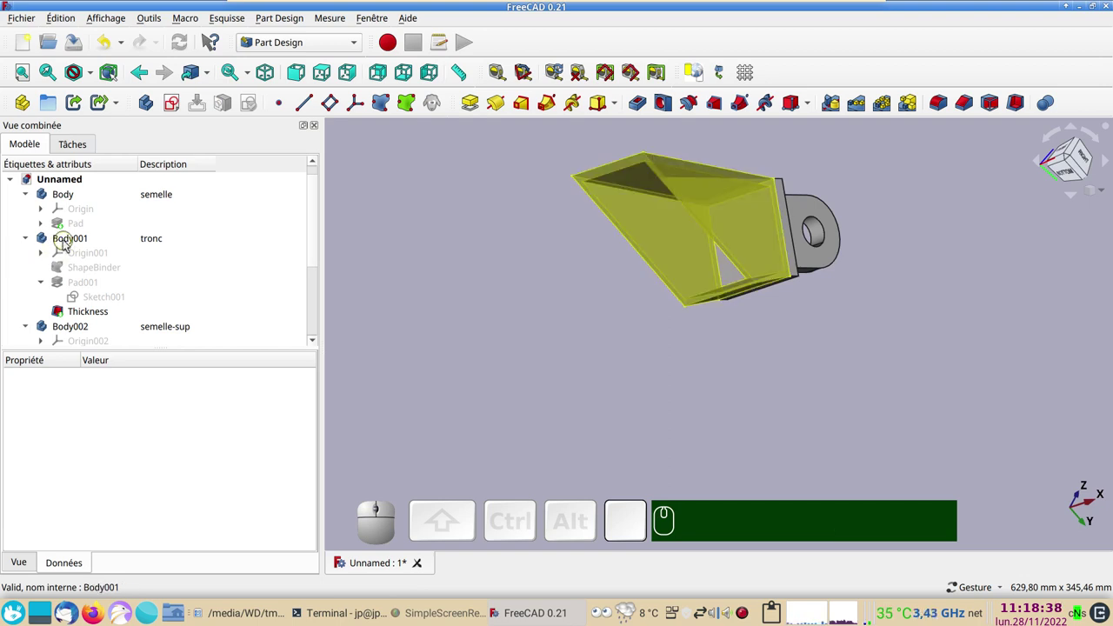
Activate the tronc body and create DatumPlane on one face of the hollow post.
{"action": "left_click", "coordinate": [69, 245]}
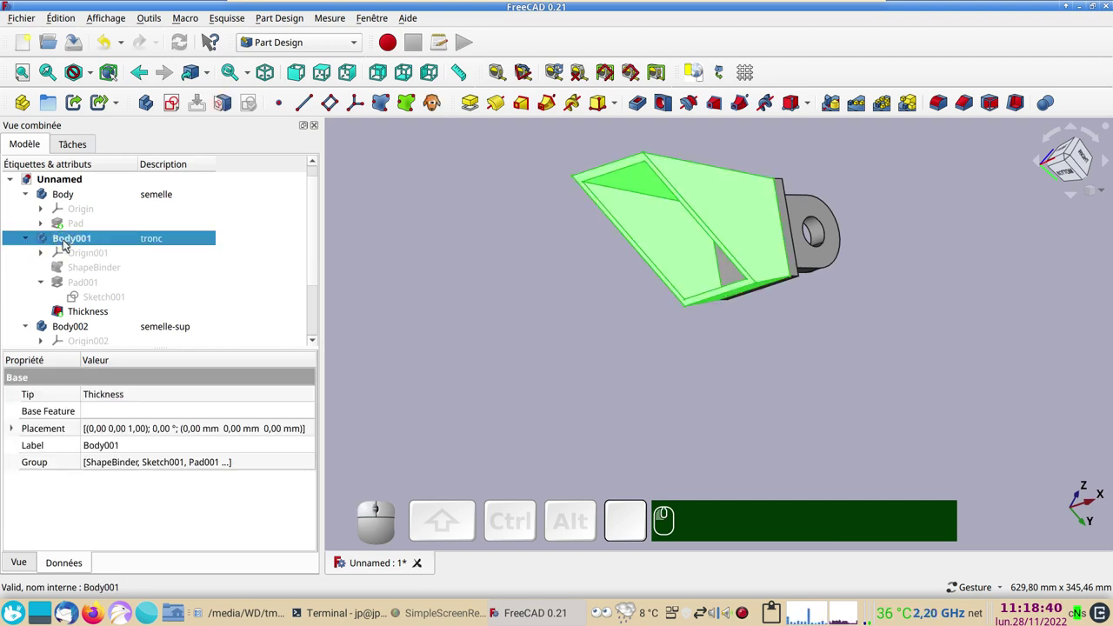
{"action": "left_click", "coordinate": [474, 306]}
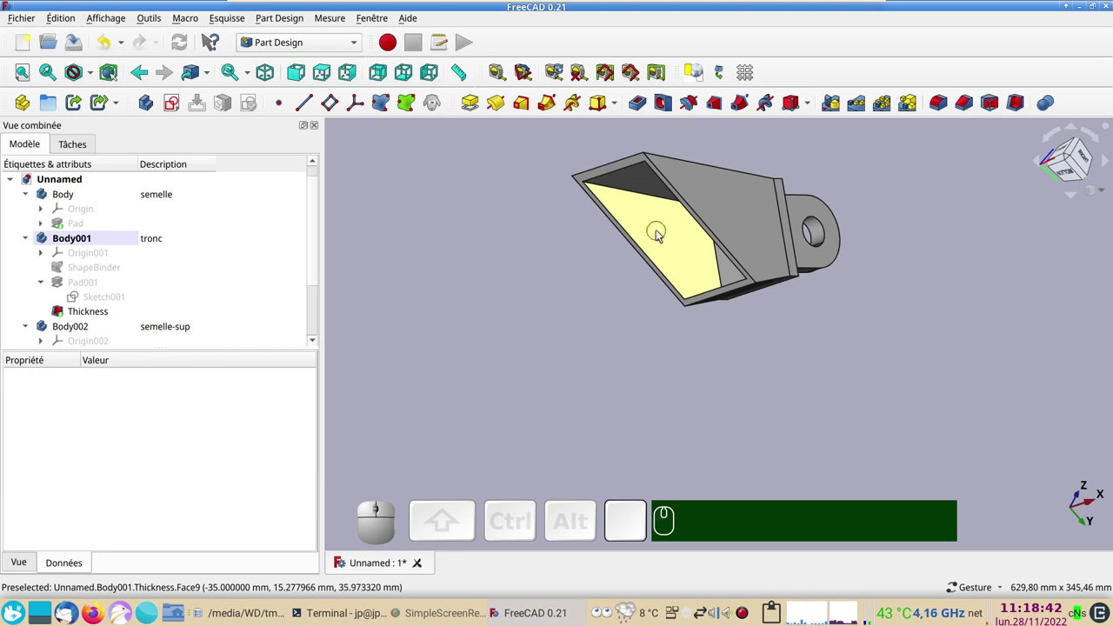
{"action": "left_click", "coordinate": [662, 234]}
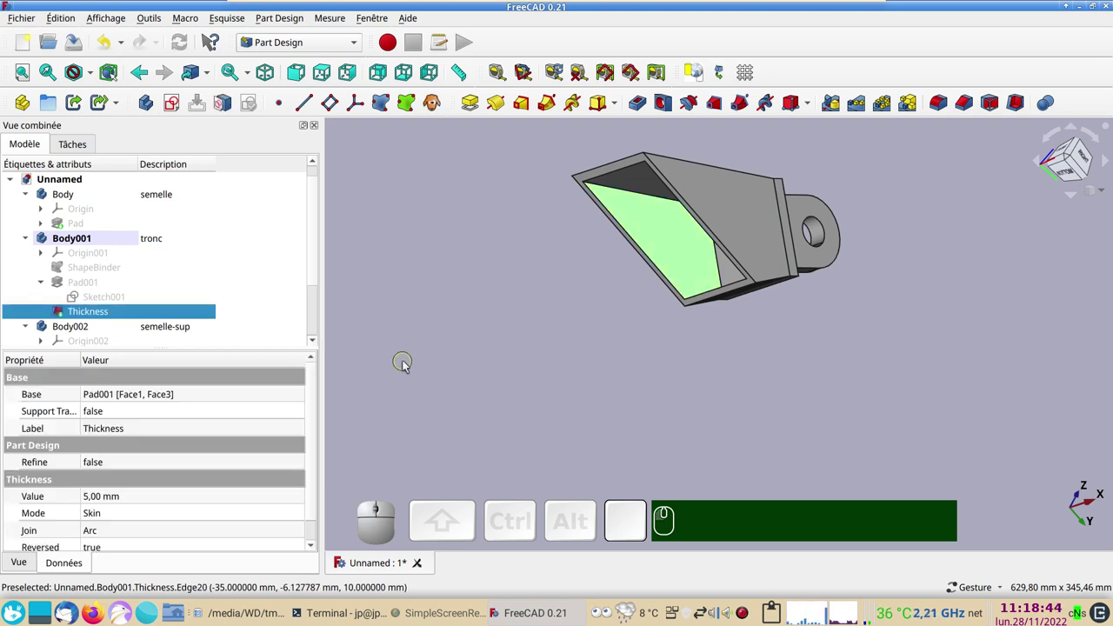
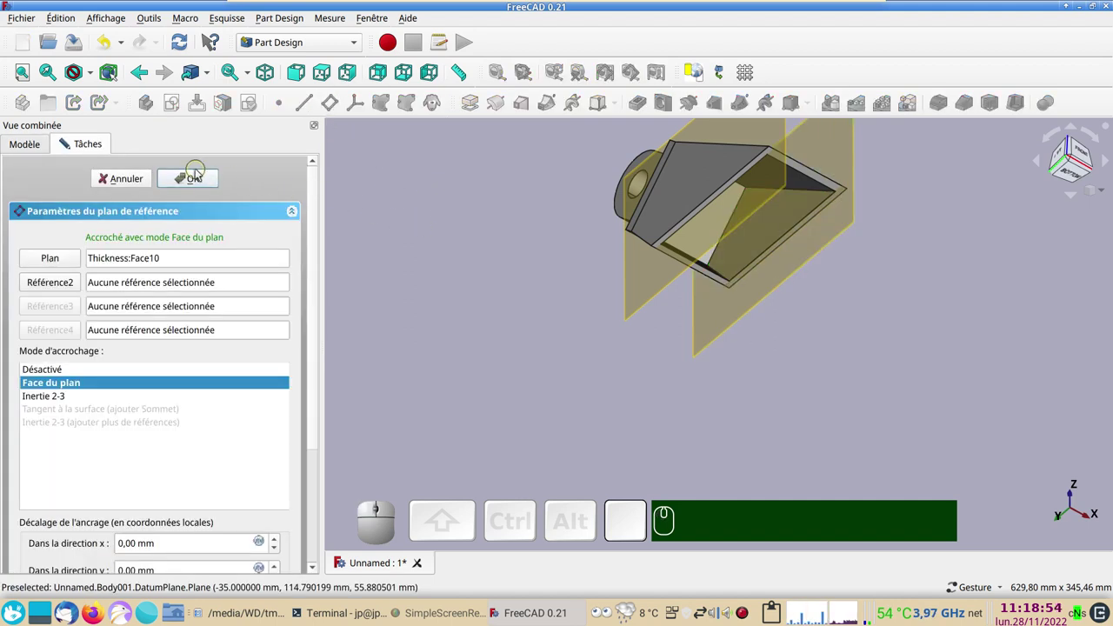
{"action": "left_click", "coordinate": [198, 176]}
Create DatumPlane001 on the opposite post face and start selecting Thickness with it.
{"action": "left_click_drag", "start_coordinate": [950, 325], "coordinate": [770, 233]}
{"action": "left_click", "coordinate": [750, 207]}
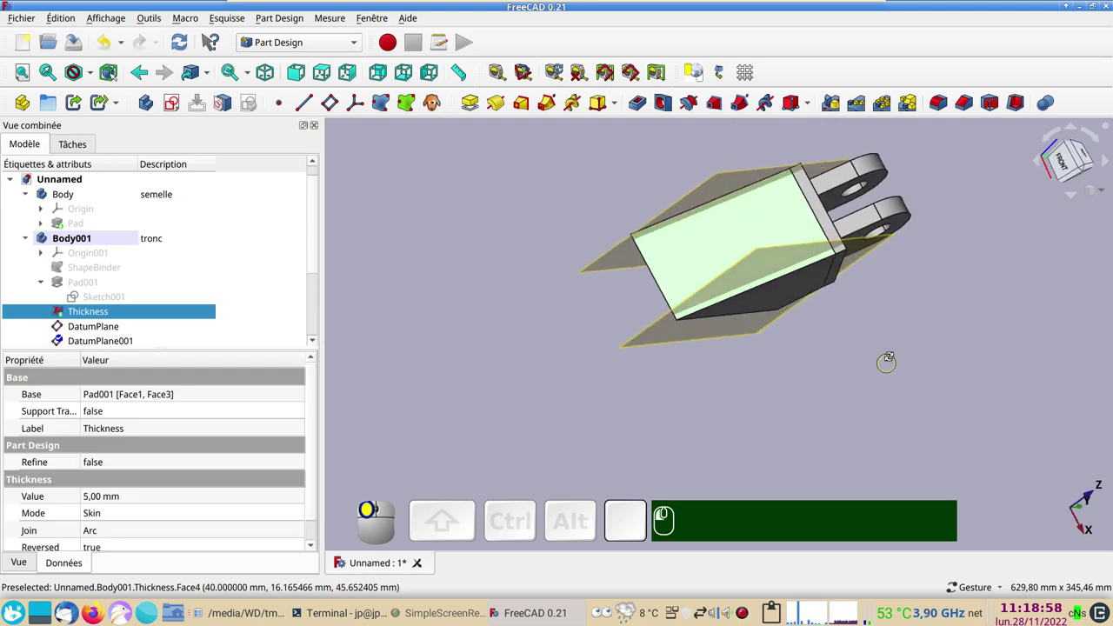
{"action": "left_click", "coordinate": [889, 359]}
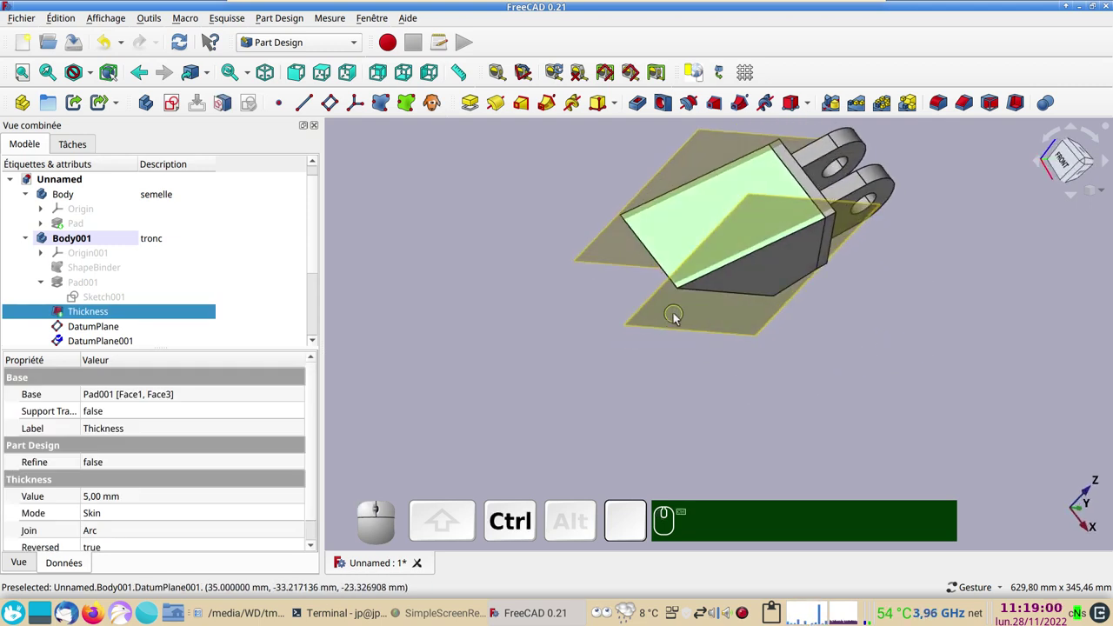
{"action": "left_click", "coordinate": [681, 319]}
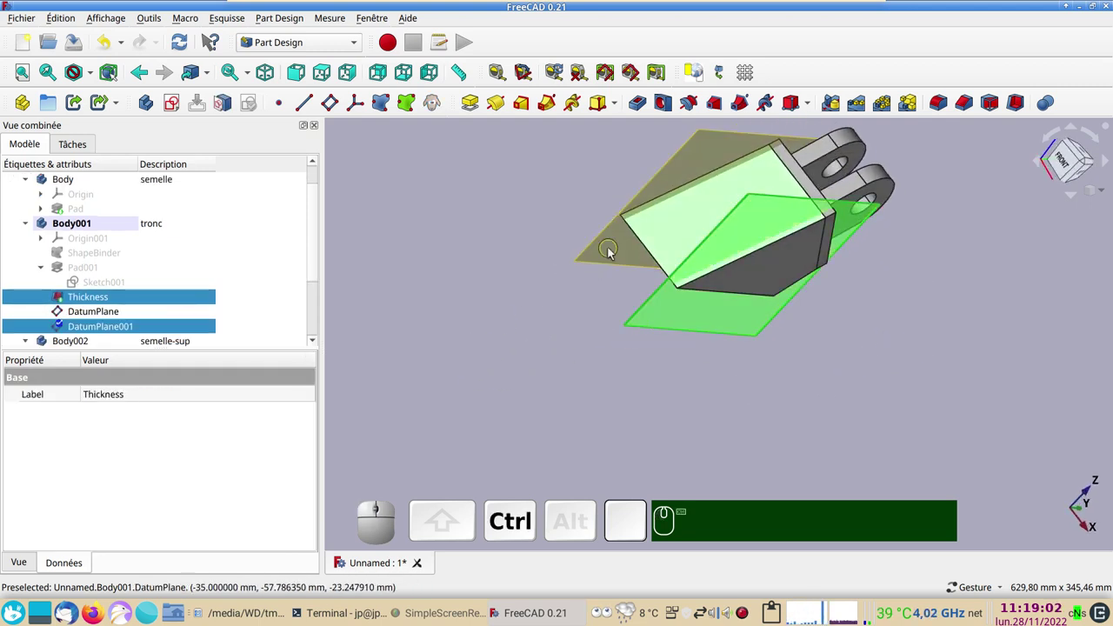
With Thickness and both datum planes selected, run Part > Split > Slice apart.
{"action": "left_click", "coordinate": [612, 261]}
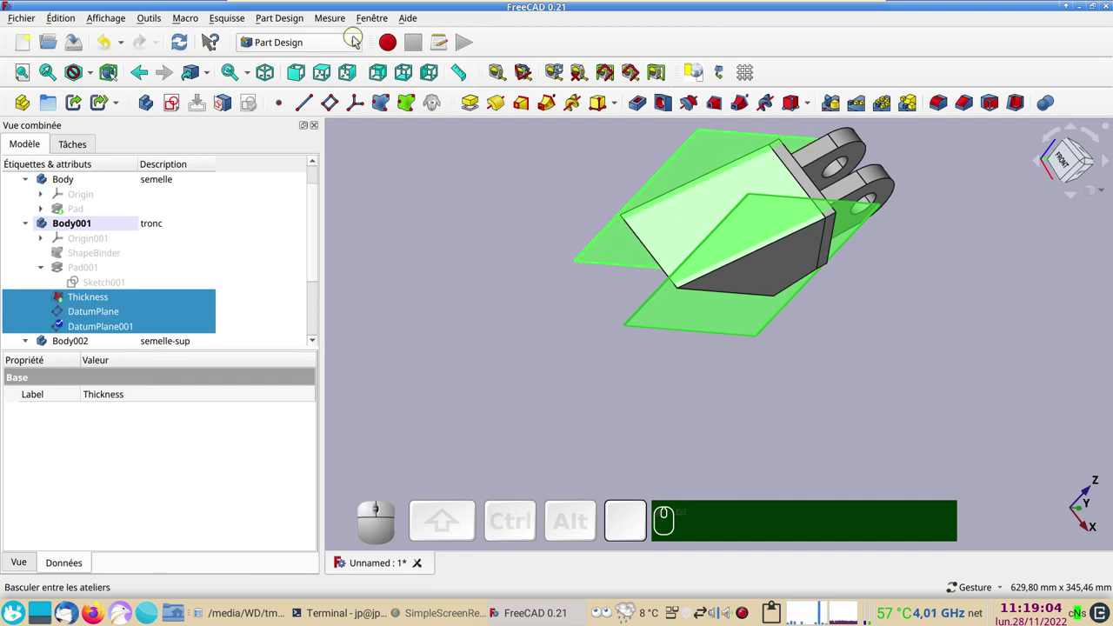
{"action": "left_click", "coordinate": [359, 41]}
{"action": "left_click", "coordinate": [289, 243]}
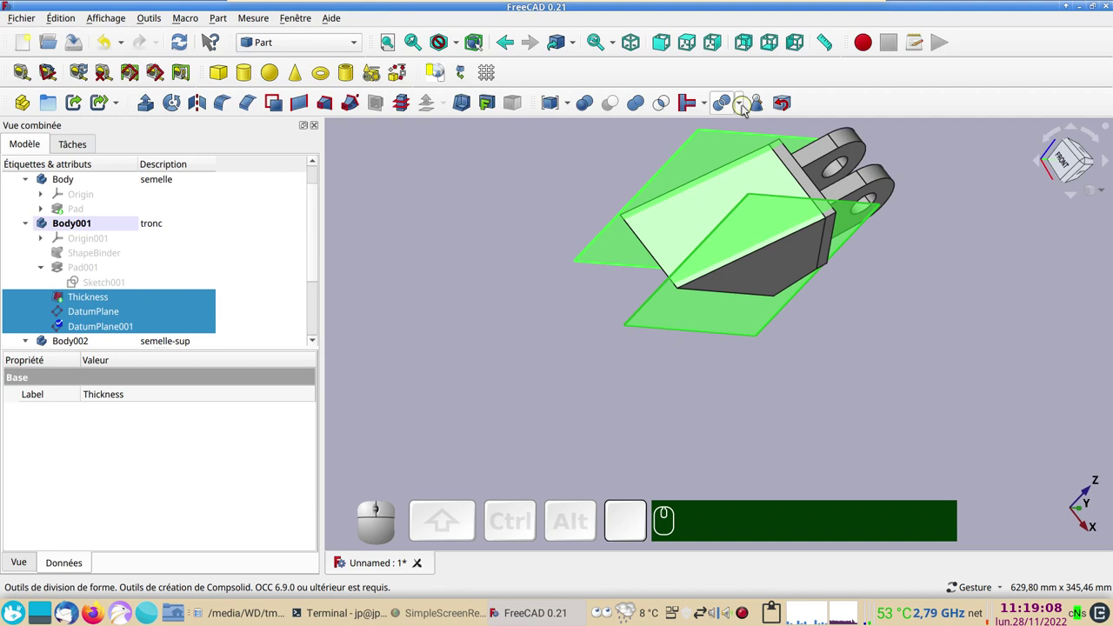
{"action": "left_click", "coordinate": [747, 110]}
{"action": "left_click", "coordinate": [750, 156]}
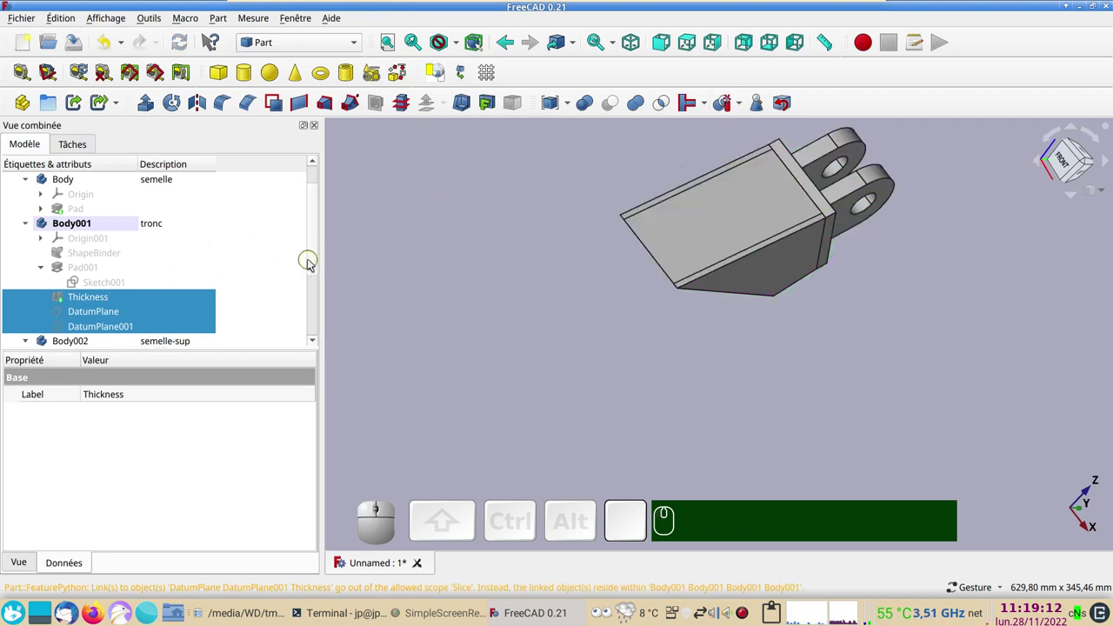
Expand Exploded Slice, toggle the Slice pieces' visibility and view the remaining panel from the right.
{"action": "left_click_drag", "start_coordinate": [321, 261], "coordinate": [147, 335]}
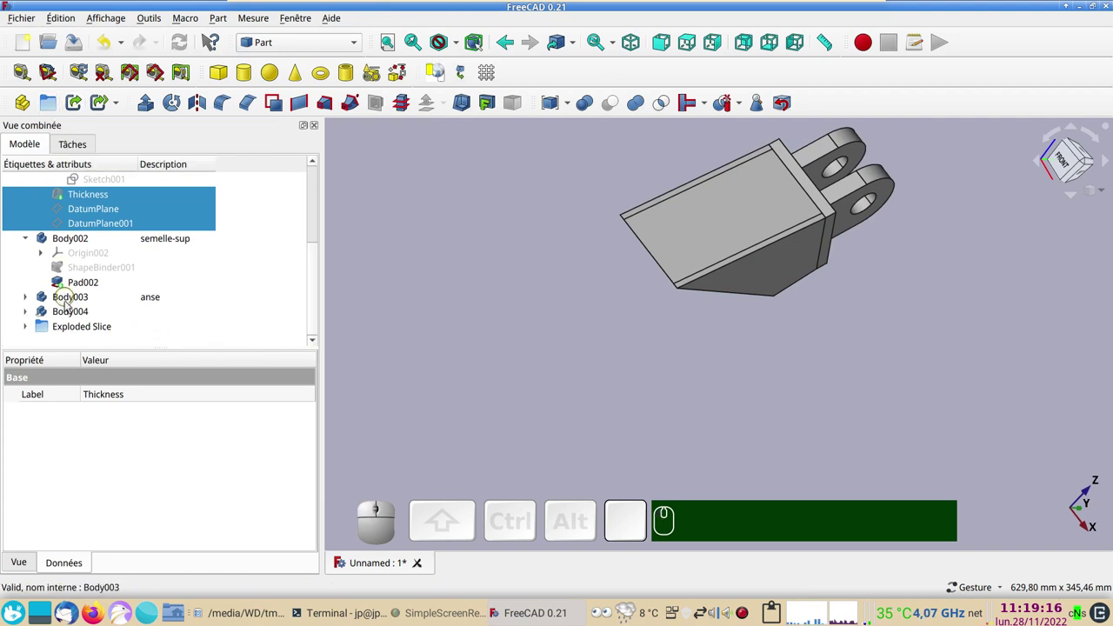
{"action": "left_click", "coordinate": [34, 328]}
{"action": "scroll", "scroll_direction": "down", "scroll_amount": 3}
{"action": "left_click", "coordinate": [697, 229]}
{"action": "key", "text": "space"}
{"action": "key", "text": "space"}
{"action": "left_click", "coordinate": [756, 279]}
{"action": "key", "text": "space"}
{"action": "key", "text": "space"}
{"action": "key", "text": "KP_3"}
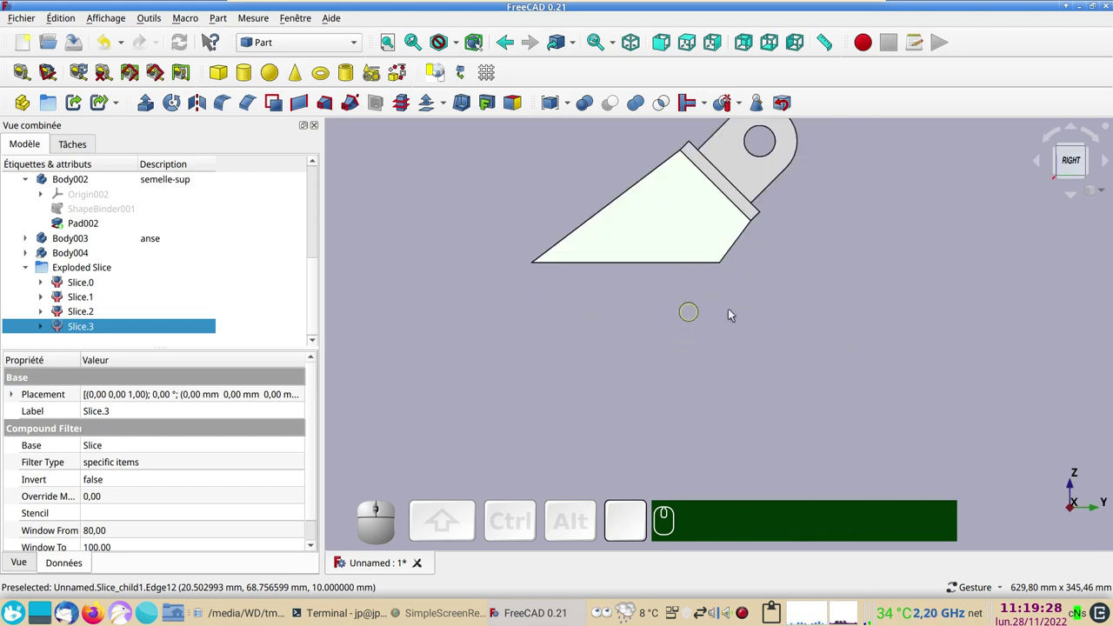
Align the view squarely to a slice panel's flat face with the Align View to Face macro.
{"action": "left_click", "coordinate": [792, 316]}
{"action": "left_click_drag", "start_coordinate": [623, 344], "coordinate": [618, 407]}
{"action": "left_click", "coordinate": [632, 288]}
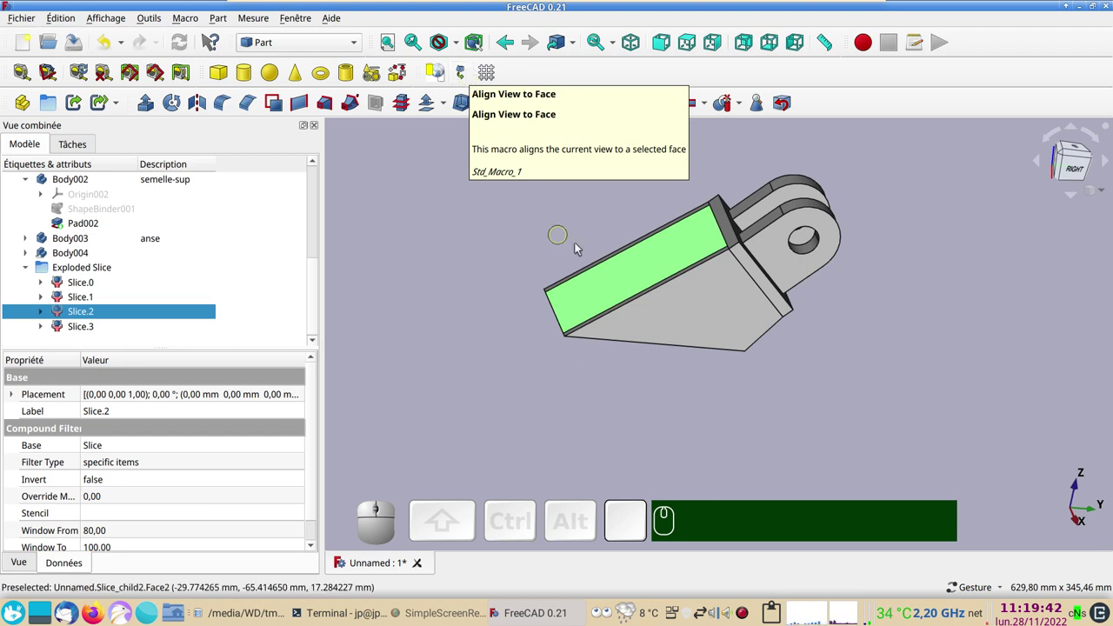
{"action": "left_click", "coordinate": [466, 73]}
{"action": "scroll", "scroll_direction": "down", "scroll_amount": 3}
{"action": "left_click_drag", "start_coordinate": [1016, 327], "coordinate": [627, 270]}
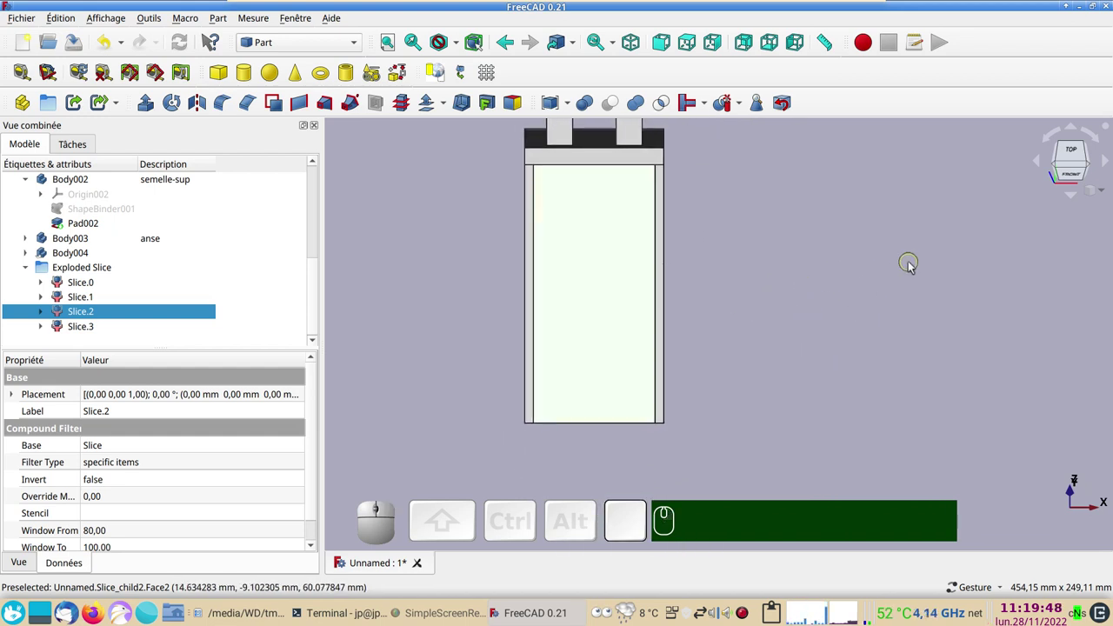
{"action": "left_click_drag", "start_coordinate": [907, 383], "coordinate": [454, 257]}
Show the hidden bodies again and bring the complete bracket into an isometric overall view.
{"action": "scroll", "scroll_direction": "up", "scroll_amount": 3}
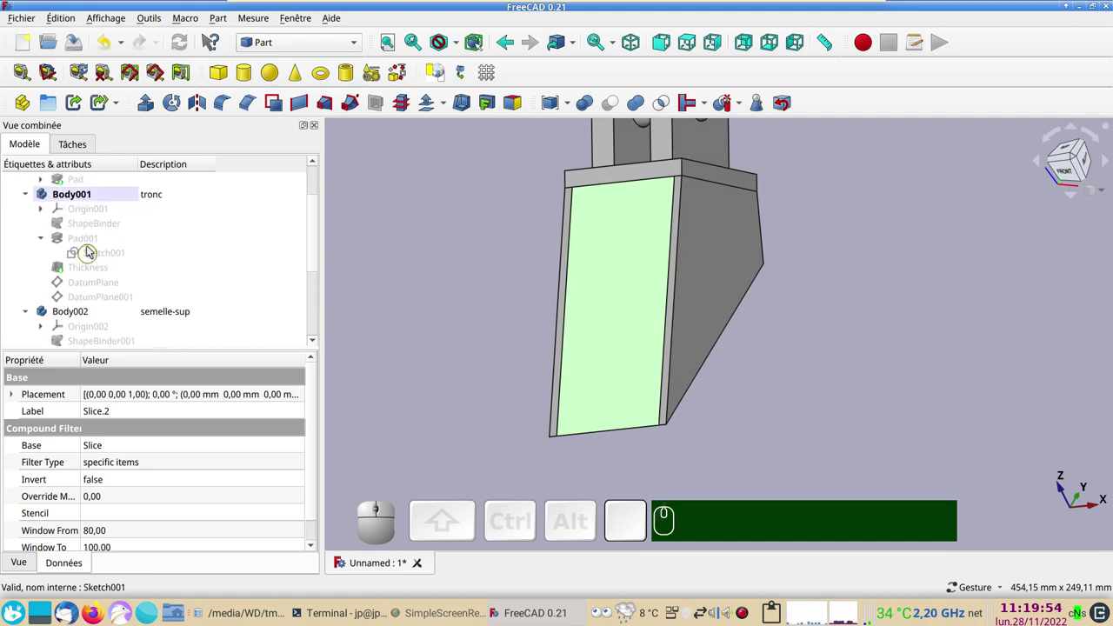
{"action": "scroll", "scroll_direction": "up", "scroll_amount": 3}
{"action": "left_click", "coordinate": [98, 241]}
{"action": "key", "text": "space"}
{"action": "left_click", "coordinate": [379, 241]}
{"action": "key", "text": "KP_0"}
{"action": "scroll", "scroll_direction": "down", "scroll_amount": 3}
{"action": "right_click", "coordinate": [482, 233]}
{"action": "scroll", "scroll_direction": "up", "scroll_amount": 3}
{"action": "left_click_drag", "start_coordinate": [830, 333], "coordinate": [927, 349]}
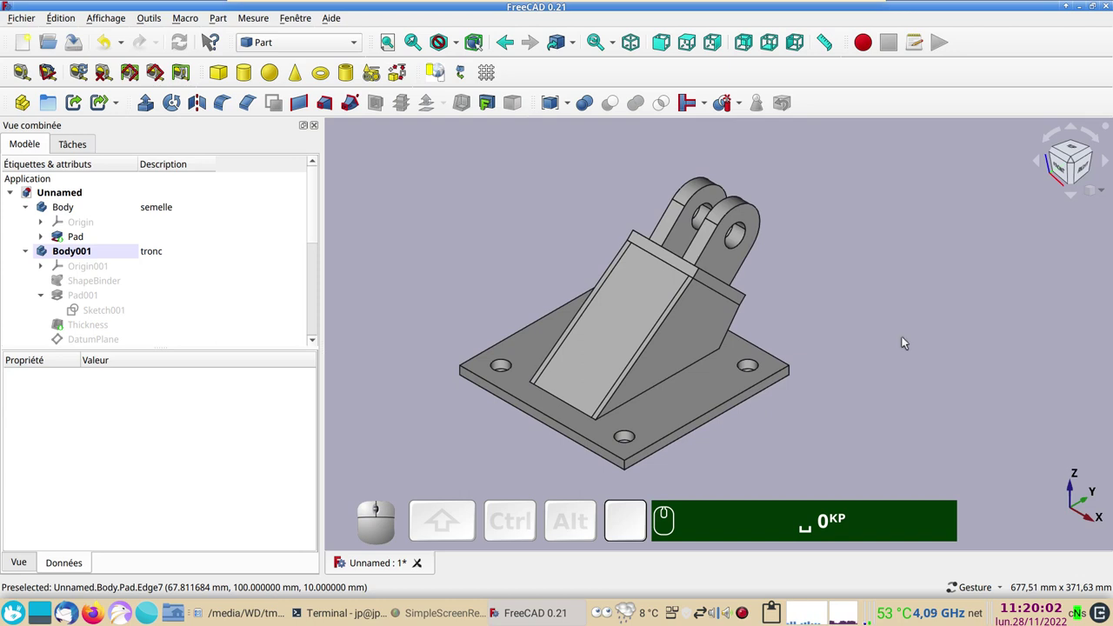